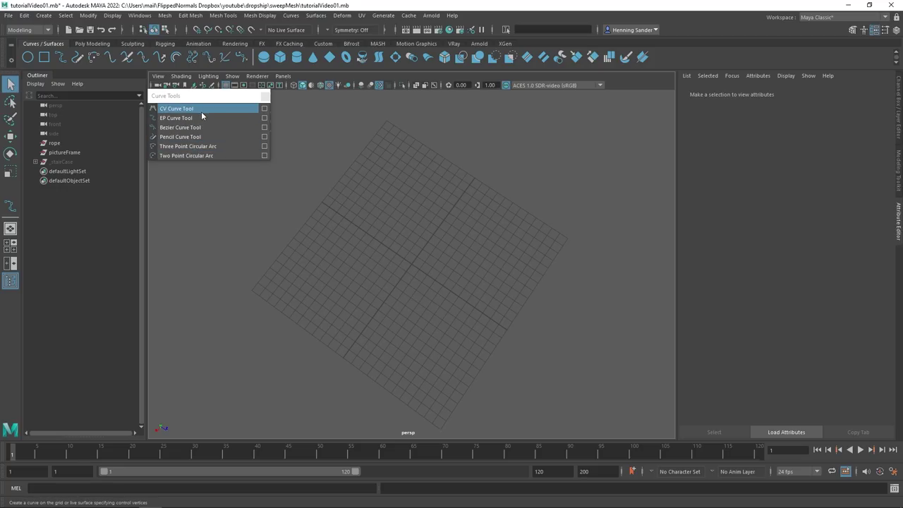
Step: Draw an open U-shaped EP curve in the front view and return to perspective
key(space)
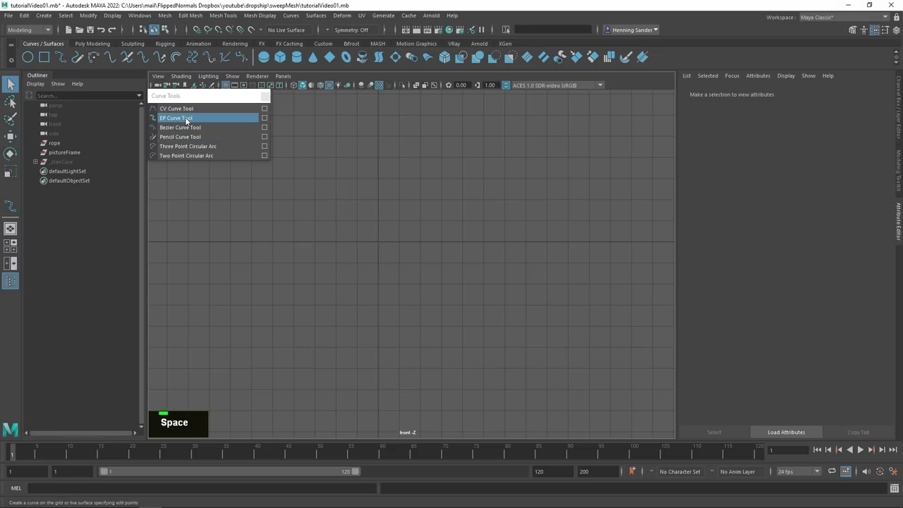
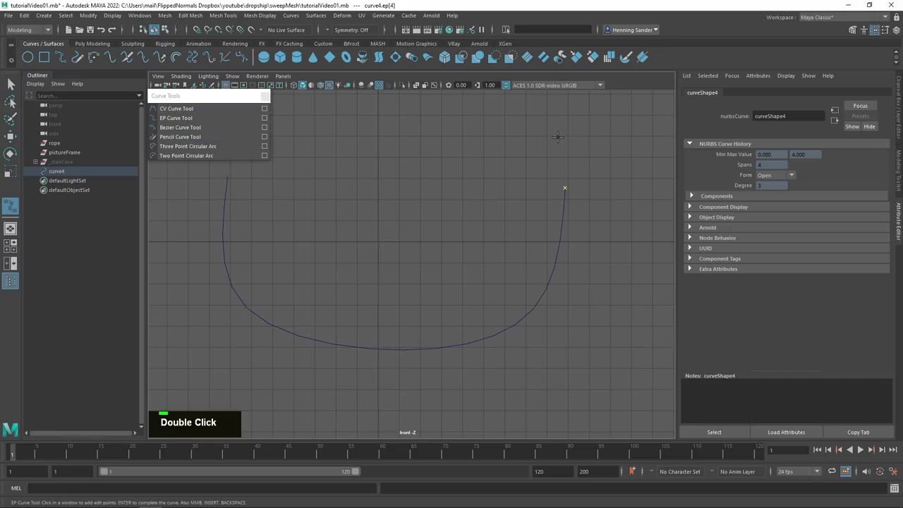
key(space)
key(w)
key(space)
key(f)
Step: Select the new curve4 and bring up the Create menu showing Sweep Mesh
click(475, 225)
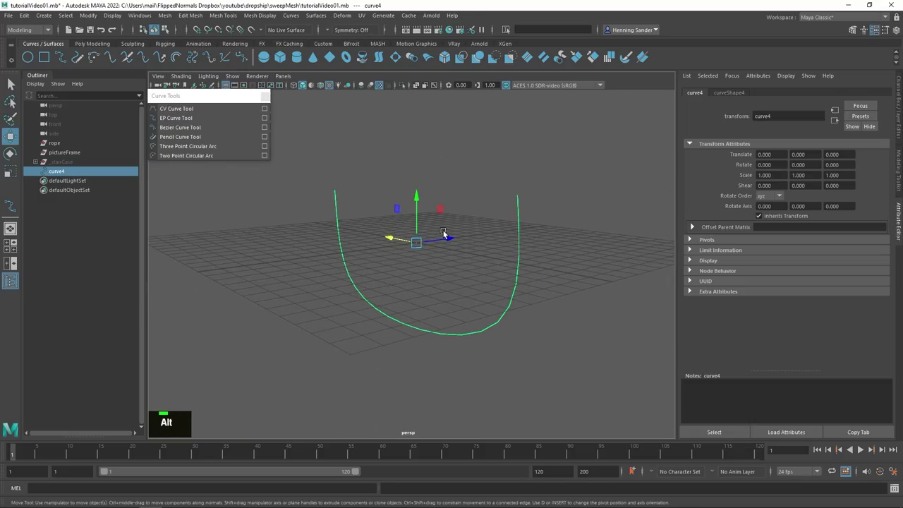
click(484, 201)
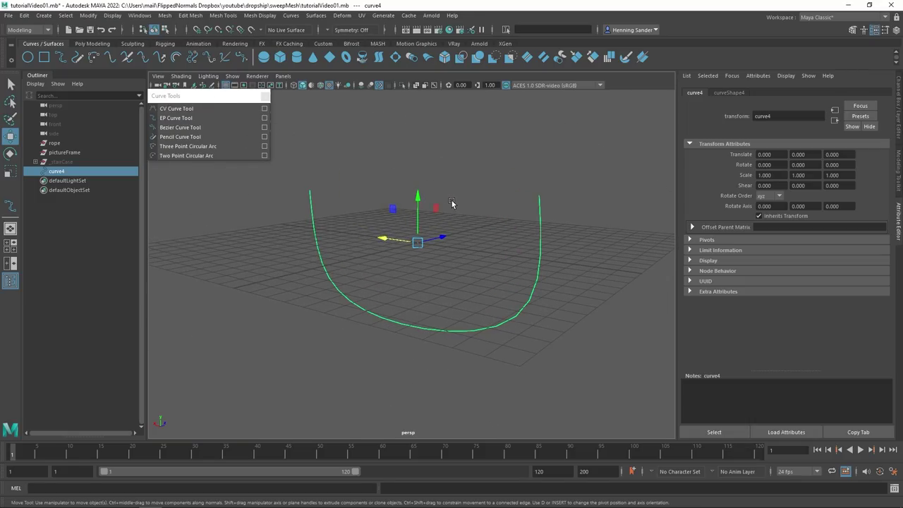
double_click(547, 194)
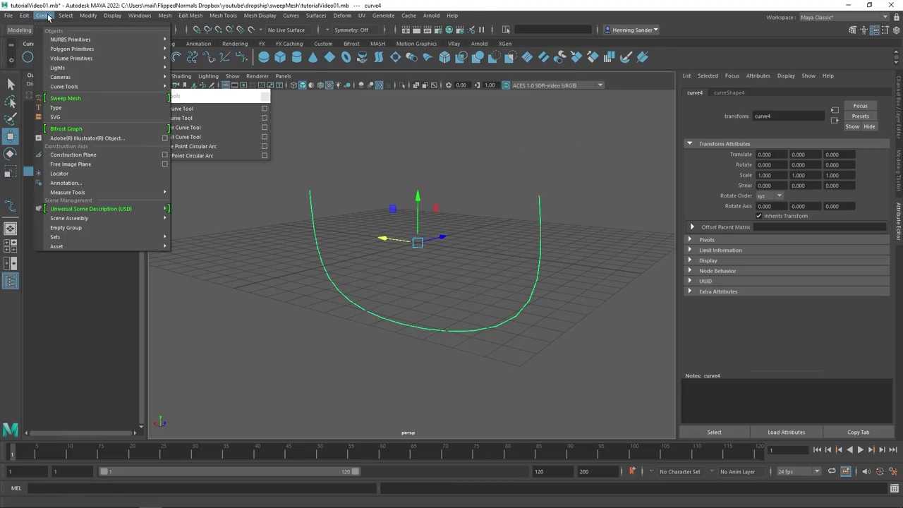
Step: Sweep a round tube mesh along curve4 and harden its edges to look faceted
double_click(53, 17)
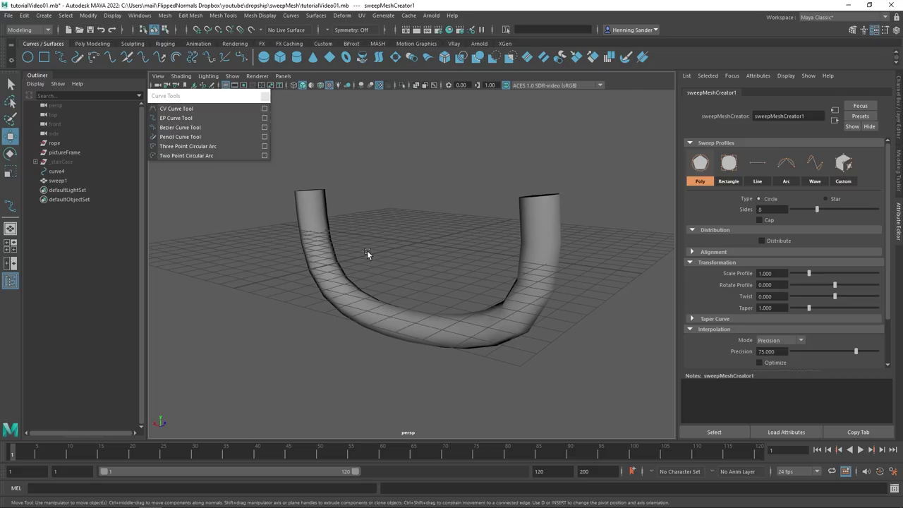
click(356, 245)
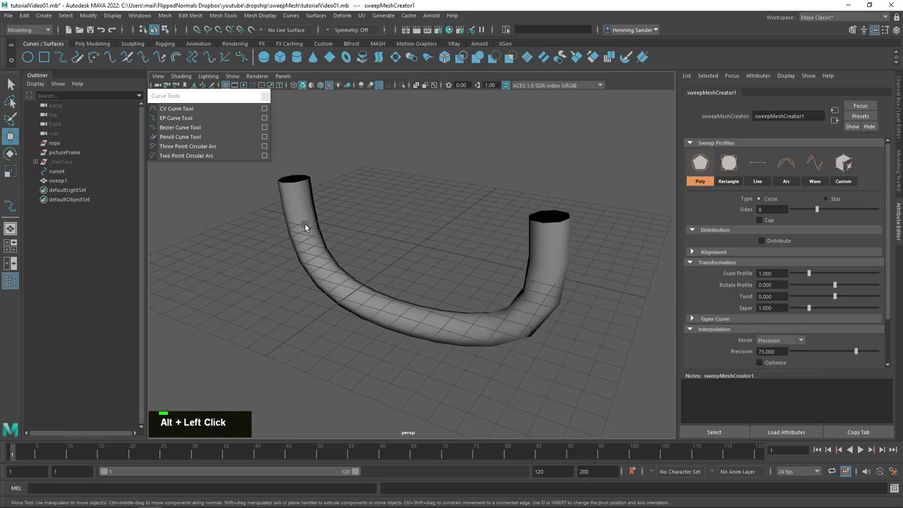
right_click(309, 212)
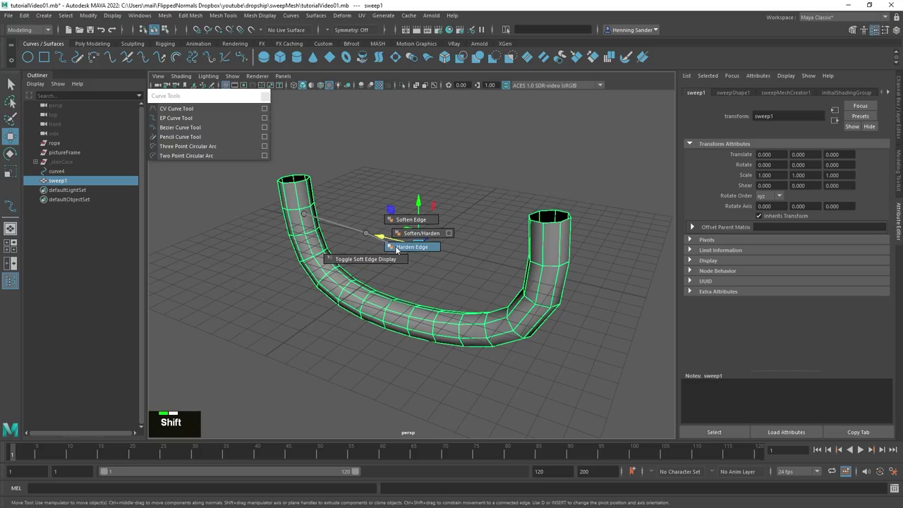
click(351, 247)
Step: Frame the eight-sided sweep1 tube and show its sweepMeshCreator1 profile settings
key(shift+g)
key(shift+g)
right_click(382, 248)
middle_click(404, 262)
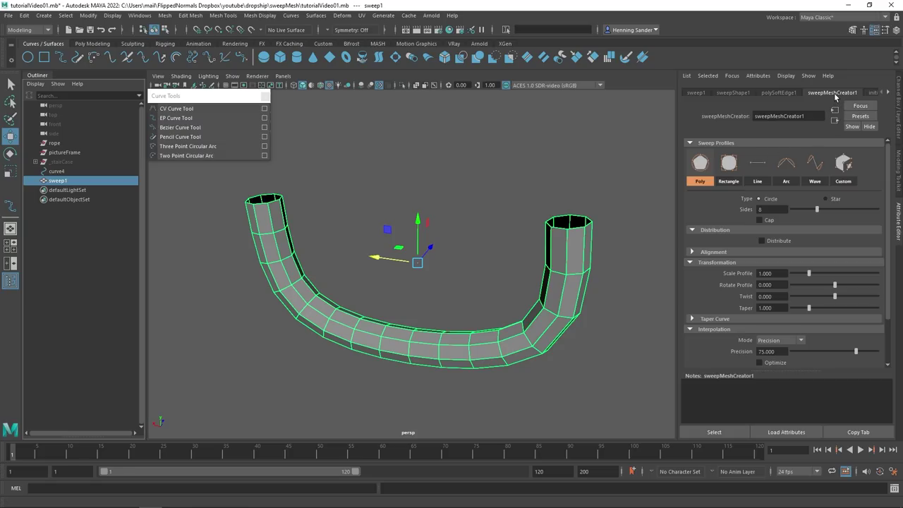
Step: Preview Rectangle and Wave cross-sections, then return to the Poly profile
click(437, 239)
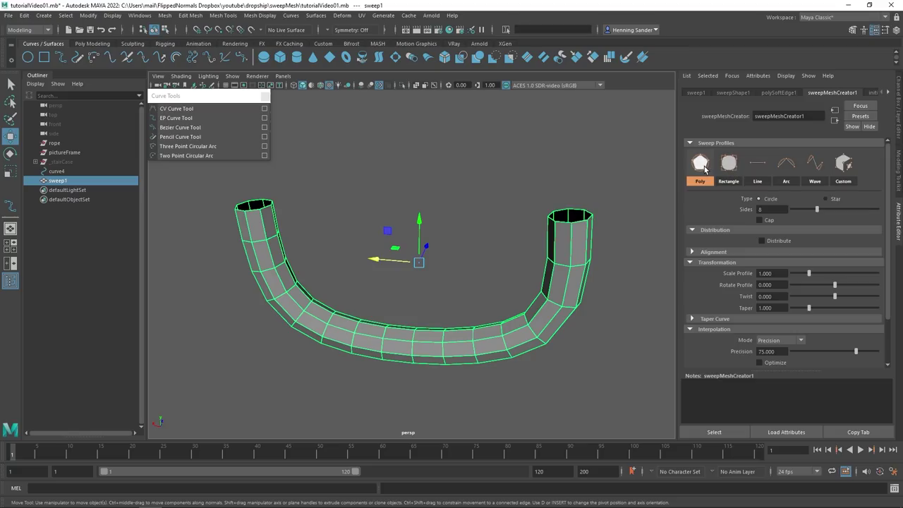
click(564, 209)
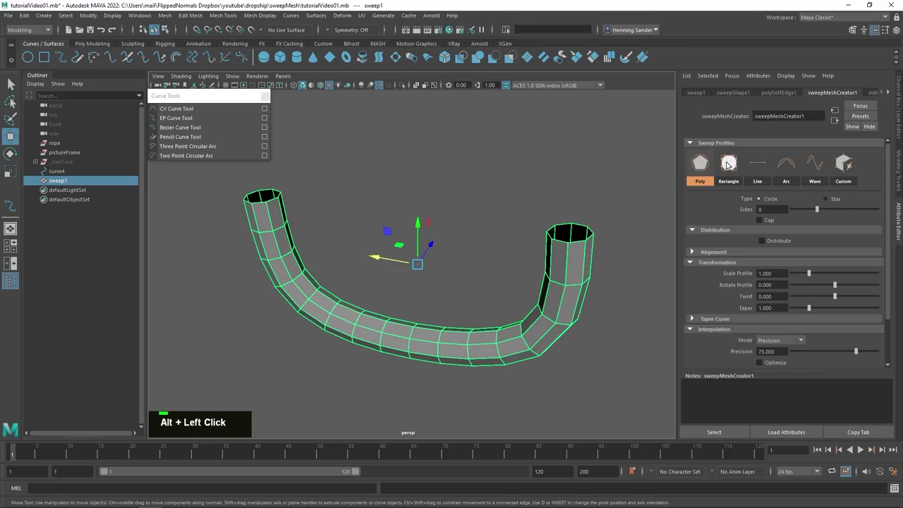
click(598, 217)
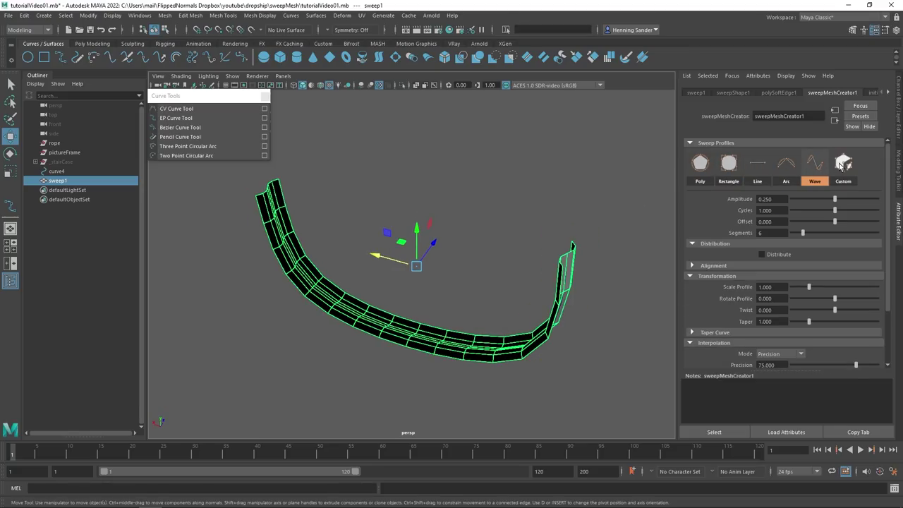
click(494, 242)
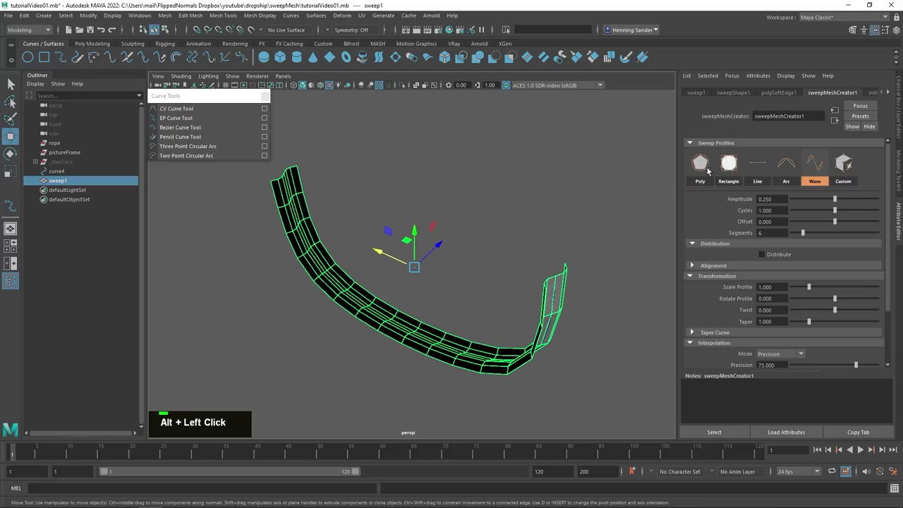
click(563, 245)
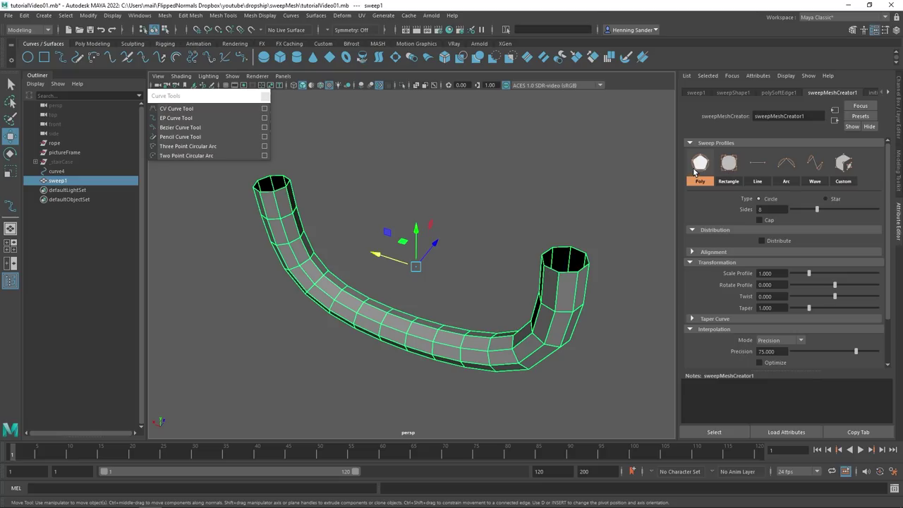
Step: Try a Star profile, switch back to Circle and raise Sides to 14
click(615, 207)
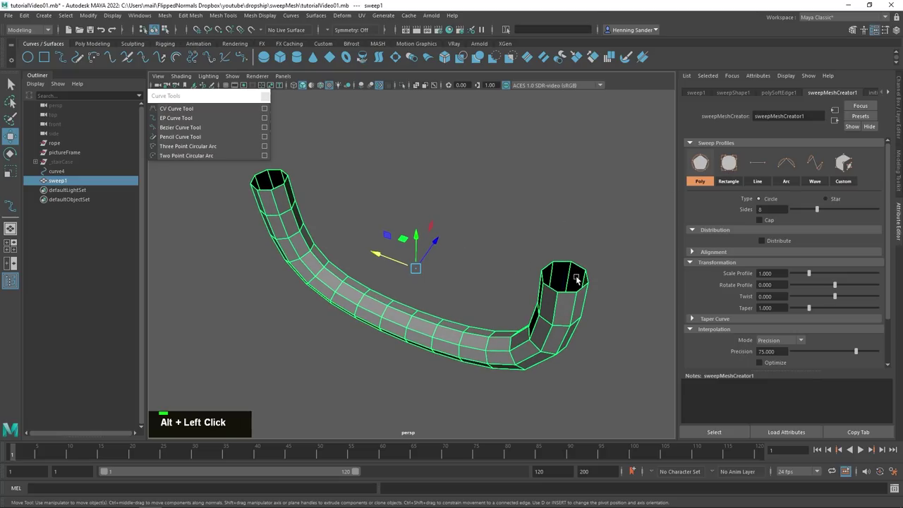
click(557, 267)
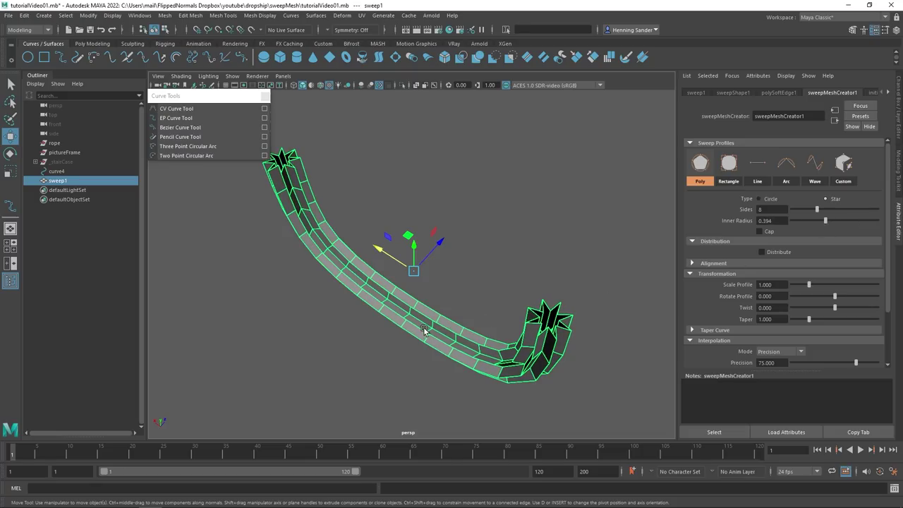
click(466, 321)
click(562, 240)
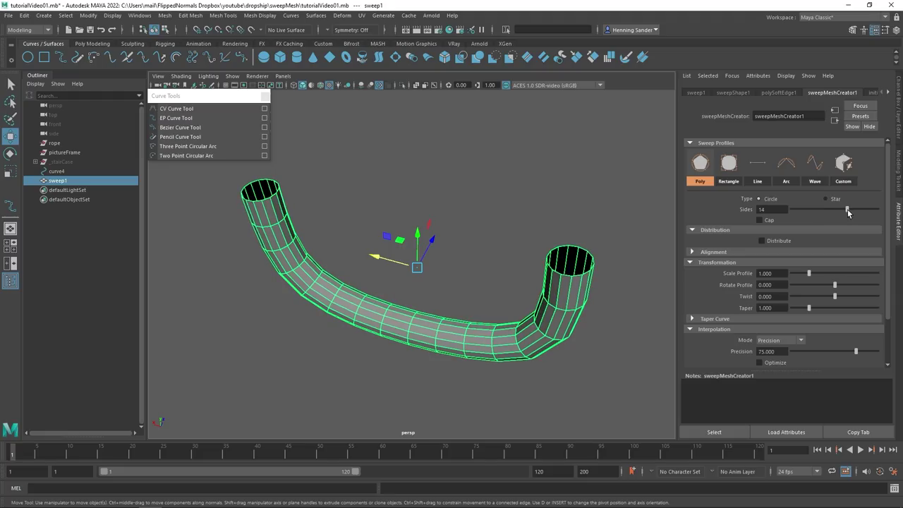
click(541, 247)
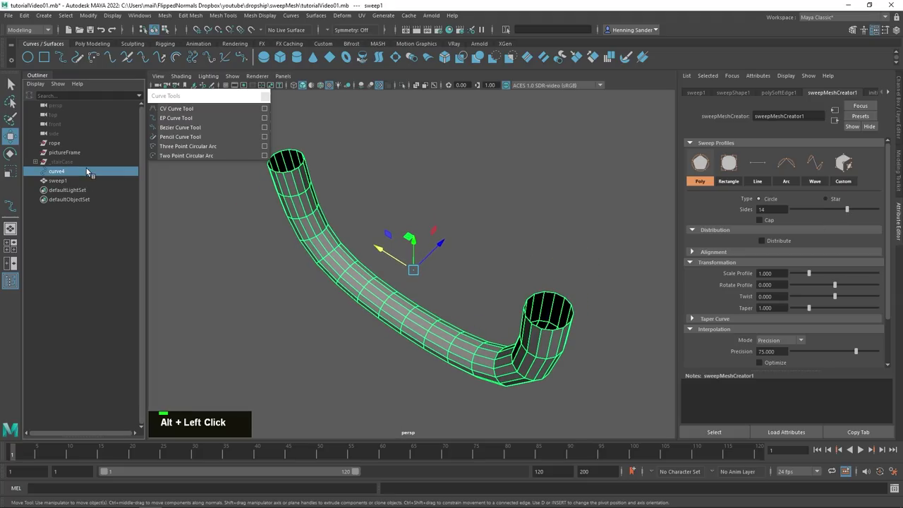
Step: Move curve4's control vertices so the swept tube bends into a wider hook
right_click(489, 187)
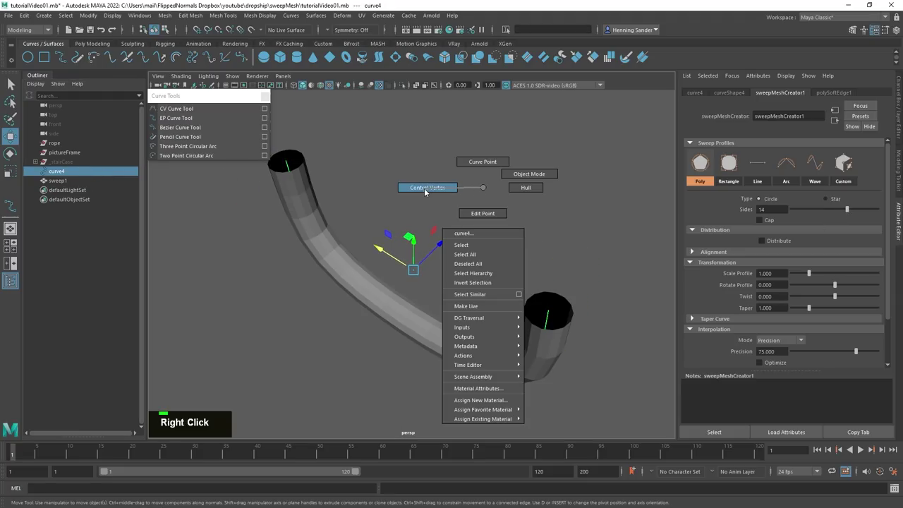
click(506, 326)
key(ctrl+z)
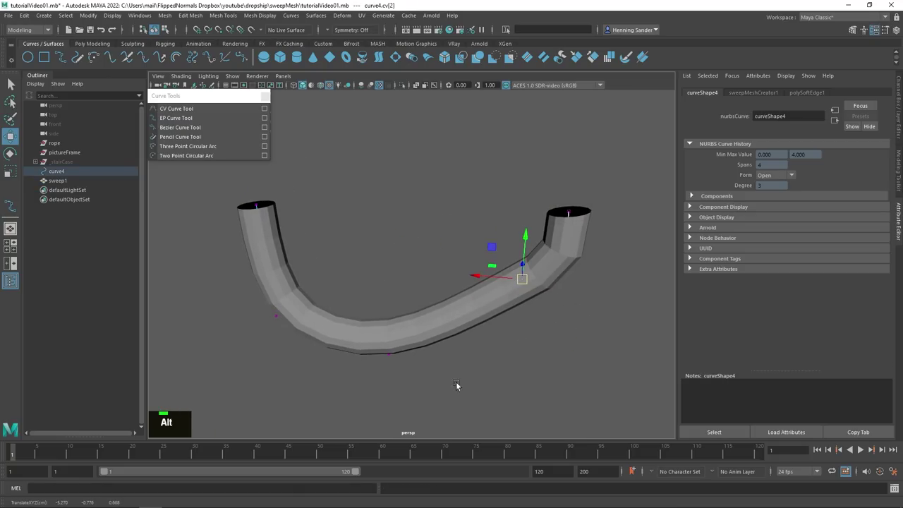
click(406, 281)
click(437, 185)
middle_click(402, 225)
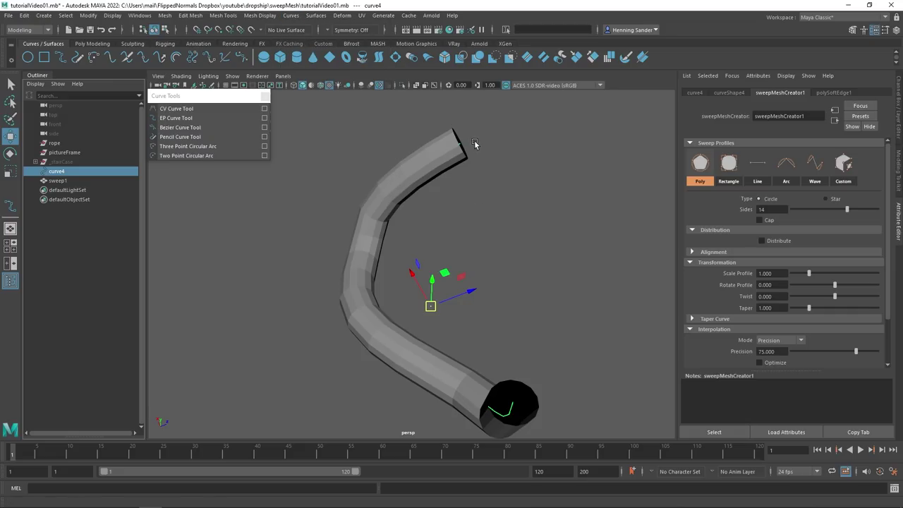
right_click(481, 142)
double_click(464, 145)
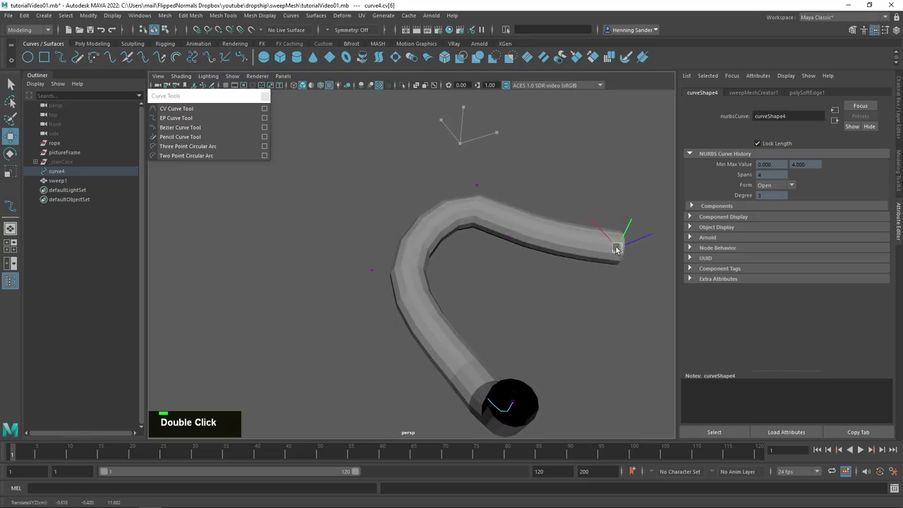
scroll(down, 3)
Step: Shift another control vertex to tighten the arc, then reselect the sweep1 tube
right_click(461, 253)
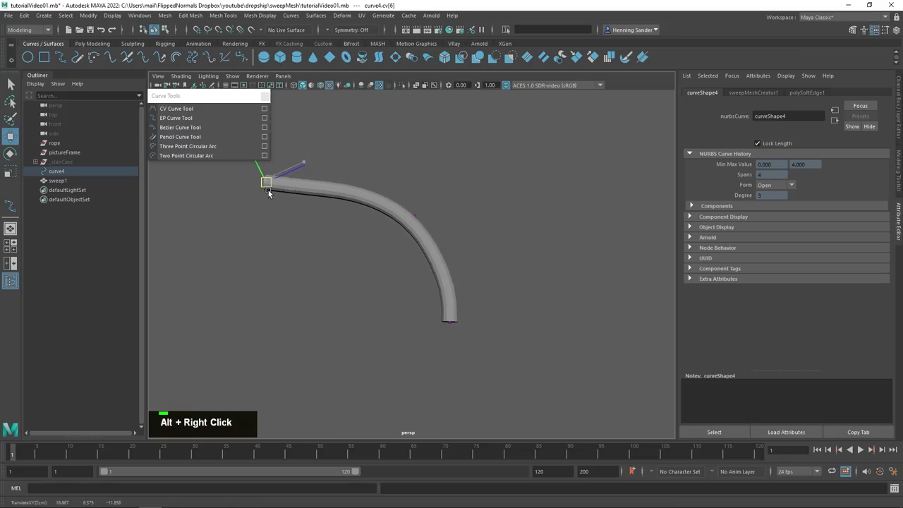
double_click(459, 324)
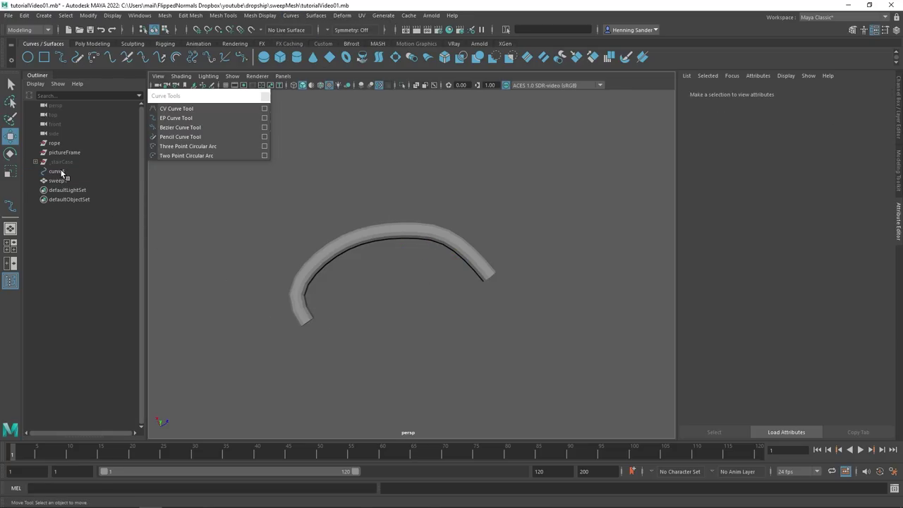
right_click(418, 295)
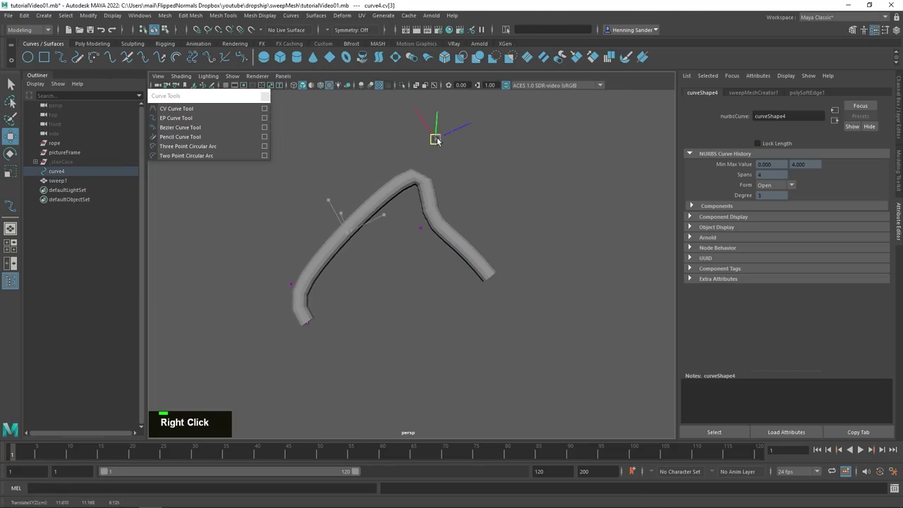
click(375, 261)
middle_click(397, 252)
right_click(382, 218)
right_click(397, 245)
click(446, 270)
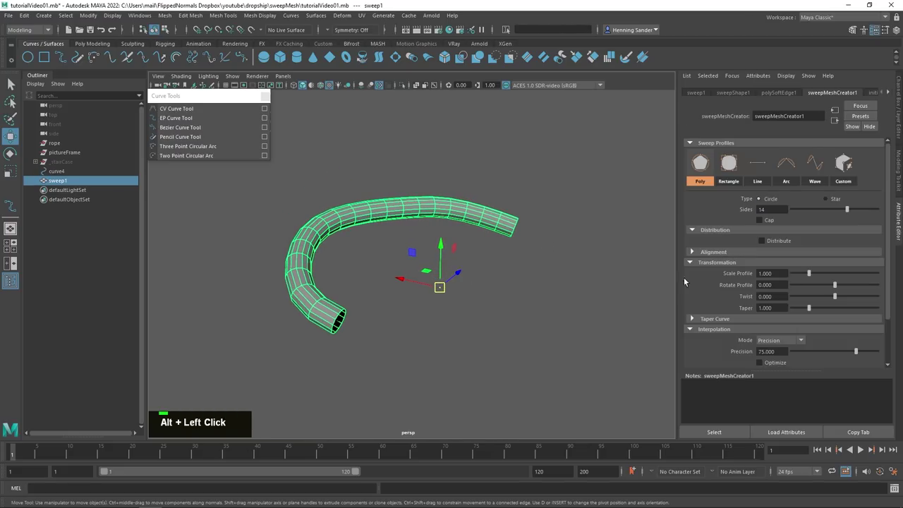
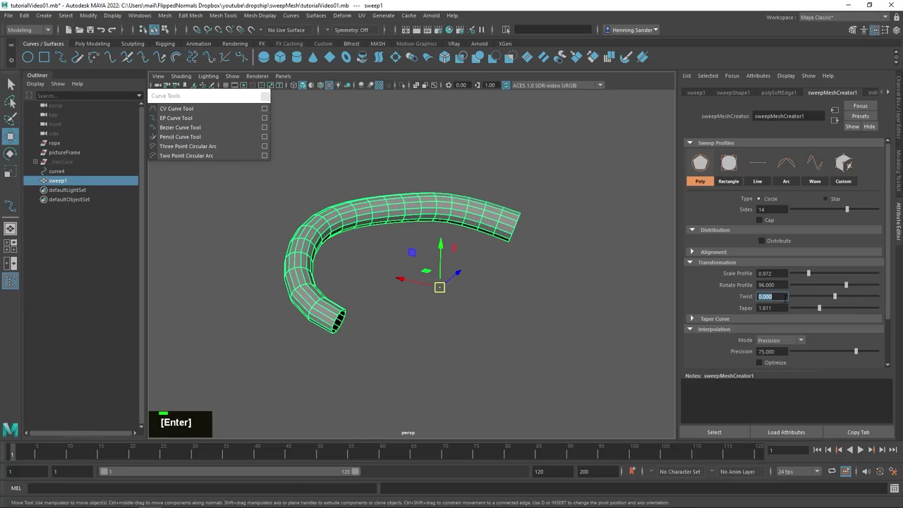
Step: Set Scale Profile 0.972, Rotate Profile 96, test Taper then reset it to 1, and expand Taper Curve
click(543, 275)
right_click(473, 274)
click(535, 292)
middle_click(557, 294)
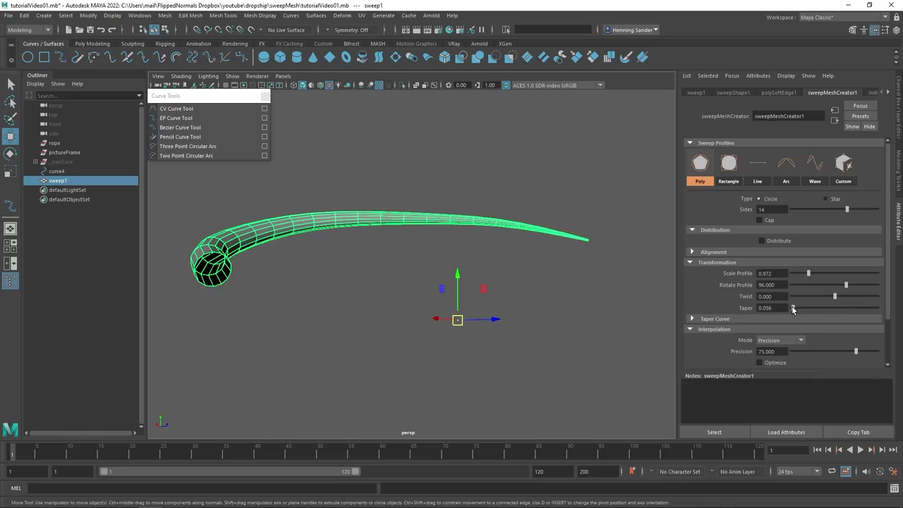
click(596, 254)
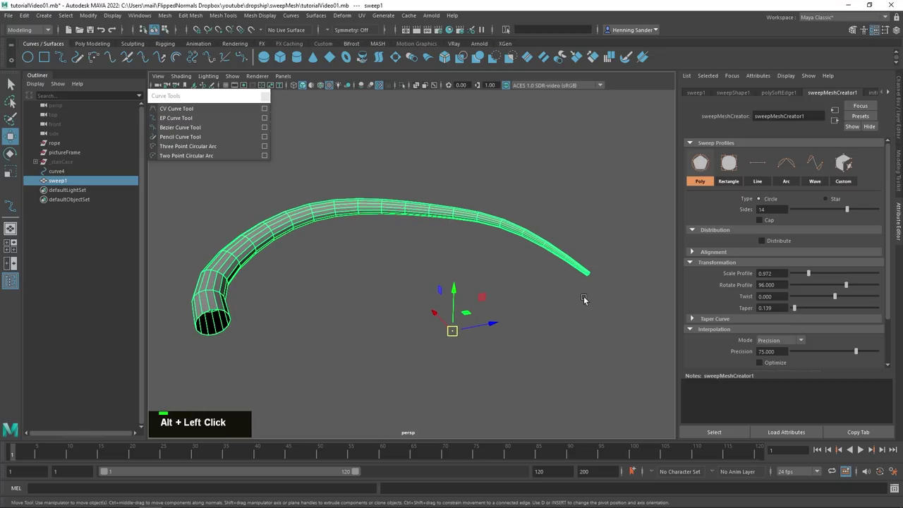
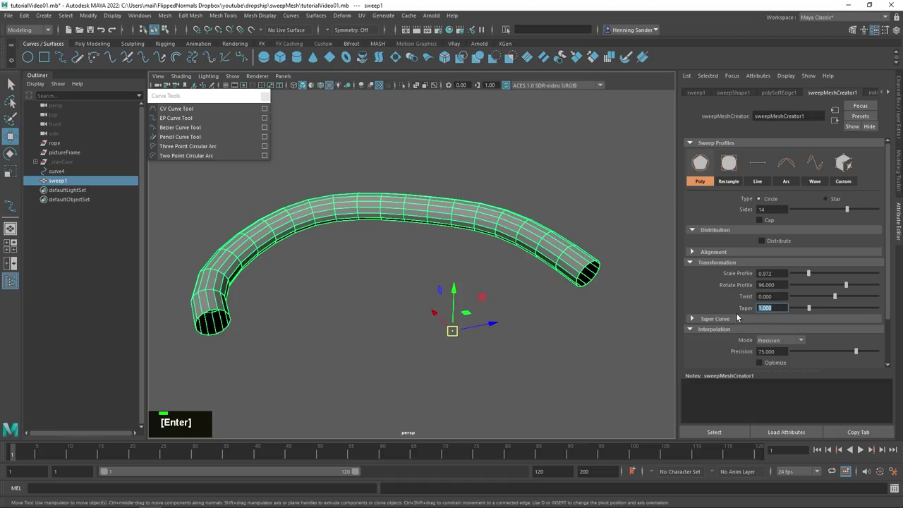
scroll(down, 3)
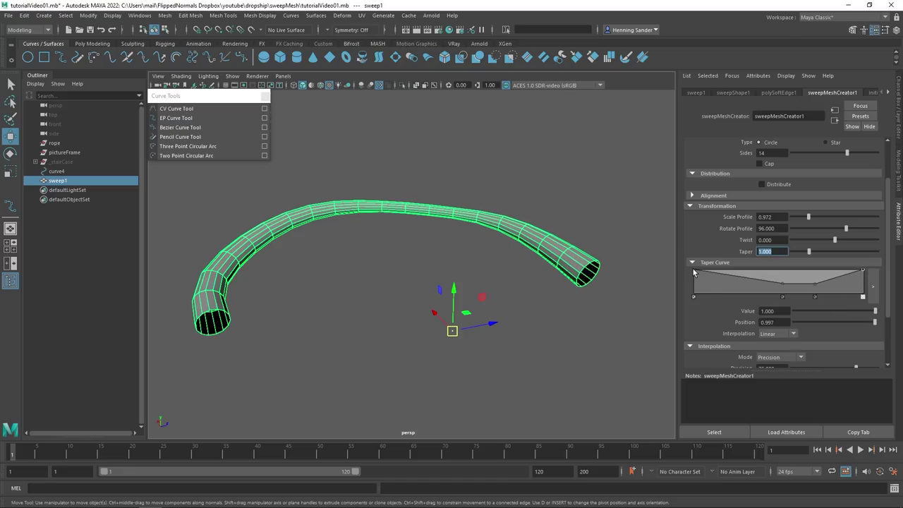
Step: Raise Interpolation Precision to about 86 for a denser, smoother tube
click(488, 285)
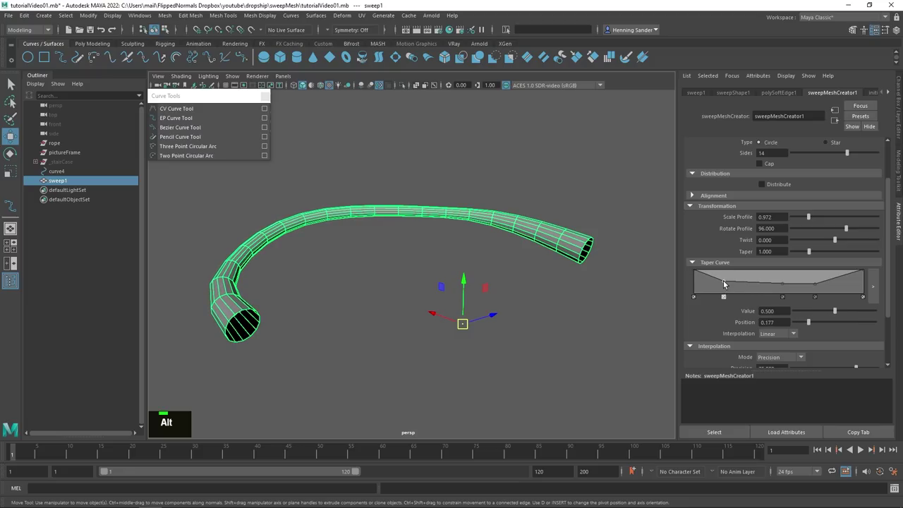
scroll(down, 3)
scroll(down, 3)
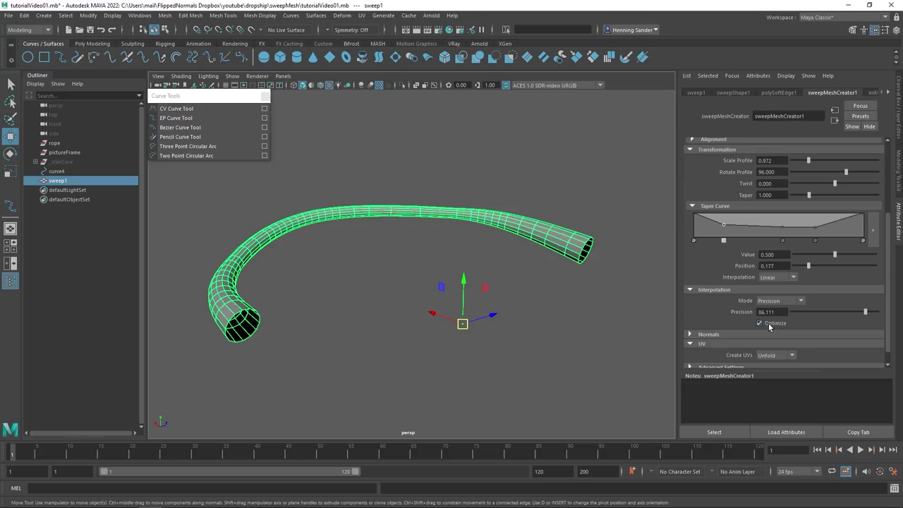
click(502, 210)
right_click(480, 235)
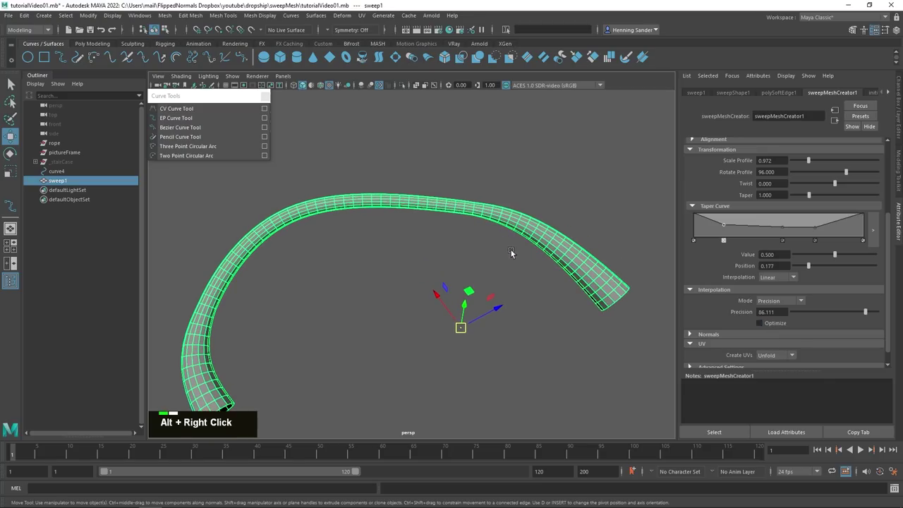
middle_click(526, 262)
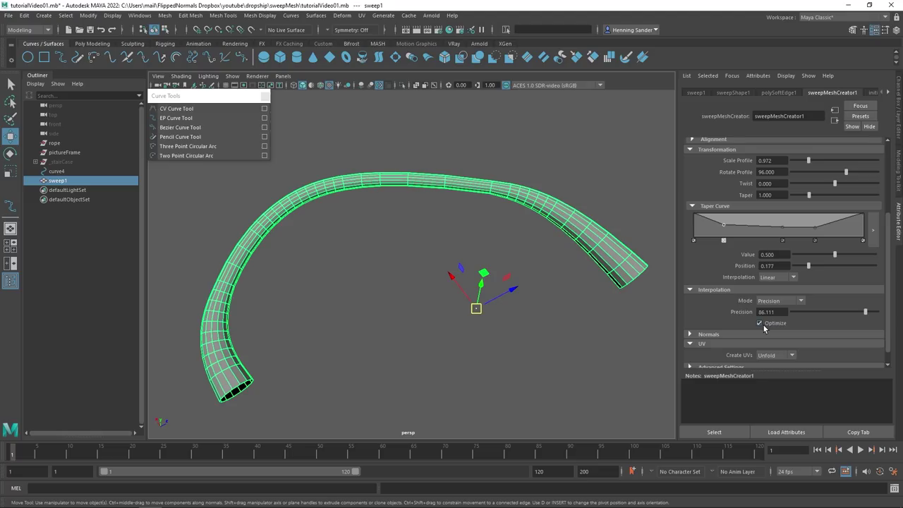
scroll(down, 3)
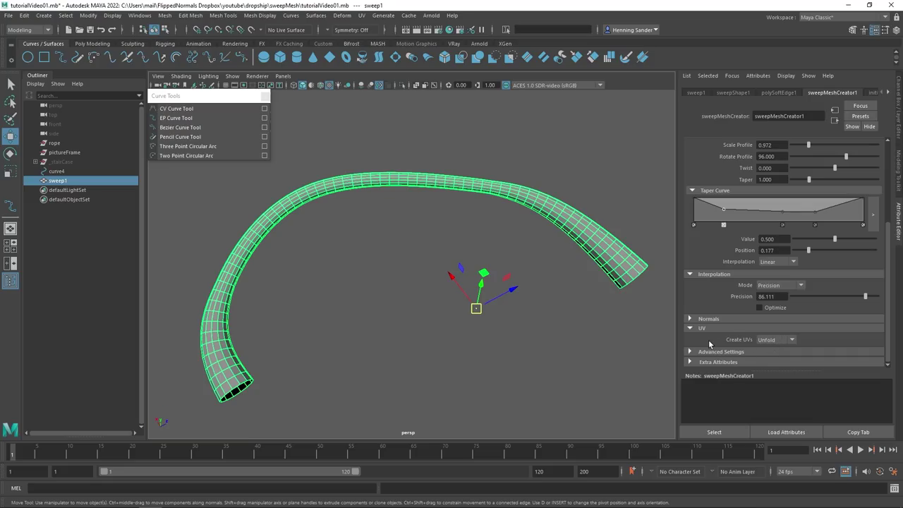
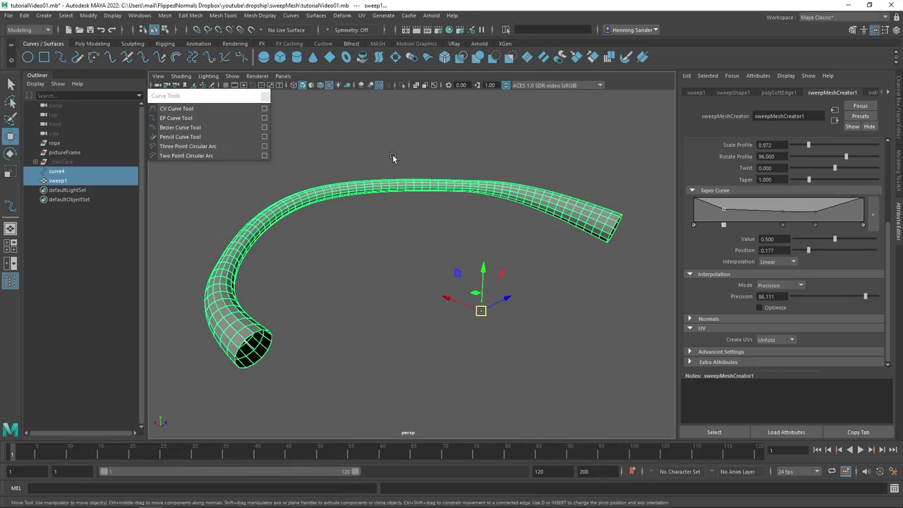
Step: Delete the tube and curve, draw a new U-shaped EP curve in the side view and select it
key(Delete)
key(space)
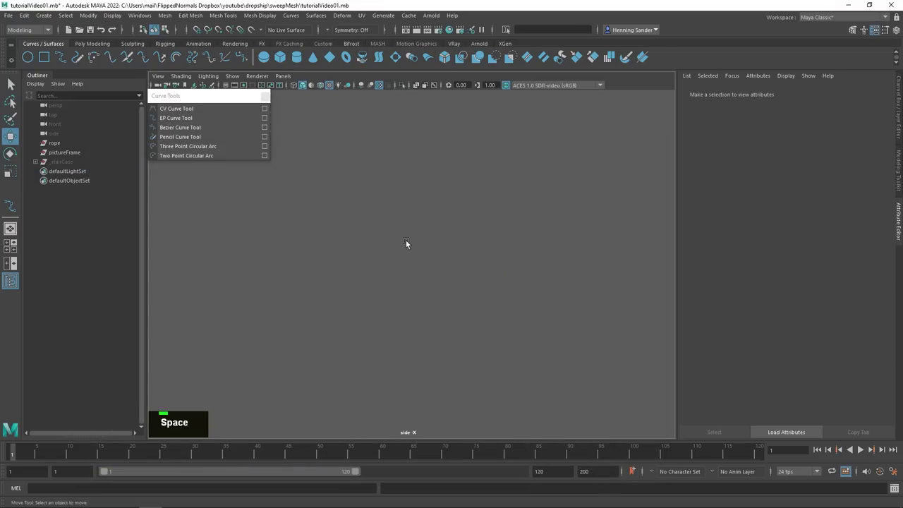
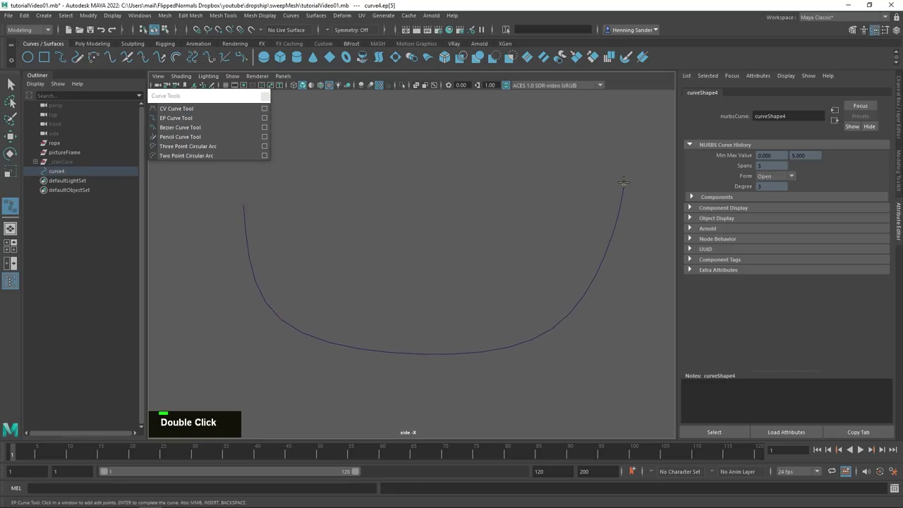
key(space)
key(w)
click(526, 246)
key(shift+g)
click(373, 251)
Step: Create a Sweep Mesh tube along the new U-shaped curve
scroll(down, 3)
middle_click(405, 300)
click(396, 310)
click(469, 310)
middle_click(462, 302)
double_click(343, 243)
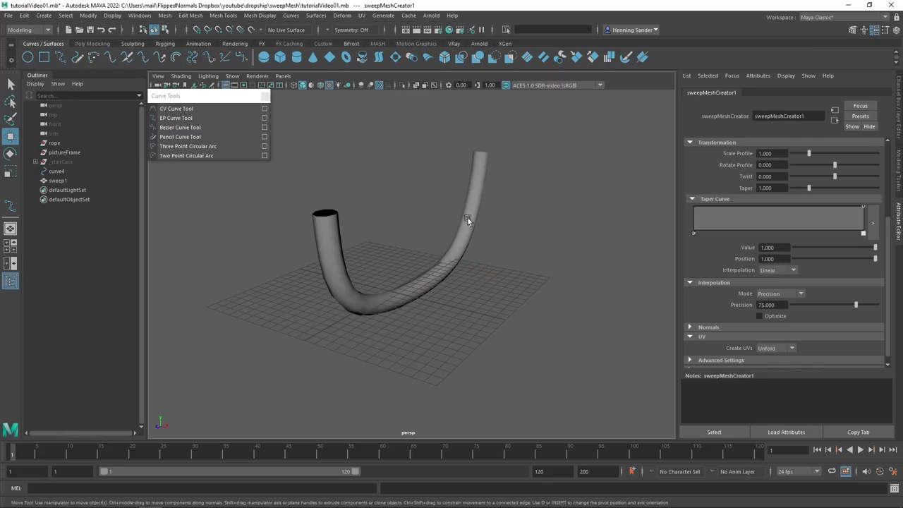
Step: Switch the sweep profile to a rounded Rectangle while viewing the tube's open end
right_click(519, 267)
middle_click(509, 267)
right_click(486, 242)
scroll(up, 3)
click(415, 233)
right_click(396, 252)
middle_click(454, 260)
click(398, 256)
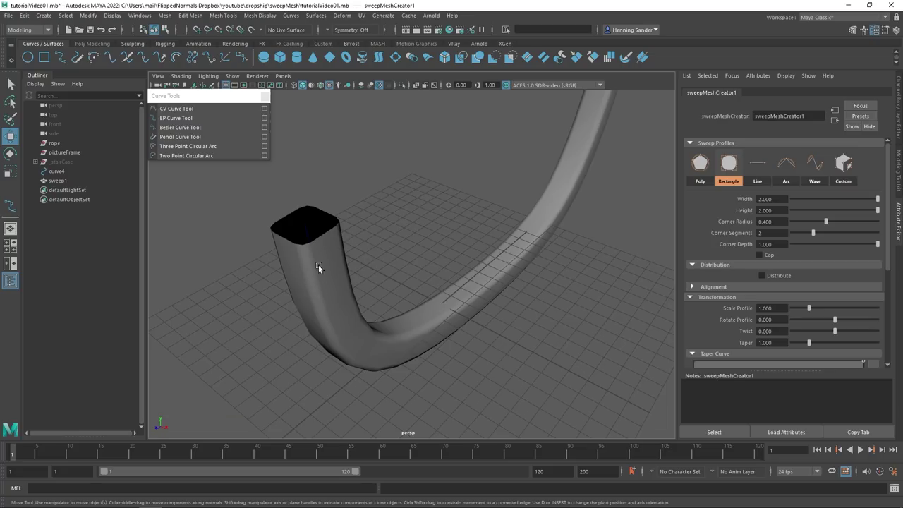
click(389, 271)
Step: Inspect the tube with wireframe-on-shaded toggled off and on, then frame it
middle_click(384, 271)
right_click(388, 268)
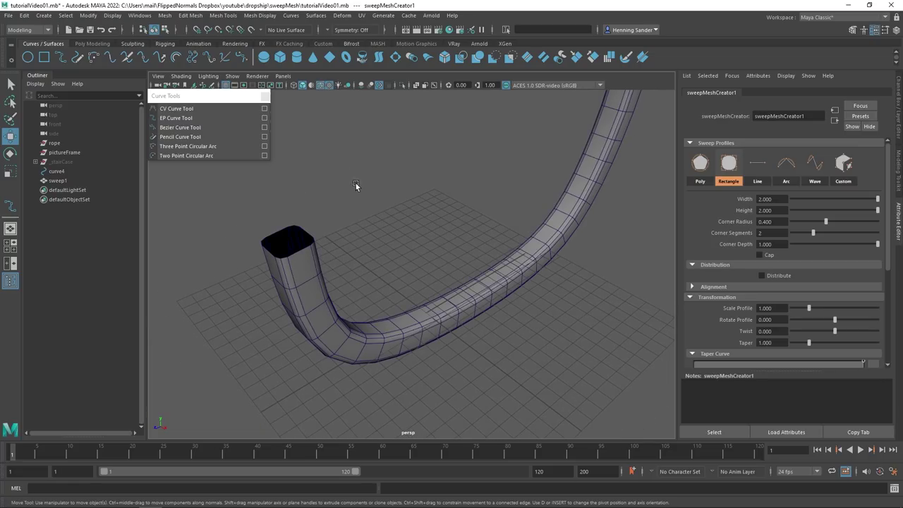
key(alt+5)
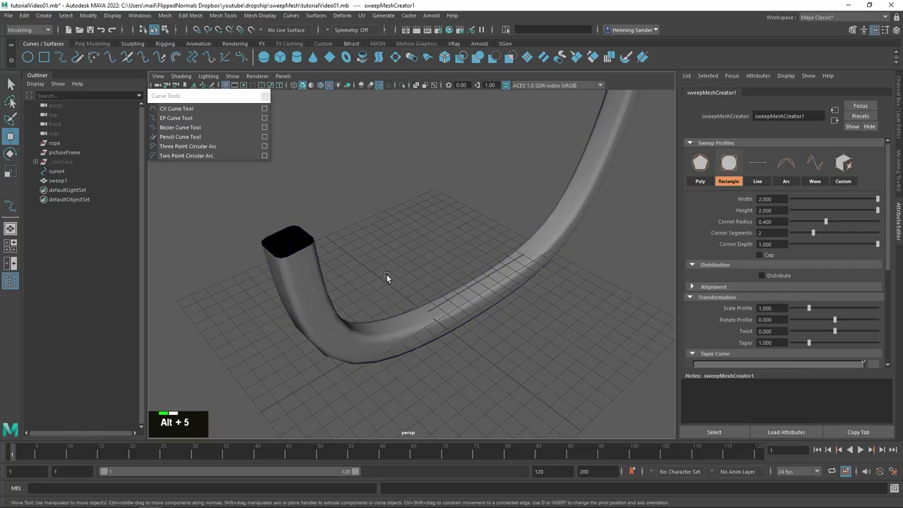
key(alt+5)
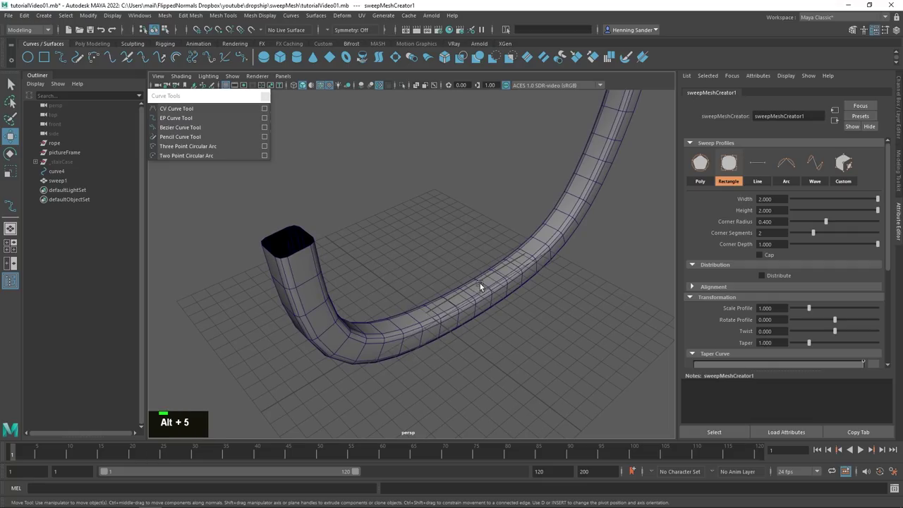
middle_click(491, 279)
key(shift+g)
Step: Lower the rectangle profile's Height to 1.511
click(441, 115)
click(538, 235)
middle_click(521, 237)
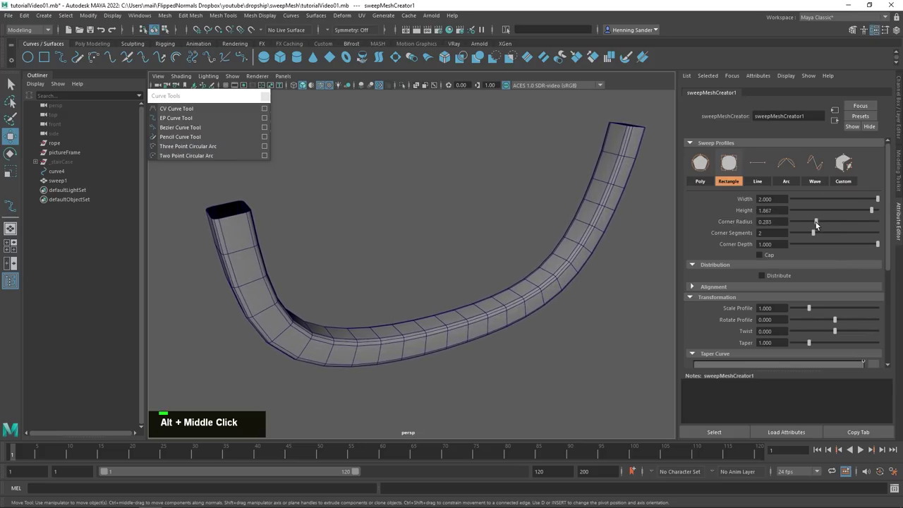
right_click(338, 327)
middle_click(394, 342)
right_click(471, 312)
Step: Set Corner Segments to 3 and Corner Depth to -1 so the corners curve inward
click(447, 309)
middle_click(463, 315)
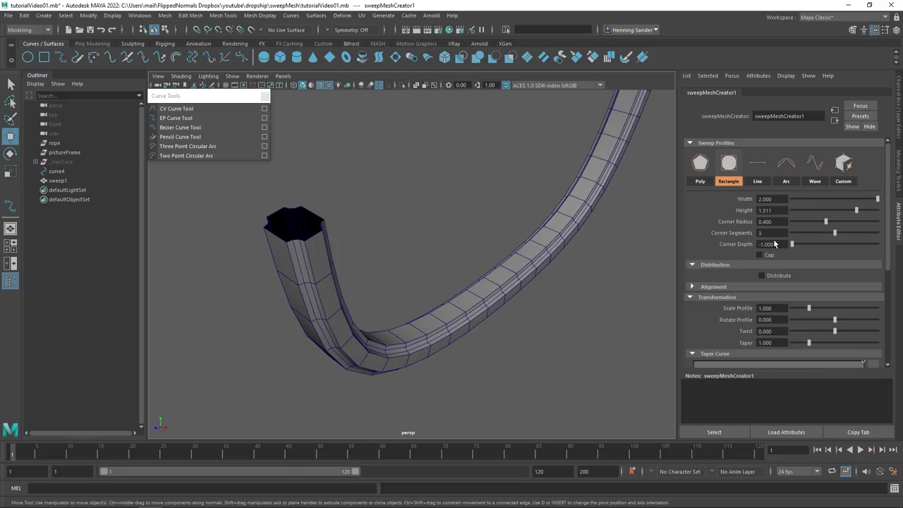
click(357, 333)
right_click(407, 335)
click(454, 336)
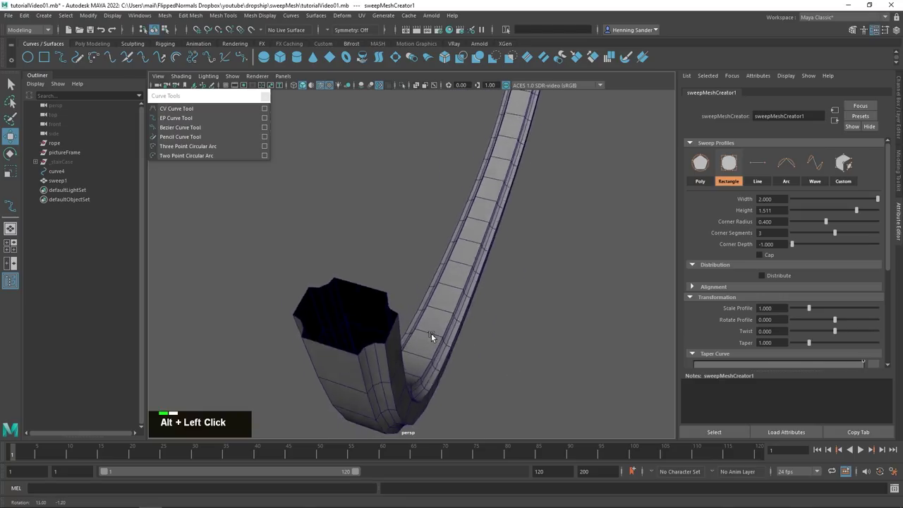
middle_click(386, 354)
right_click(438, 341)
Step: Zoom back out and center the whole tube in the view
right_click(508, 287)
click(465, 275)
right_click(497, 286)
middle_click(458, 277)
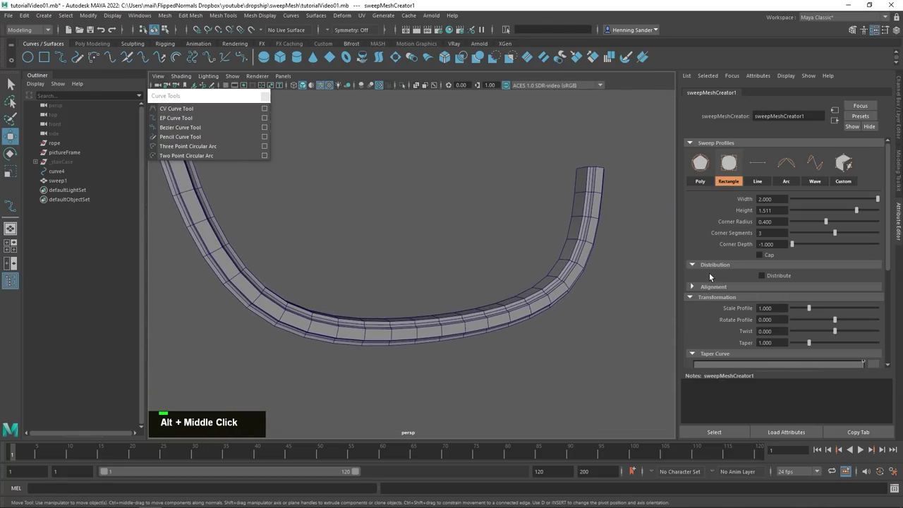
right_click(446, 283)
middle_click(458, 292)
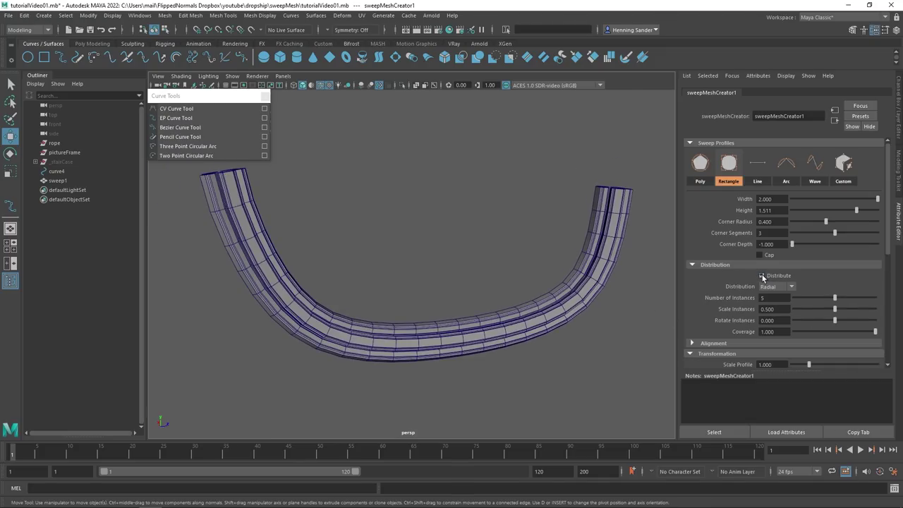
Step: Enable Radial Distribute with 6 instances, Scale 0.441, Rotate -16.941 and Coverage 1
scroll(up, 3)
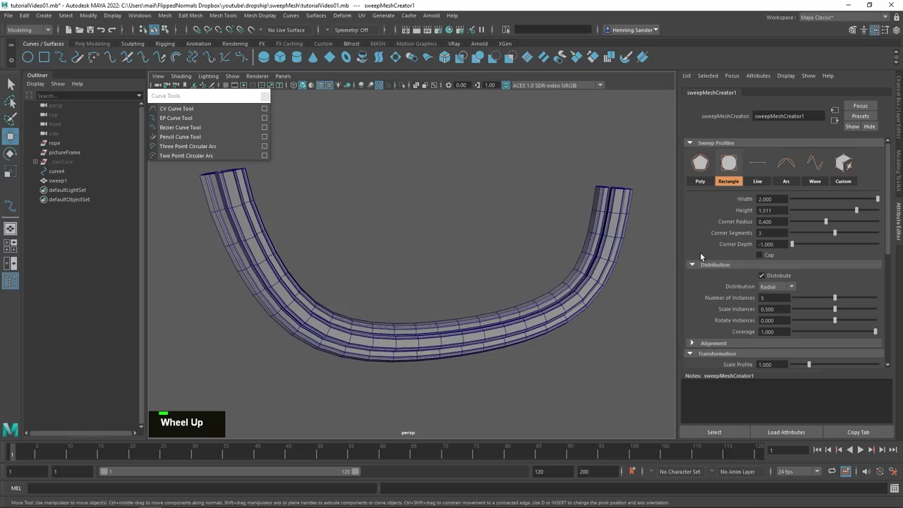
double_click(715, 266)
click(405, 314)
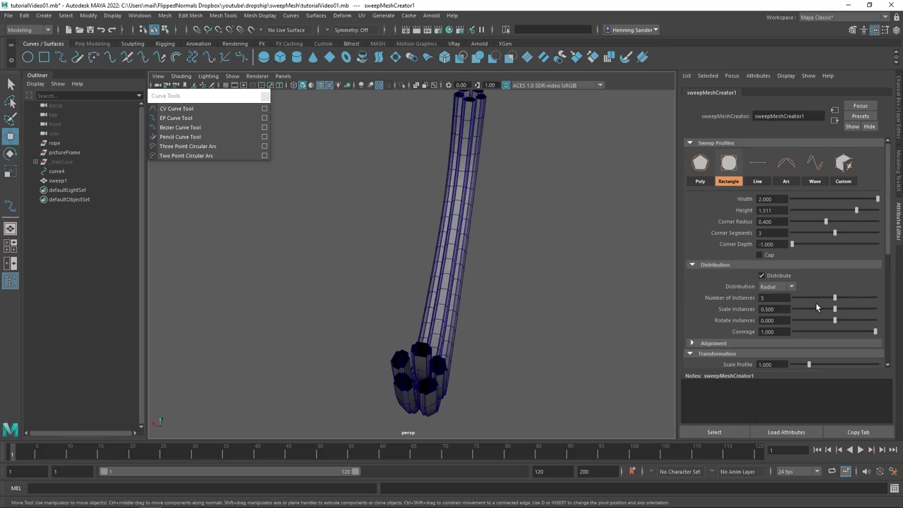
click(412, 314)
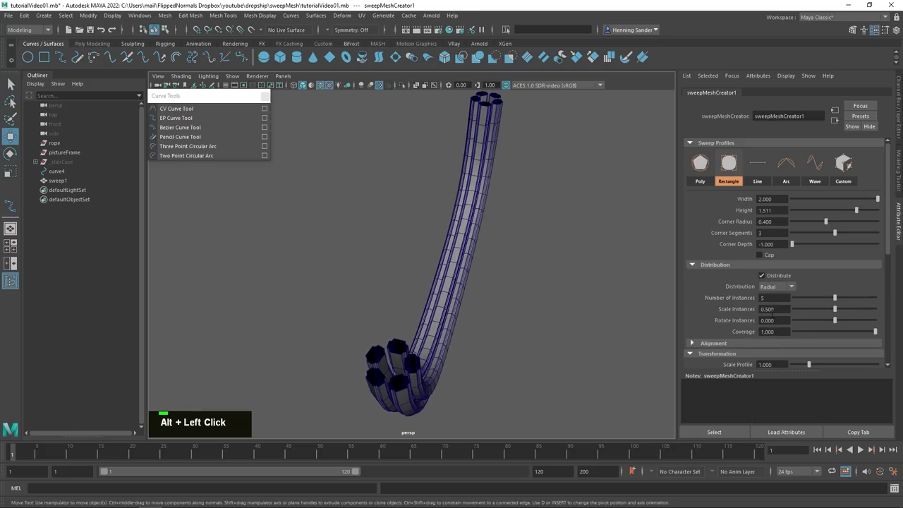
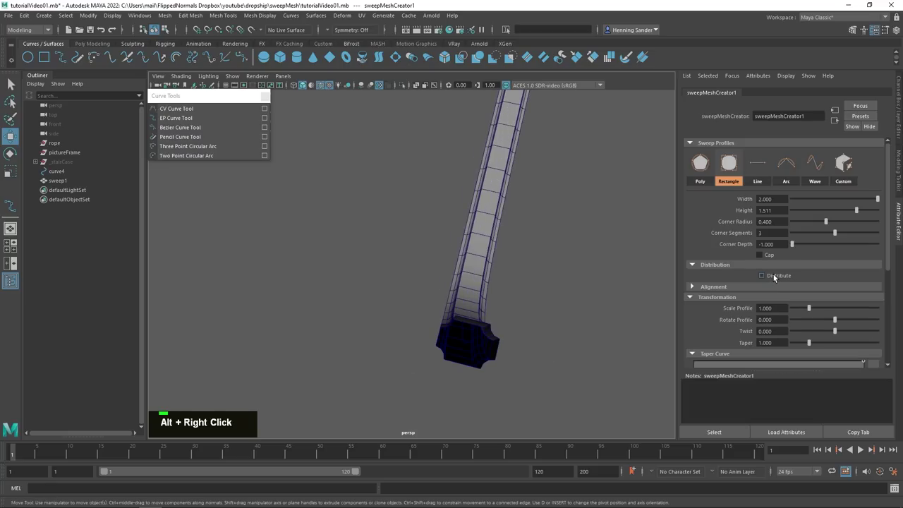
click(497, 332)
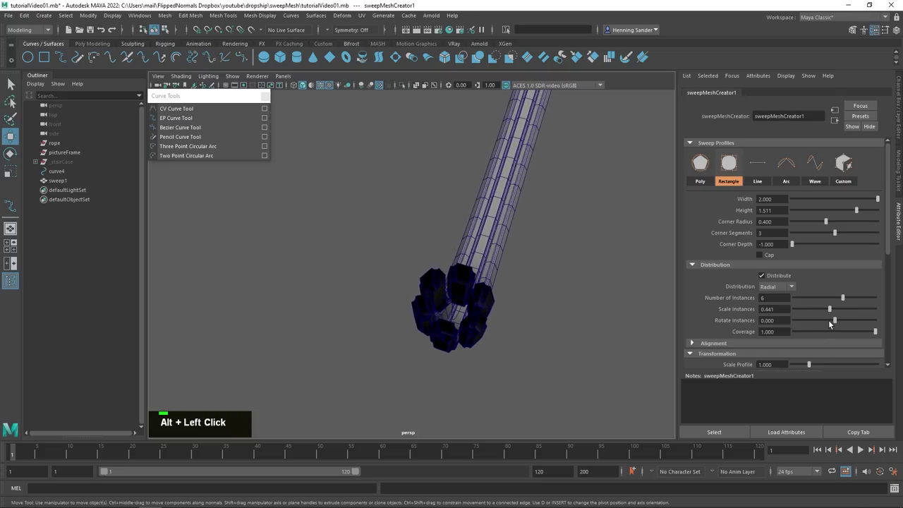
click(597, 325)
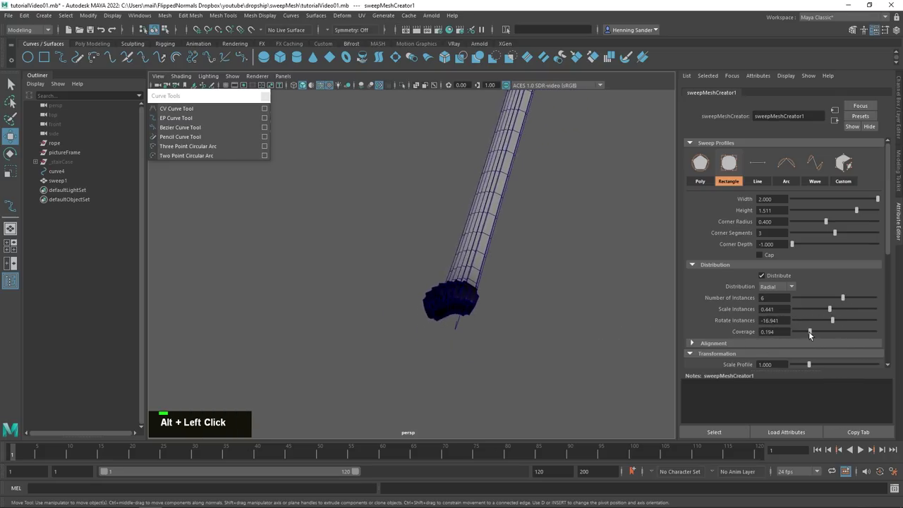
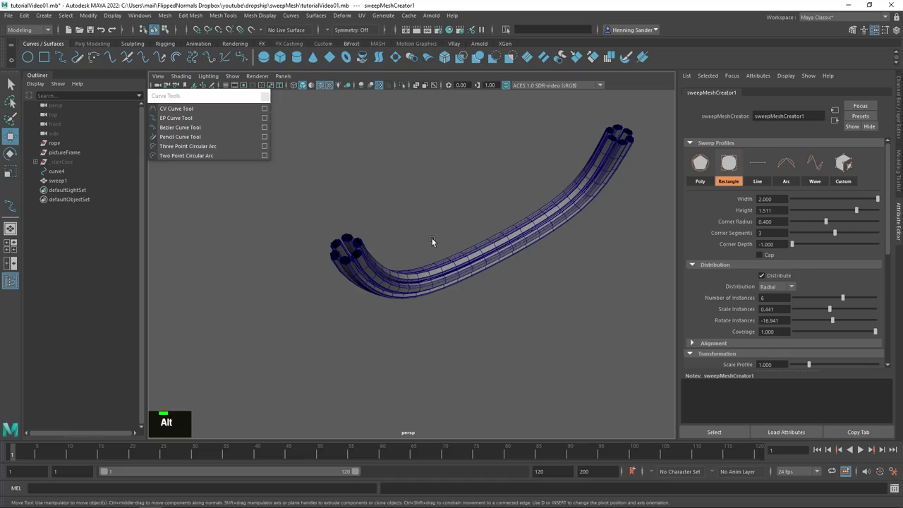
Step: Nudge the profile Width/Height and raise Corner Segments to 4 on the strand bundle
click(388, 246)
right_click(389, 273)
click(427, 264)
middle_click(424, 278)
scroll(up, 3)
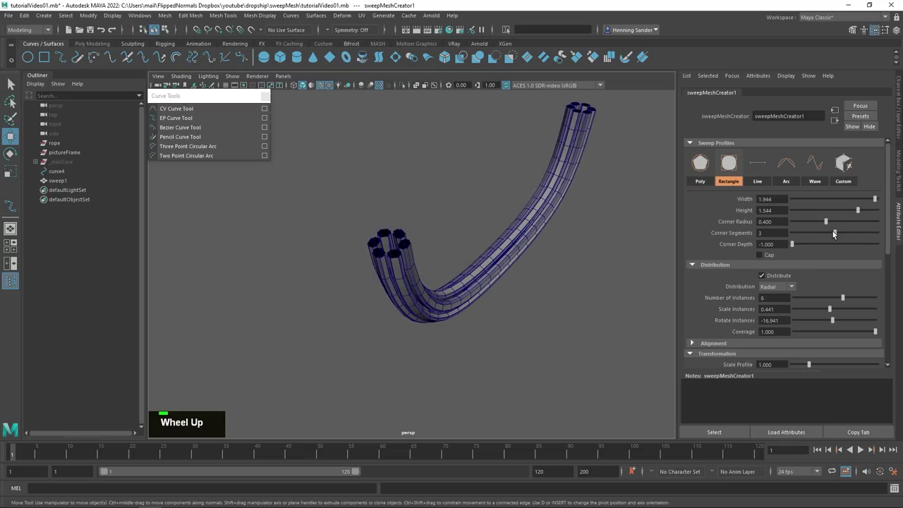
click(501, 286)
right_click(445, 286)
scroll(down, 3)
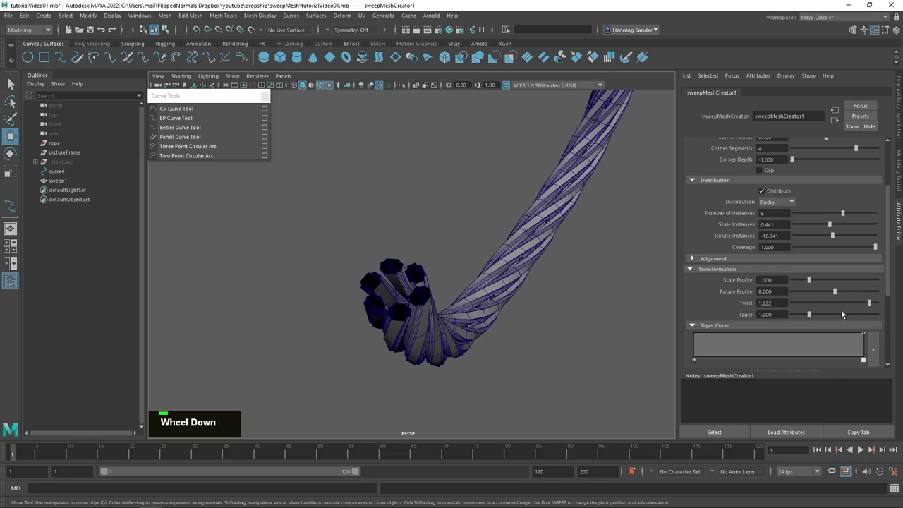
Step: Drag Transformation Twist to about 1.6 so the six strands spiral like a rope
right_click(532, 277)
click(508, 267)
right_click(389, 279)
click(421, 290)
middle_click(429, 292)
middle_click(448, 292)
click(452, 300)
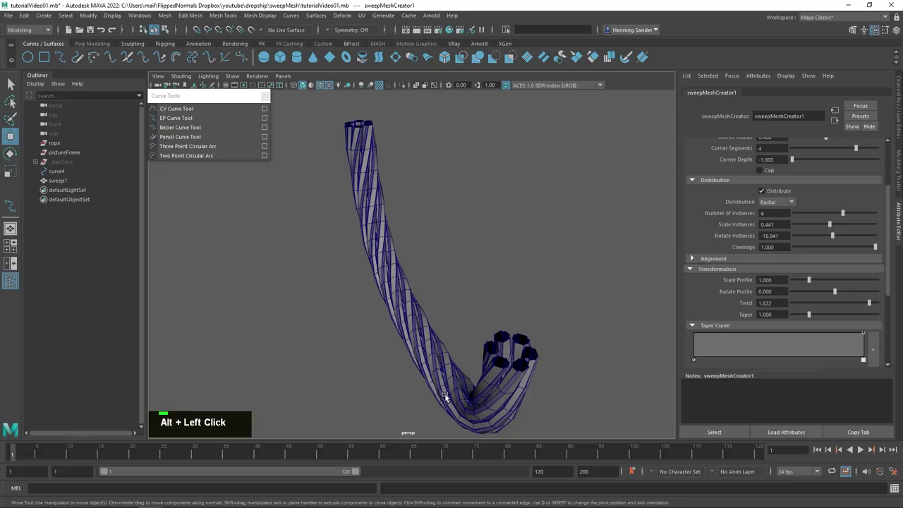
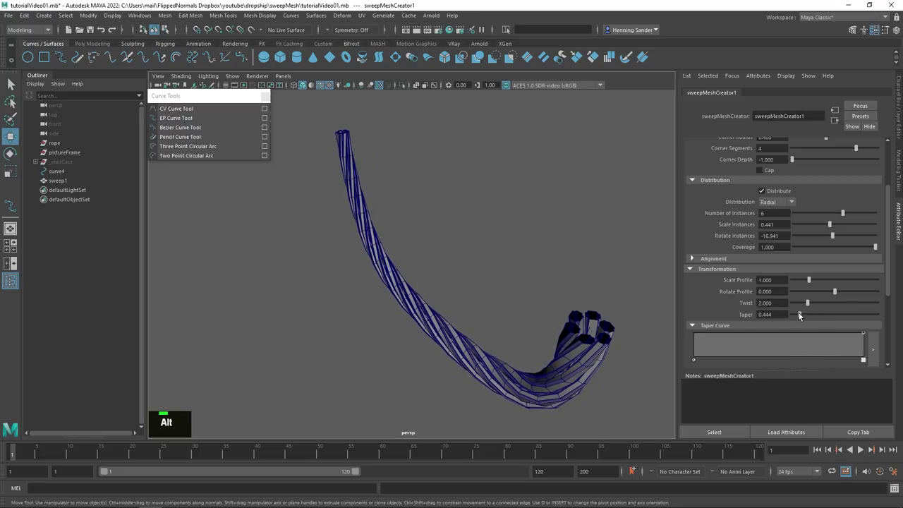
Step: Set sweepMeshCreator1 Twist to 2 and shape the Taper Curve for a slight mid-length taper
click(574, 314)
right_click(520, 287)
middle_click(538, 311)
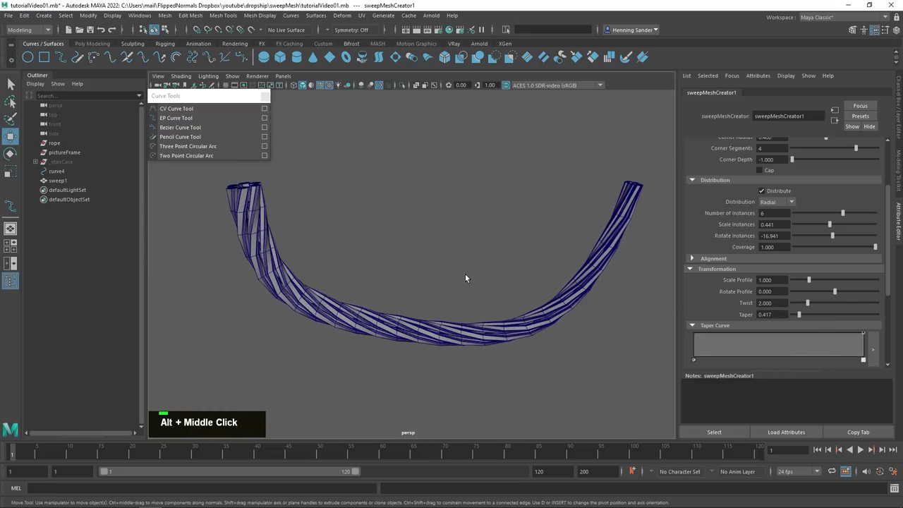
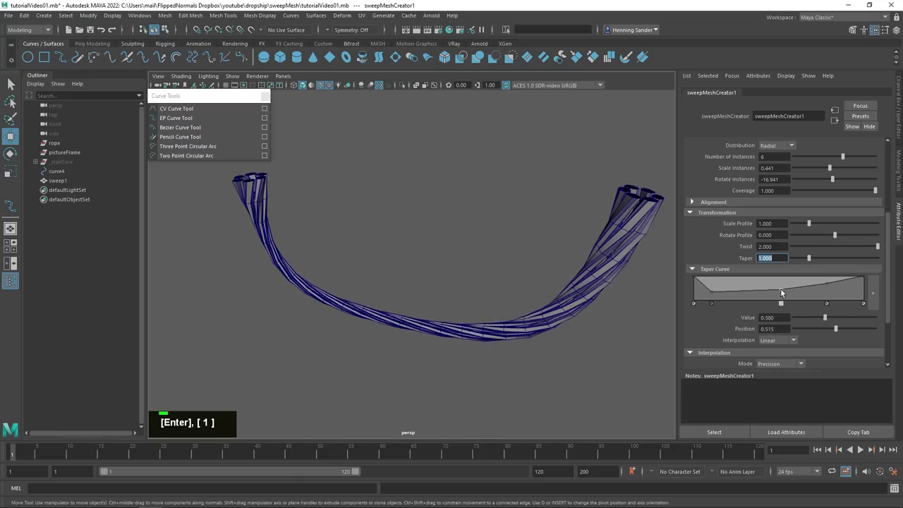
scroll(down, 3)
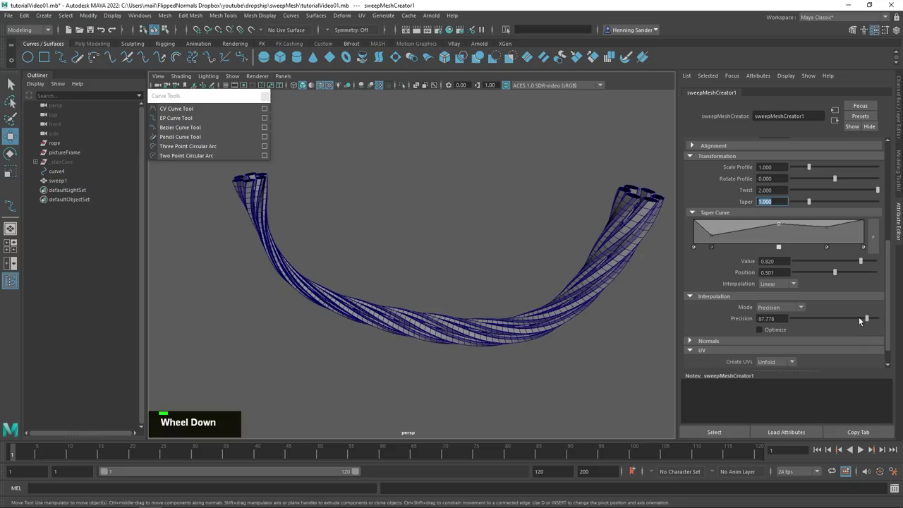
click(388, 284)
Step: Raise precision to about 88 for denser spiralling strands and select sweep1 in the Outliner
right_click(403, 293)
click(435, 295)
middle_click(421, 294)
click(404, 295)
right_click(534, 283)
middle_click(492, 296)
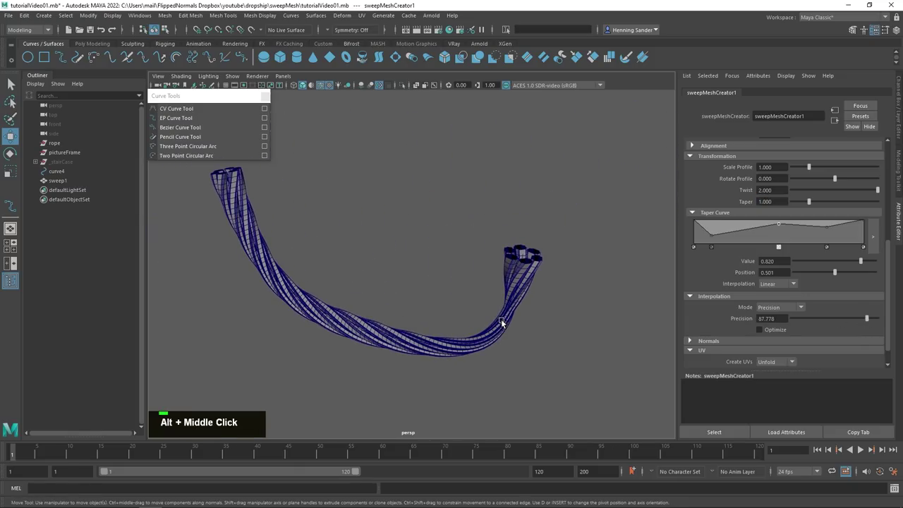
Step: Delete the rope and its curve and switch to a framed front view
key(Delete)
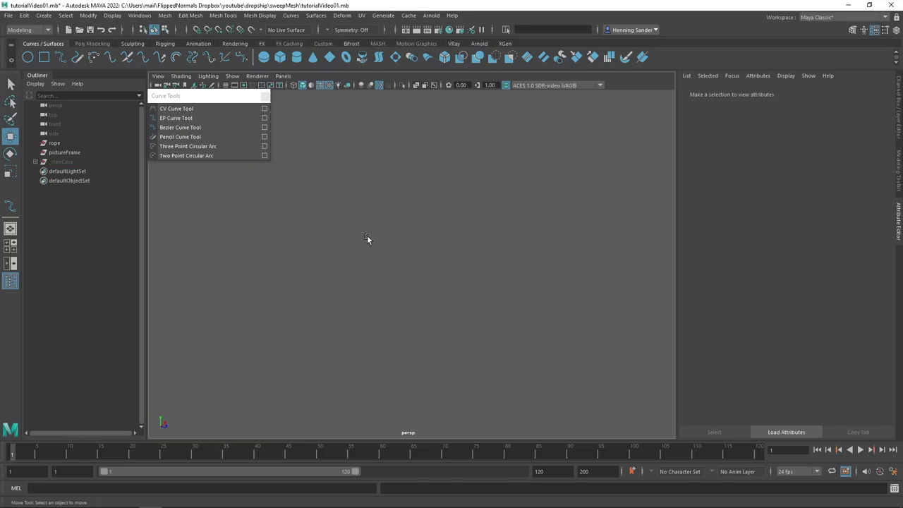
key(space)
key(f)
key(shift+g)
key(shift+g)
middle_click(365, 250)
right_click(366, 272)
middle_click(363, 279)
Step: Start a Linear CV curve and snap points outlining three sides of a rectangle
key(shift+g)
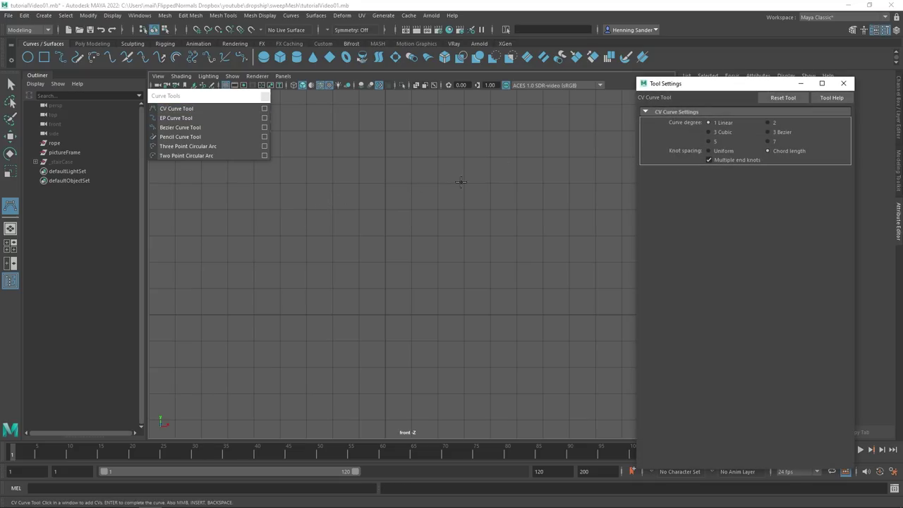
key(x)
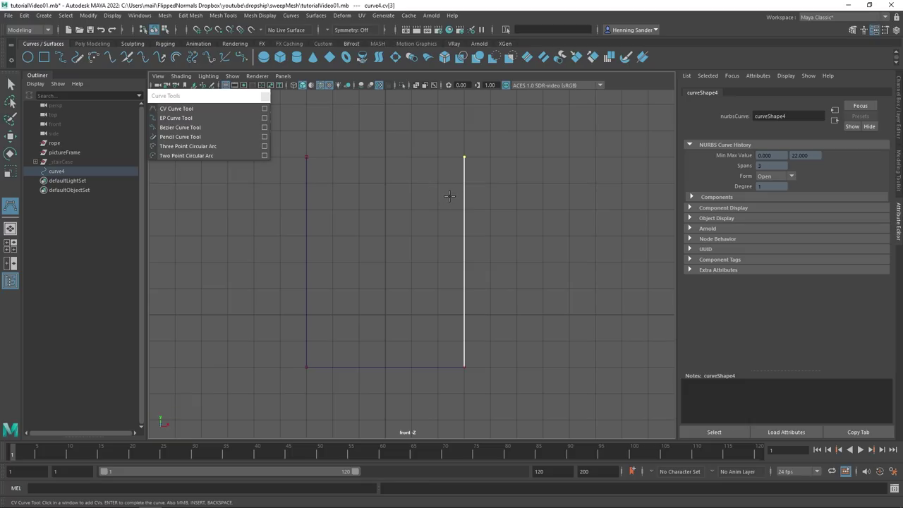
Step: Close curve4 into a four-span rectangle with Open/Close Curves and return to perspective
key(w)
right_click(460, 209)
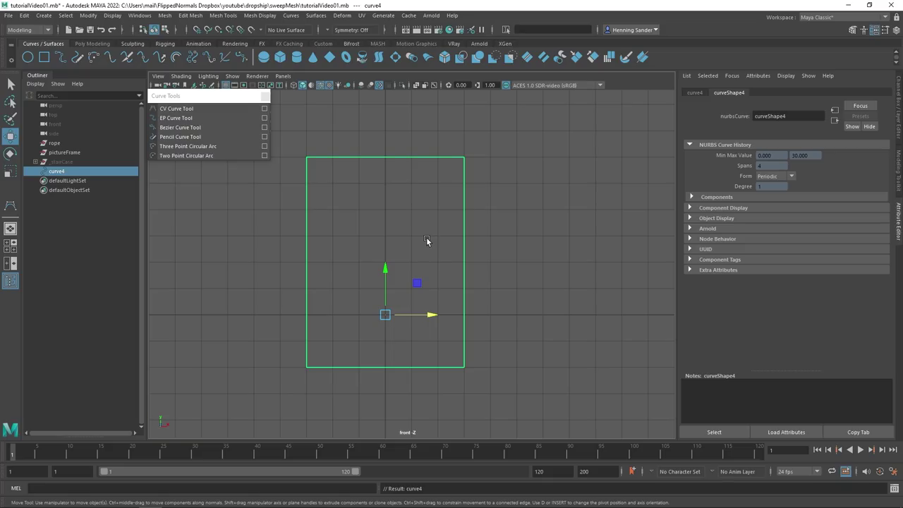
key(space)
click(465, 289)
Step: Tumble around the rectangle curve and reach Create > Sweep Mesh
right_click(367, 299)
middle_click(406, 309)
right_click(371, 258)
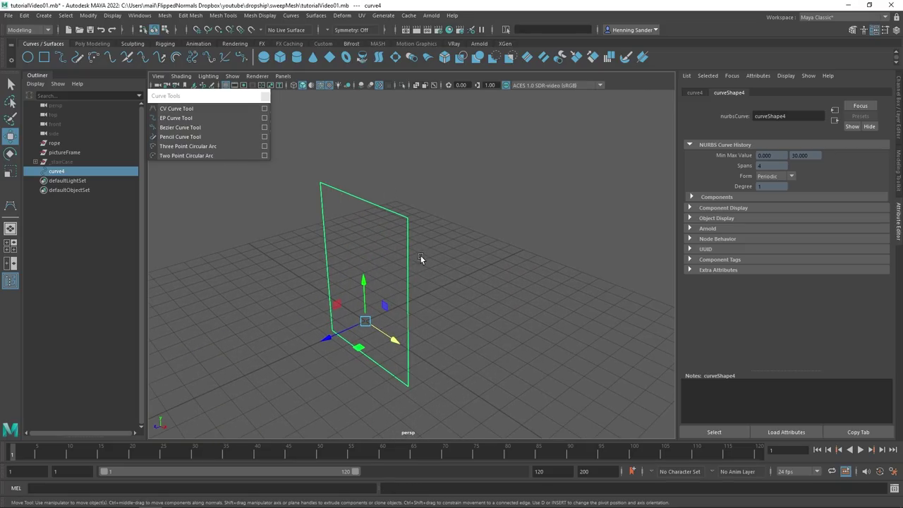
right_click(376, 263)
middle_click(393, 266)
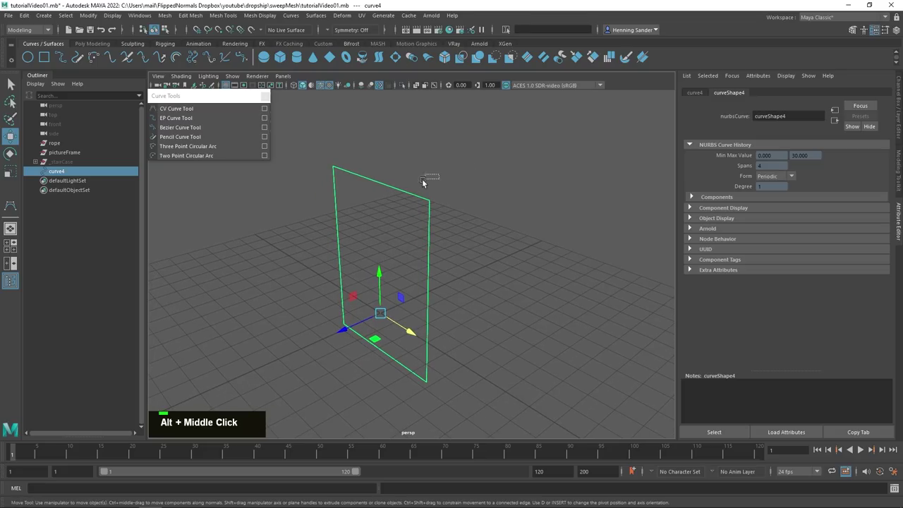
double_click(419, 189)
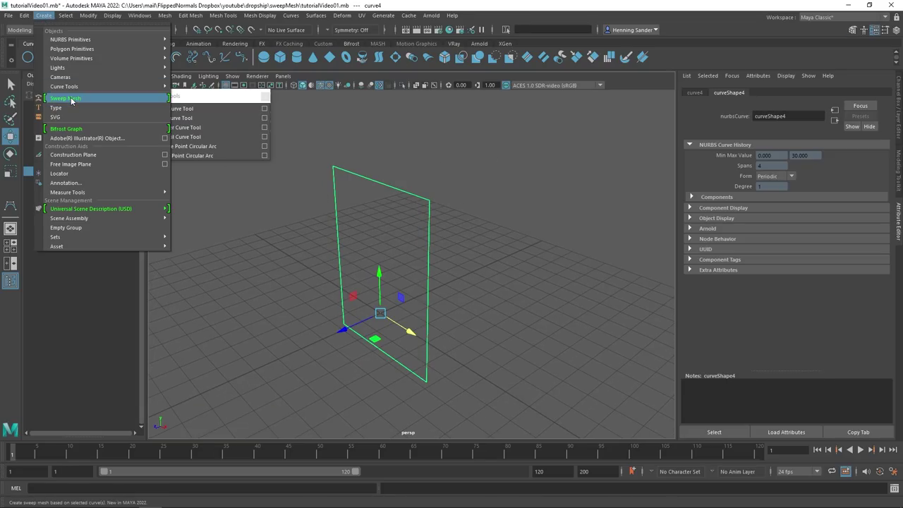
Step: Sweep a rectangular-profile mesh along the rectangle curve to form a picture frame
click(436, 228)
right_click(448, 224)
middle_click(426, 218)
right_click(411, 215)
click(483, 220)
right_click(488, 222)
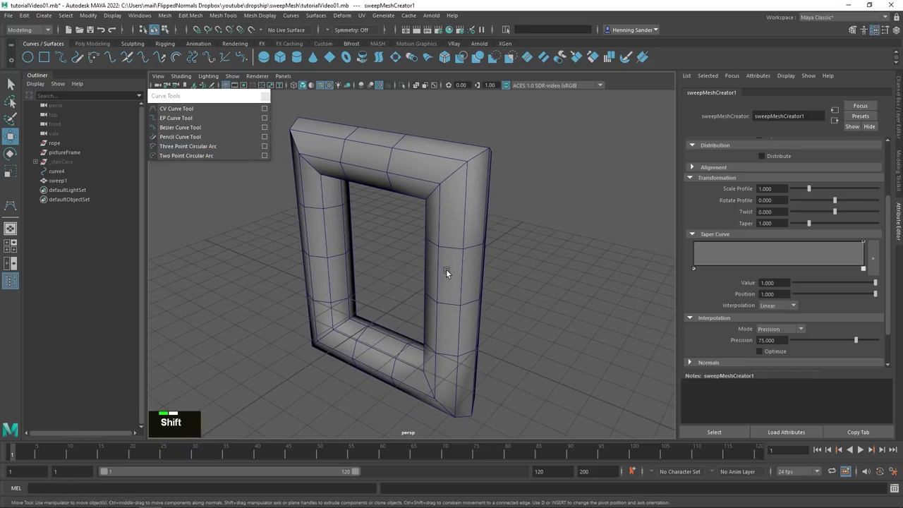
Step: Adjust the frame profile width to about 1.144 and set Corner Depth to -1
key(shift+g)
click(420, 283)
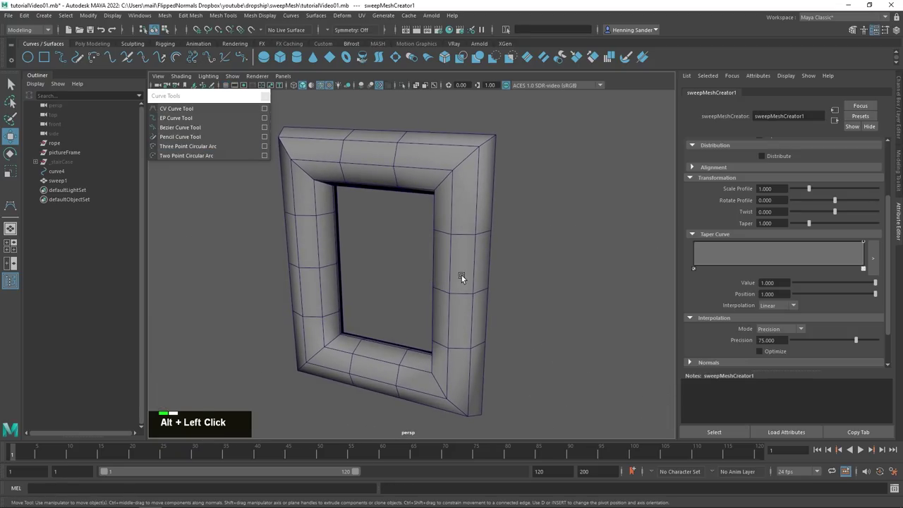
scroll(up, 3)
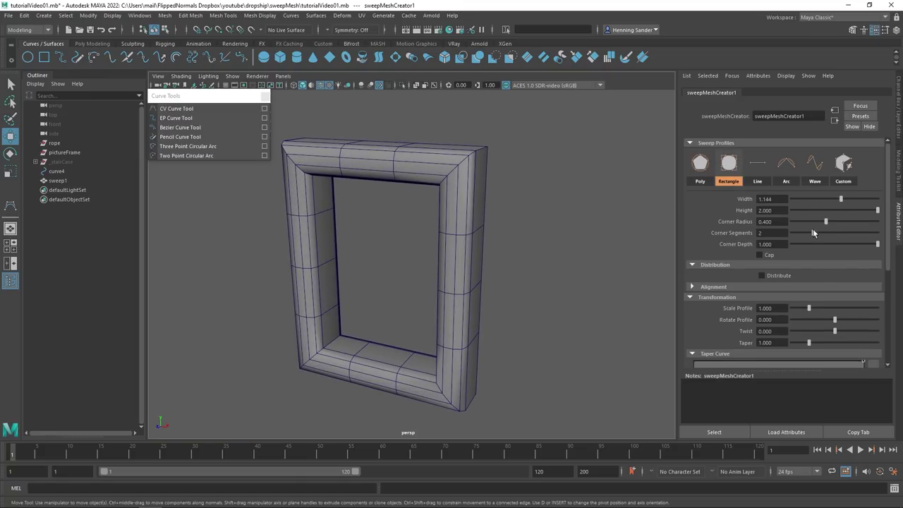
click(478, 241)
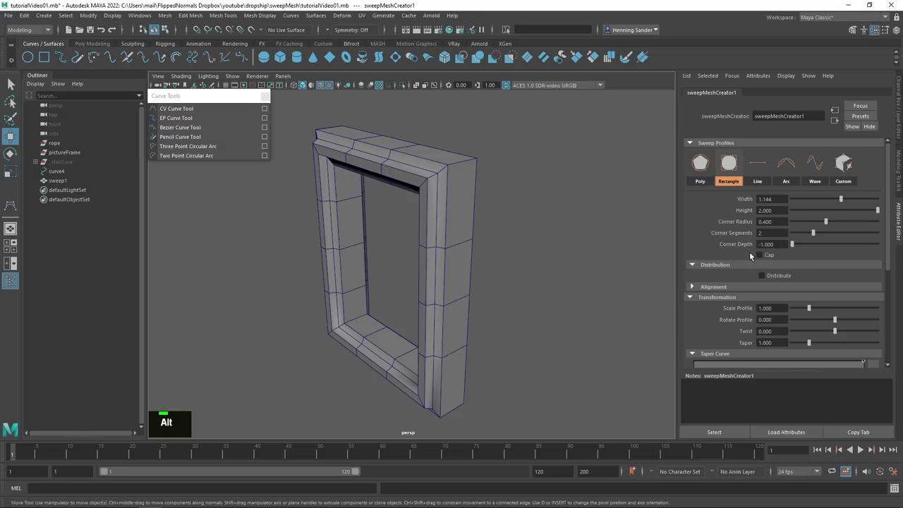
click(422, 219)
middle_click(506, 226)
right_click(500, 216)
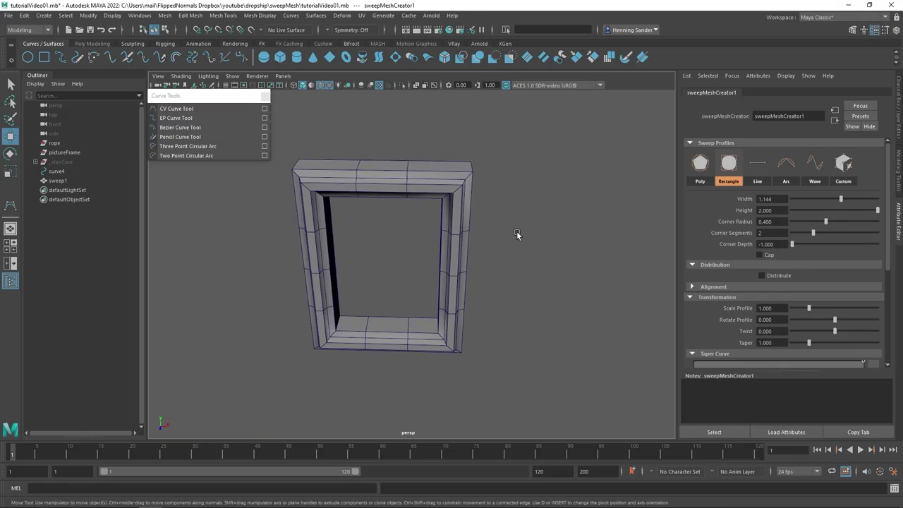
Step: Create a polygon cube pCube1 beside the frame
right_click(525, 241)
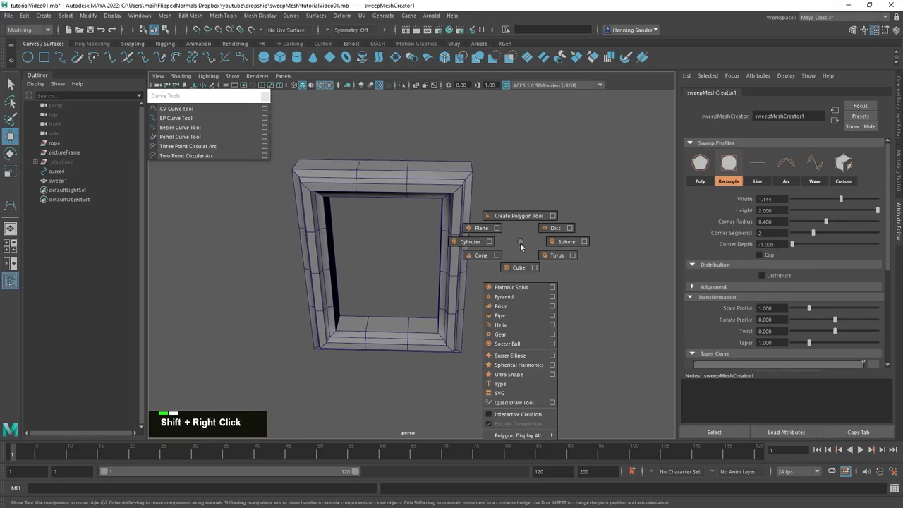
key(w)
middle_click(479, 289)
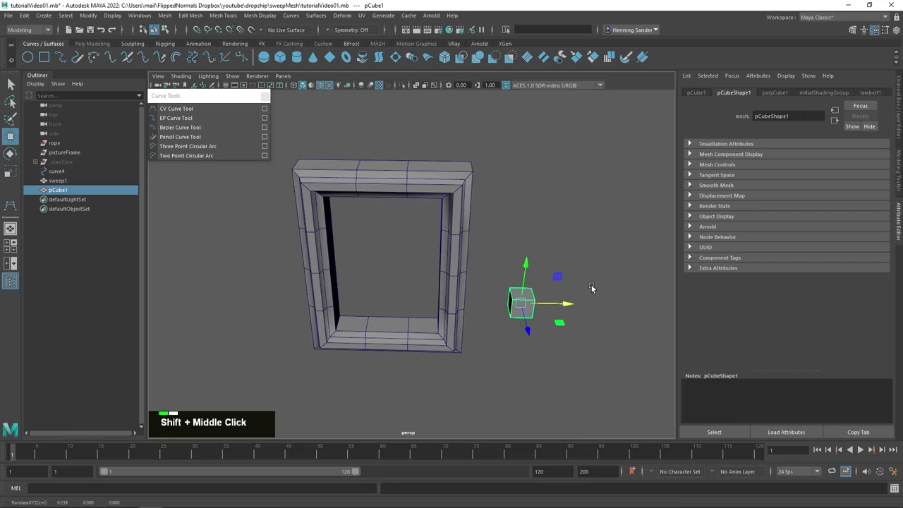
middle_click(561, 269)
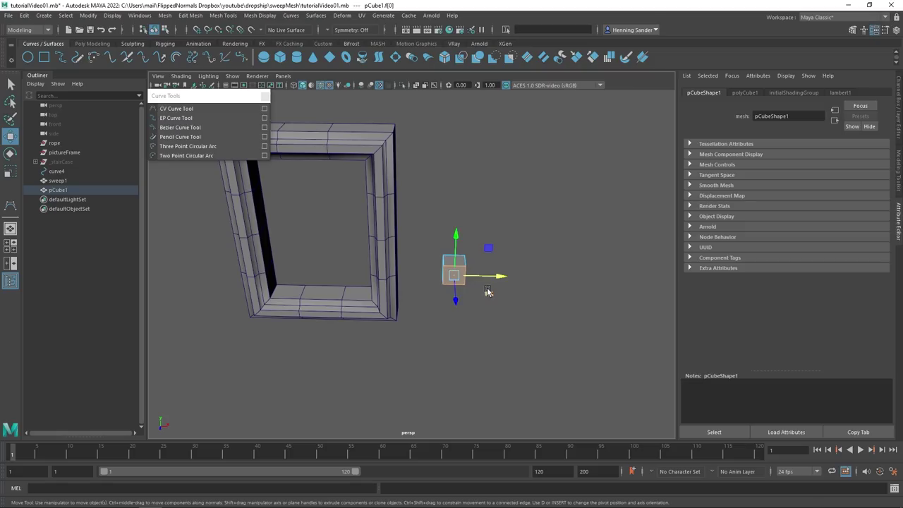
Step: Delete all cube faces but one to leave a flat square, then reselect sweep1
key(alt+2)
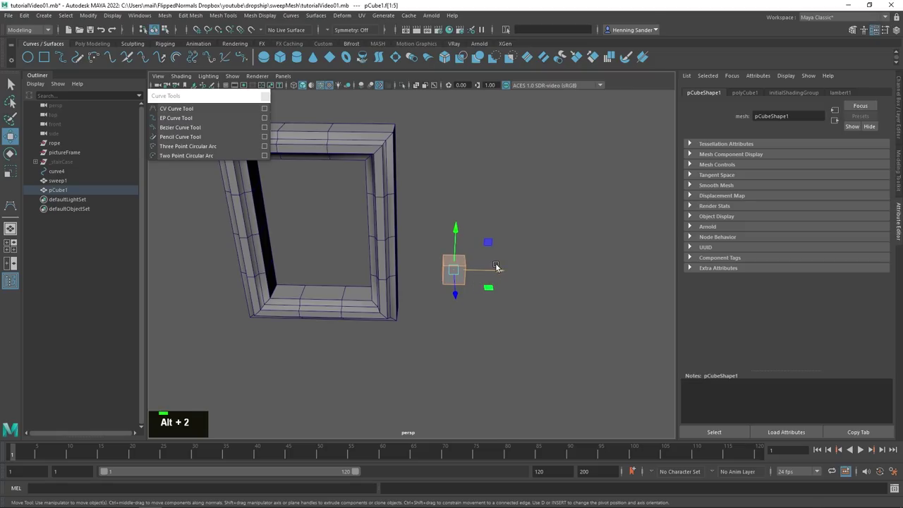
click(536, 206)
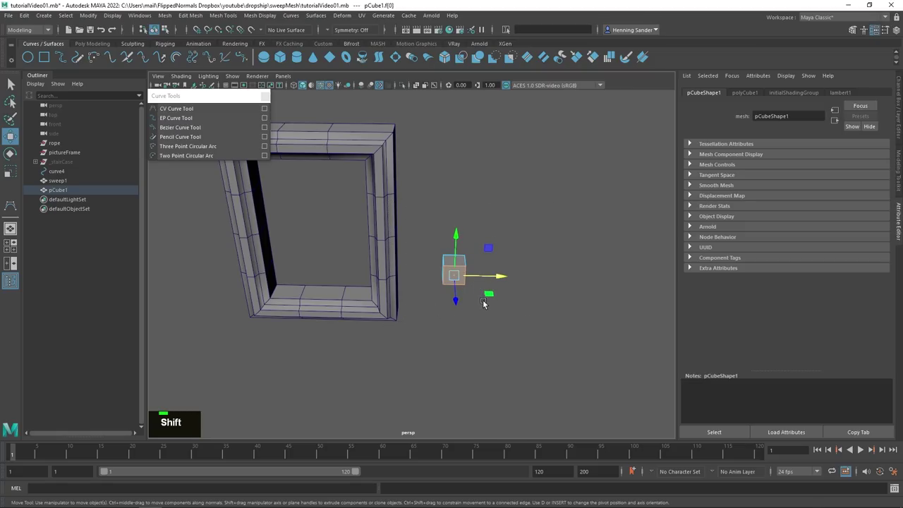
click(533, 204)
click(513, 219)
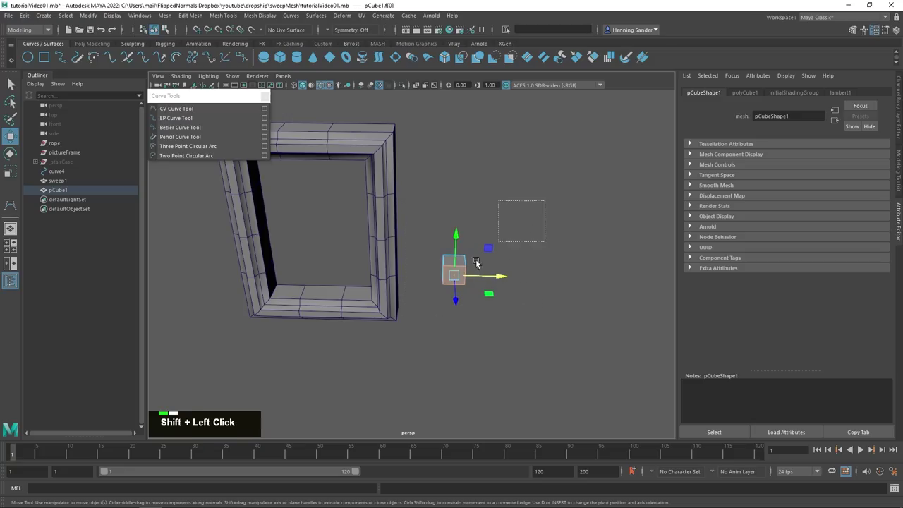
key(Delete)
right_click(461, 288)
Step: Switch sweepMeshCreator1 to a Custom profile using pCube1's flat square
click(480, 289)
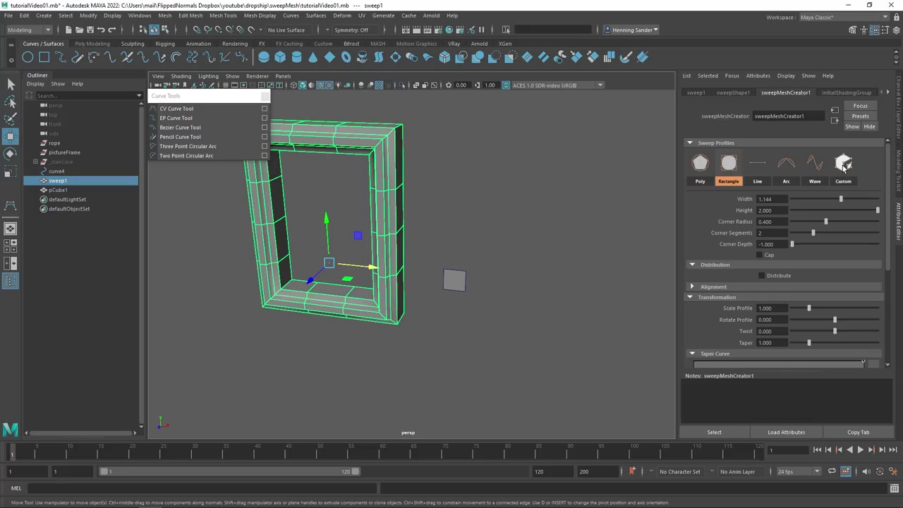
click(459, 240)
middle_click(472, 236)
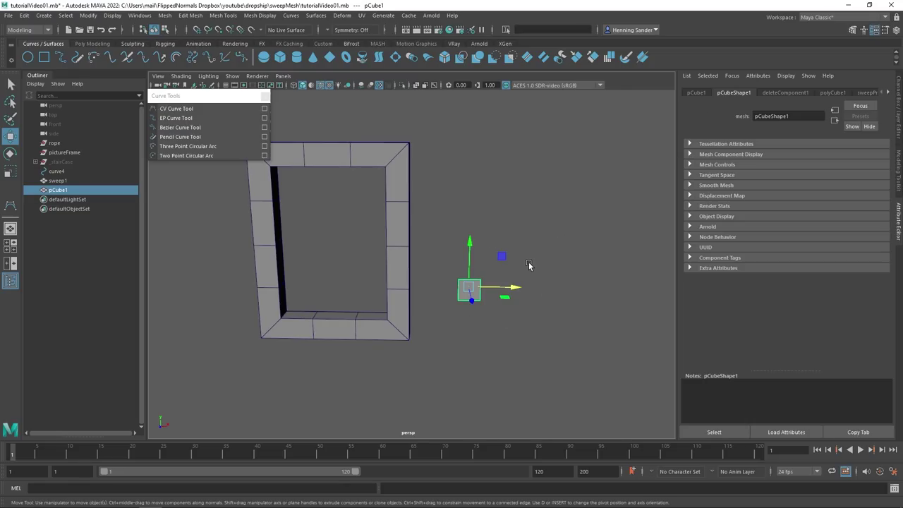
Step: Enter vertex mode on the square, test-move a corner and undo it
click(518, 273)
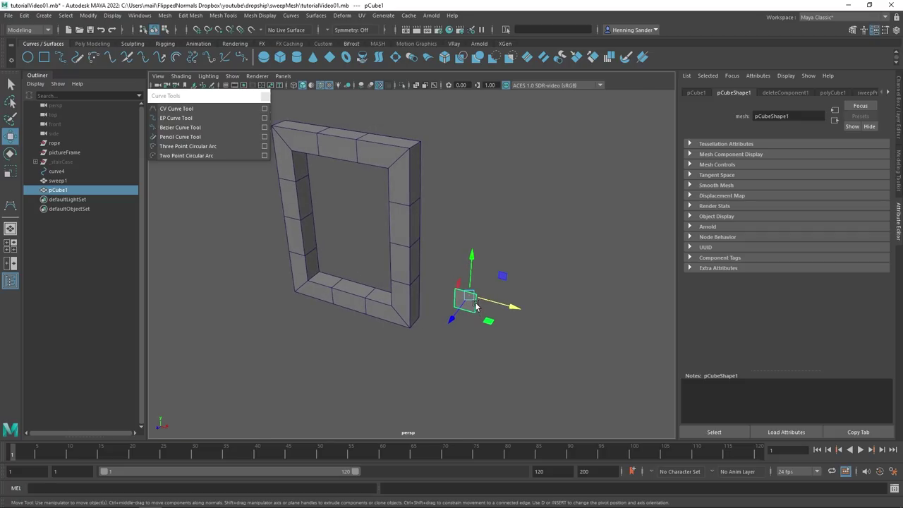
key(ctrl+alt+q)
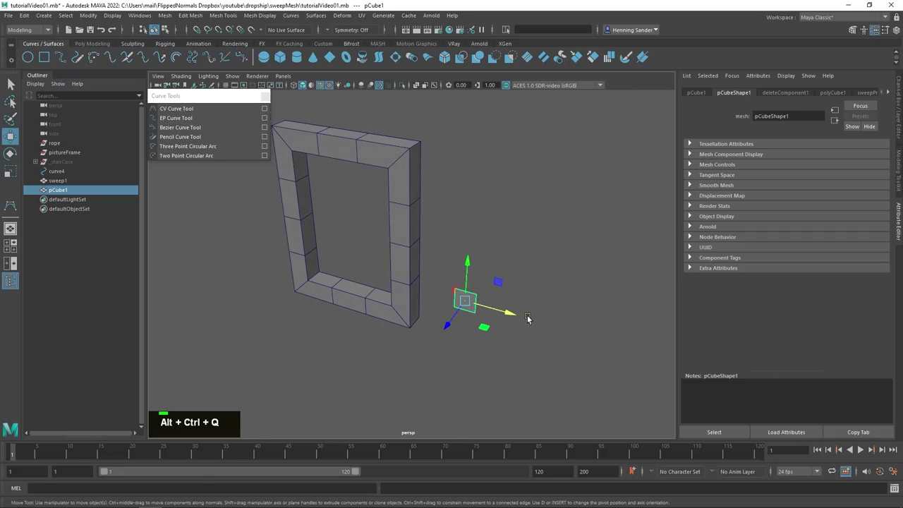
right_click(471, 318)
click(497, 328)
middle_click(543, 312)
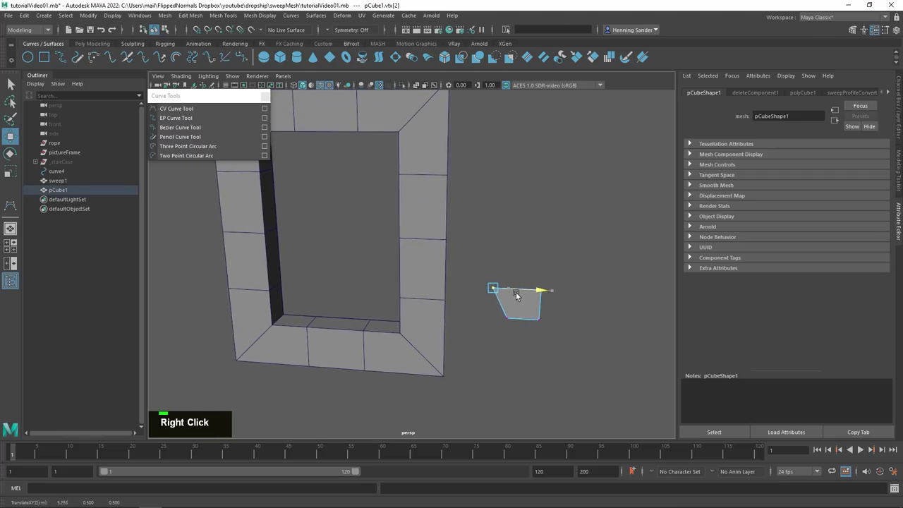
key(ctrl+z)
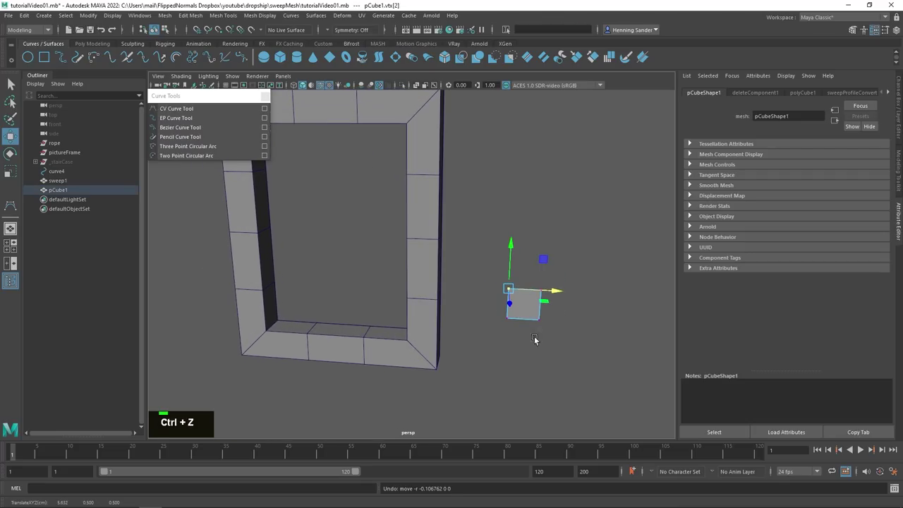
Step: Chamfer the square's two top vertices at width 0.25, bevelling the frame
right_click(422, 295)
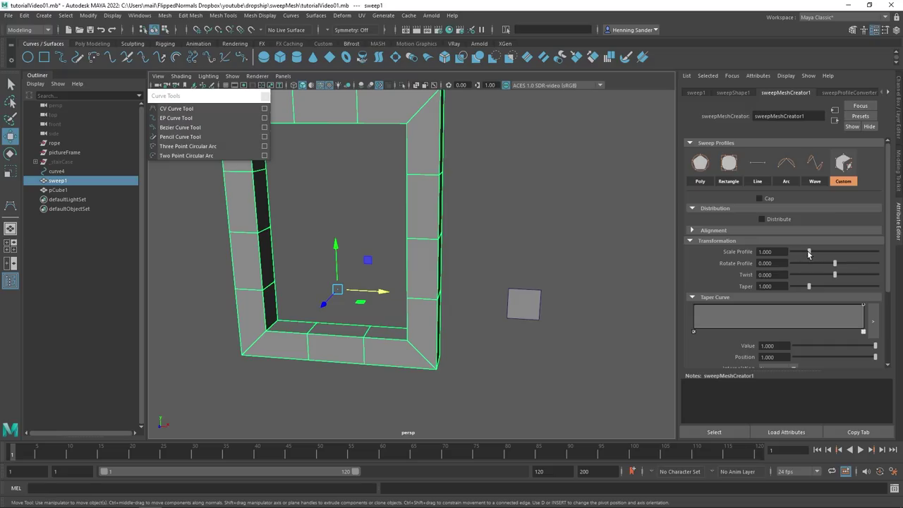
key(ctrl+z)
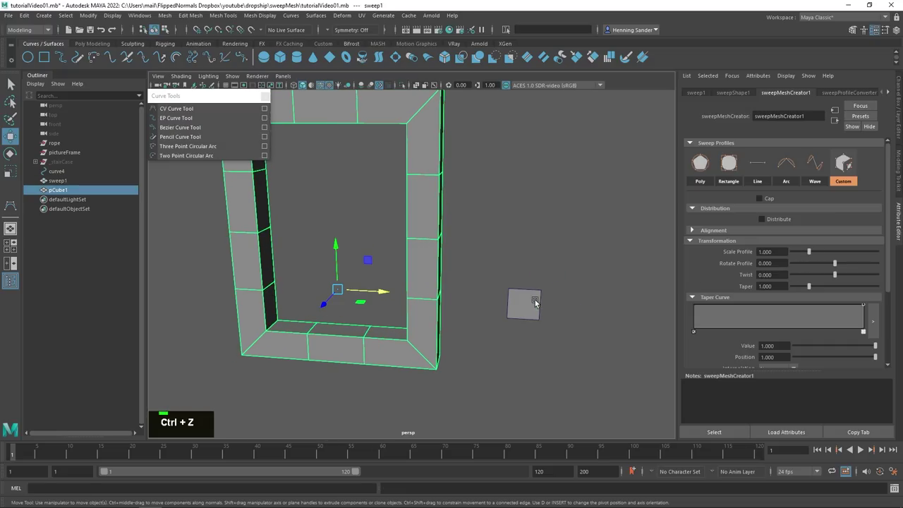
right_click(523, 296)
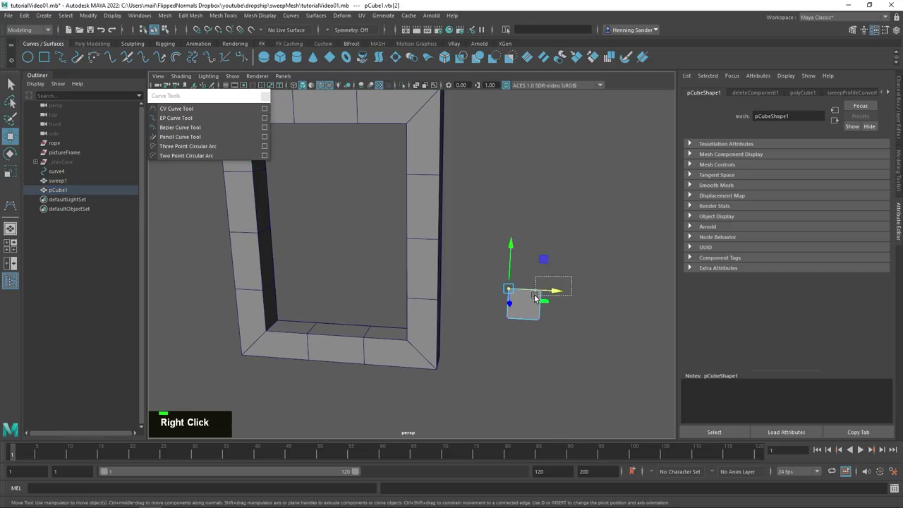
key(ctrl+b)
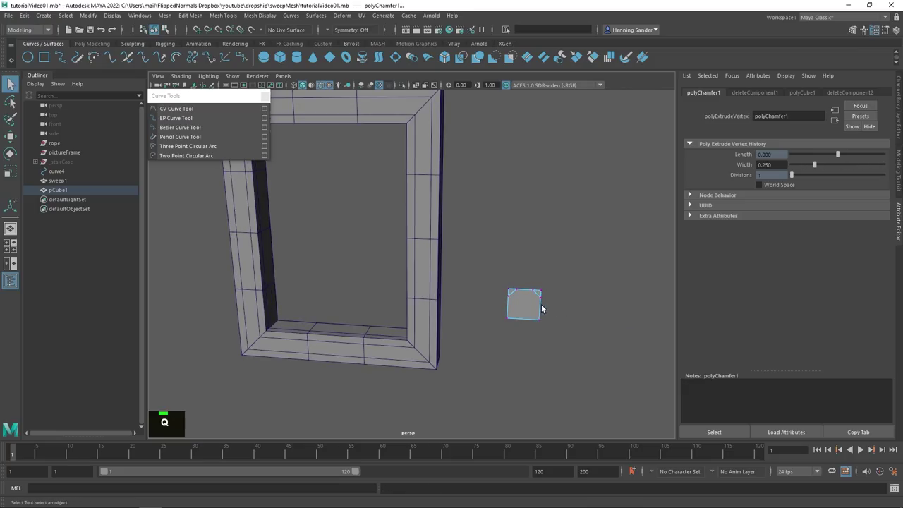
Step: Cut a small notch into the profile's bottom edge, adding a stepped lip to the frame
key(q)
right_click(547, 322)
click(513, 293)
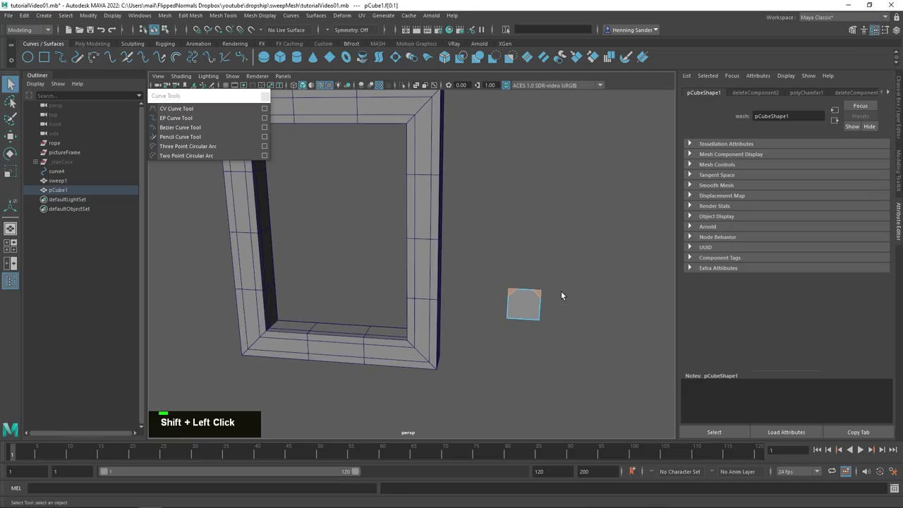
key(Delete)
right_click(408, 314)
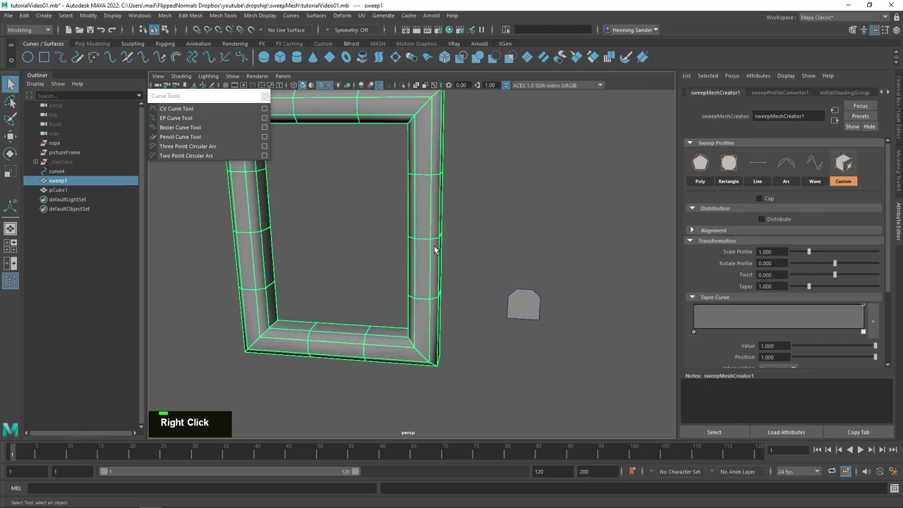
right_click(439, 248)
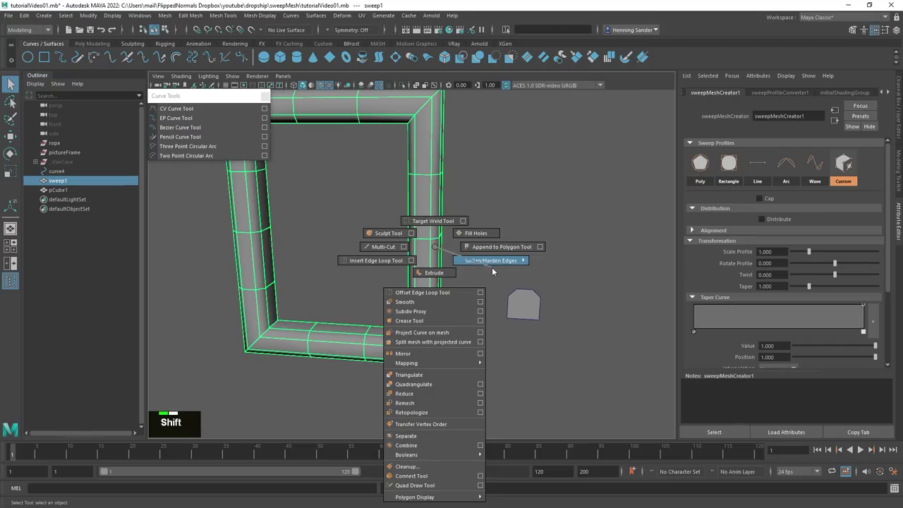
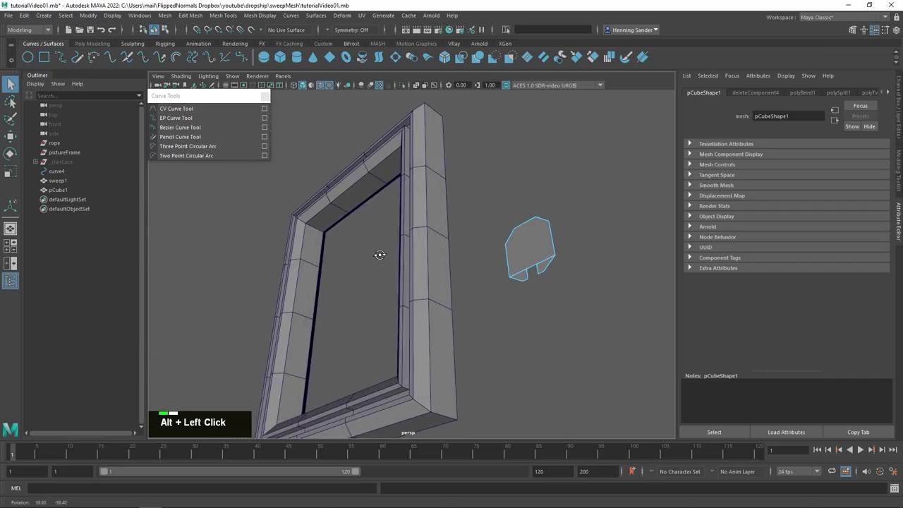
Step: Bring up the viewport Panels menu to choose a different layout
key(space)
key(space)
right_click(502, 286)
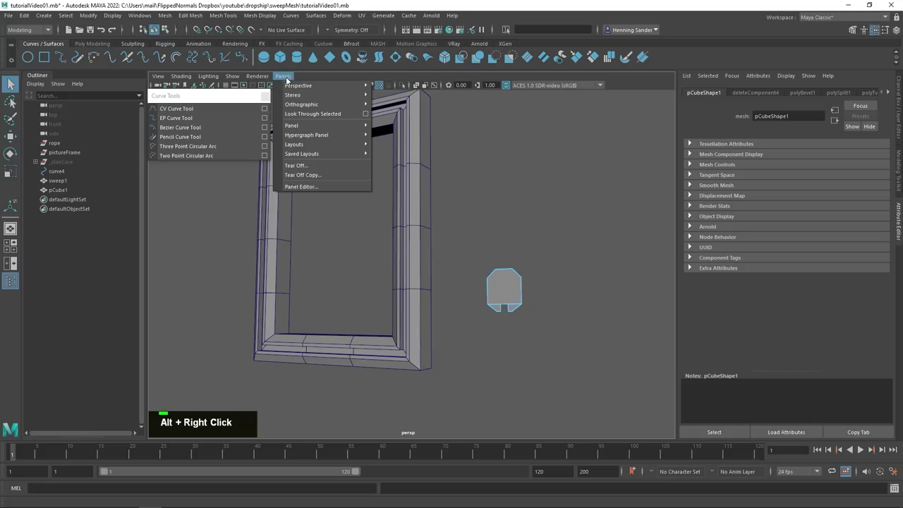
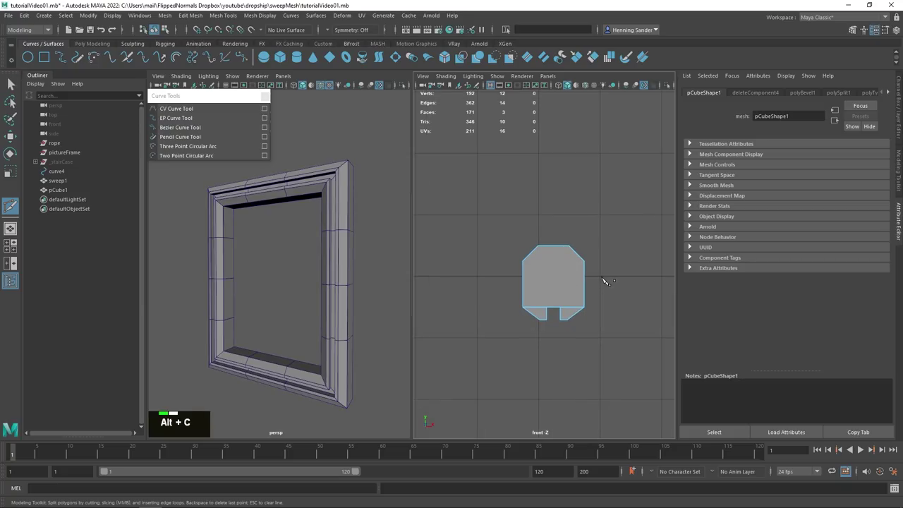
Step: Lay out perspective and front panes side by side and start Multi-Cut on the profile
key(alt+c)
key(w)
right_click(543, 278)
right_click(565, 266)
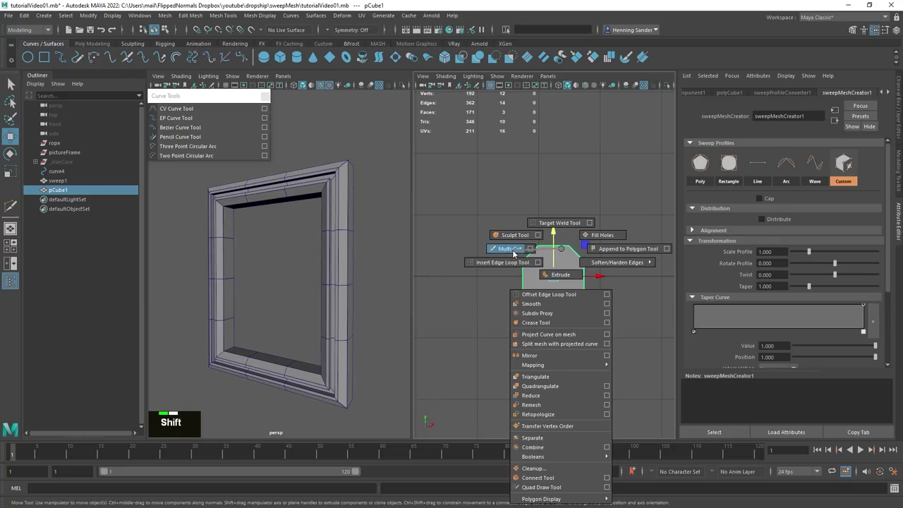
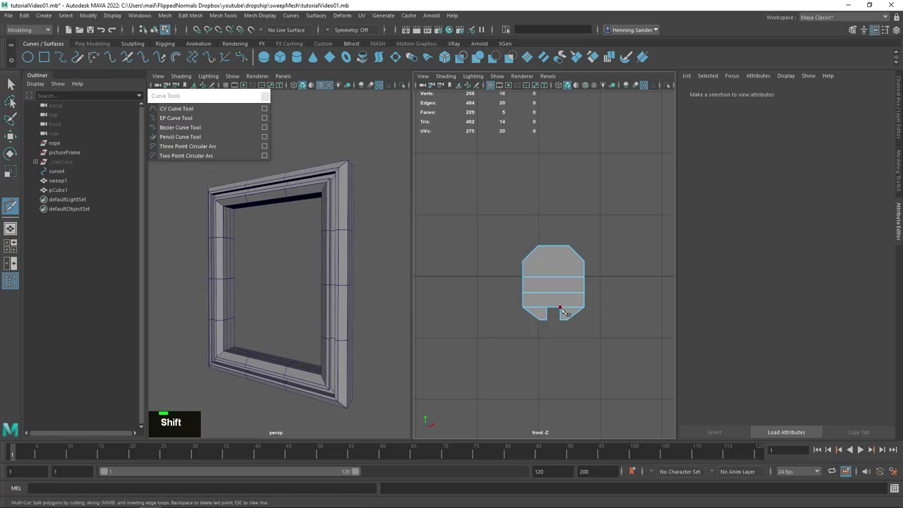
key(ctrl+z)
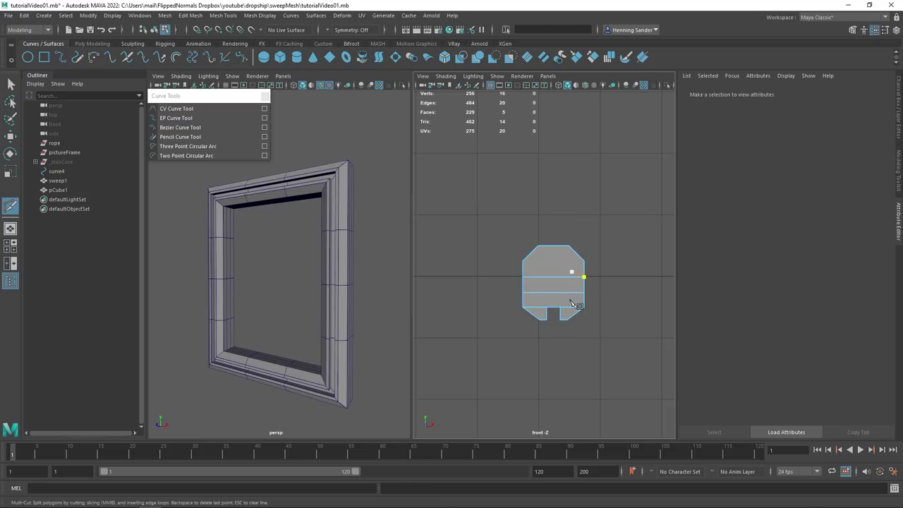
key(ctrl+z)
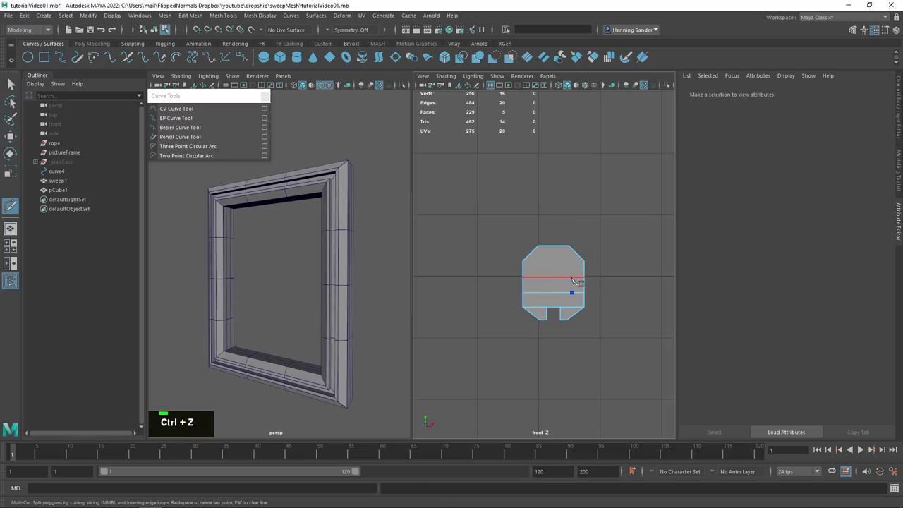
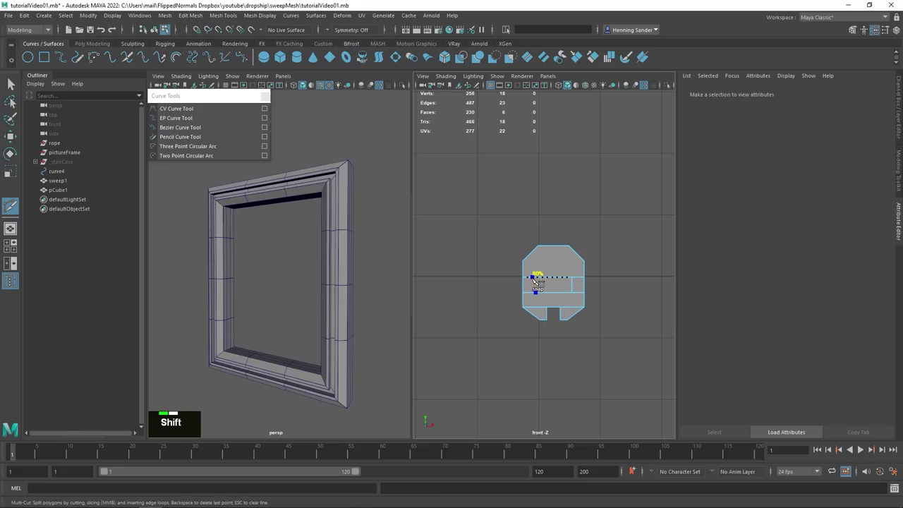
Step: Slice the notched square into horizontal strips plus a small block and switch to face selection
key(w)
key(ctrl+z)
key(w)
right_click(574, 290)
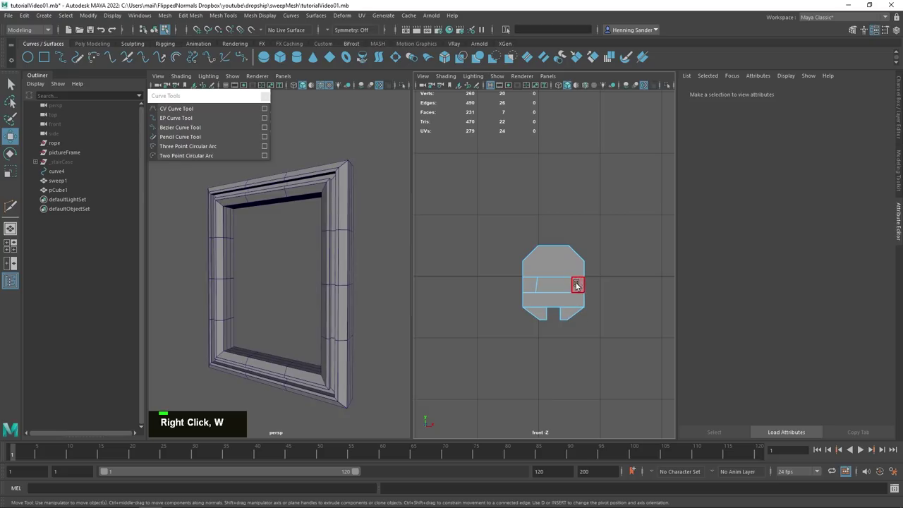
Step: Delete selected faces to notch pCube1's profile and switch to vertex editing
click(536, 288)
key(Delete)
right_click(531, 297)
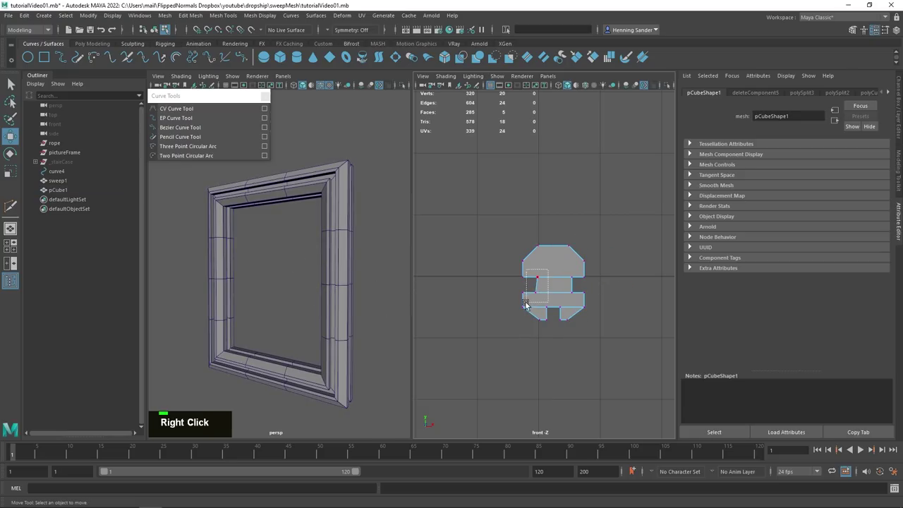
right_click(539, 296)
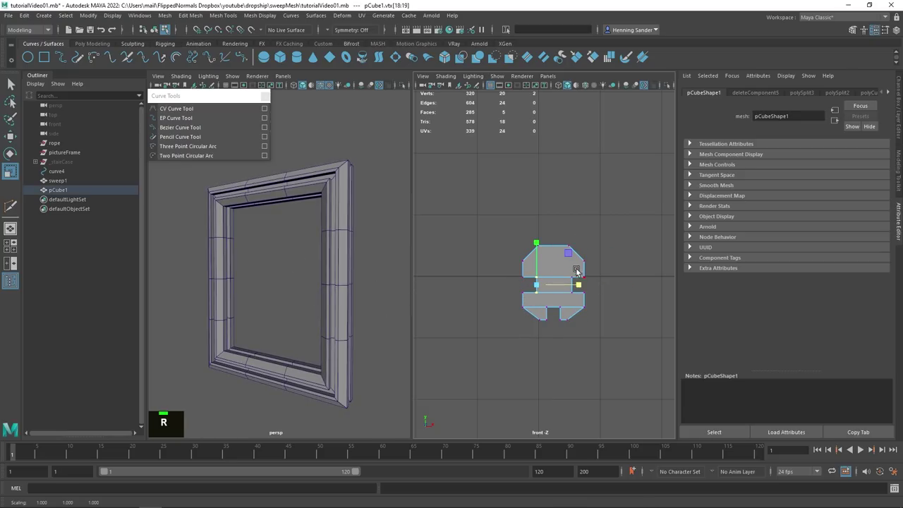
key(r)
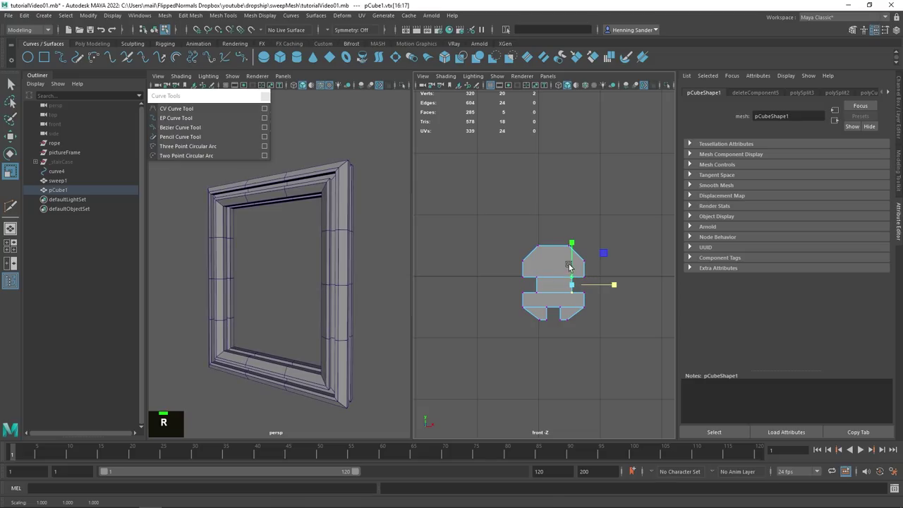
scroll(up, 3)
Step: Move edge vertices of pCube1 to widen and reshape the moulding cross-section, undoing a stray move
click(332, 311)
middle_click(330, 309)
right_click(292, 264)
middle_click(302, 283)
right_click(359, 353)
click(375, 335)
middle_click(309, 321)
click(332, 274)
middle_click(329, 277)
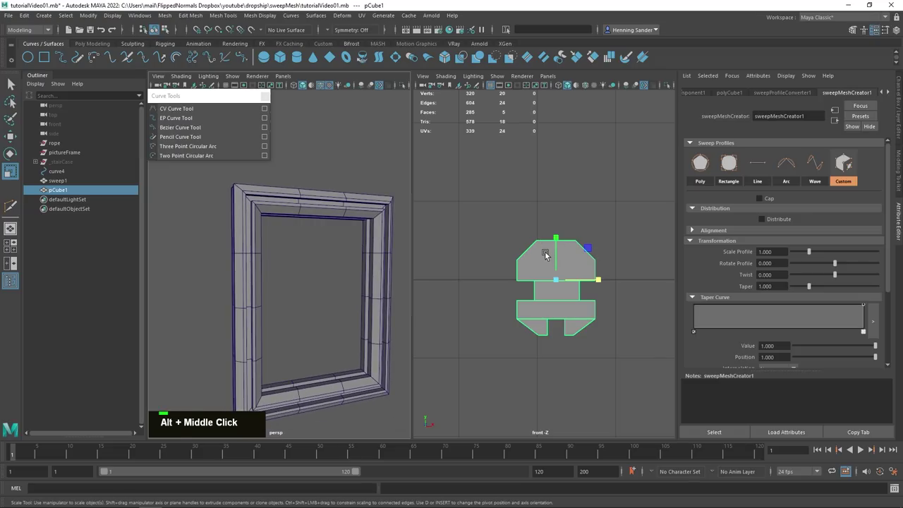
scroll(down, 3)
scroll(up, 3)
key(w)
key(ctrl+z)
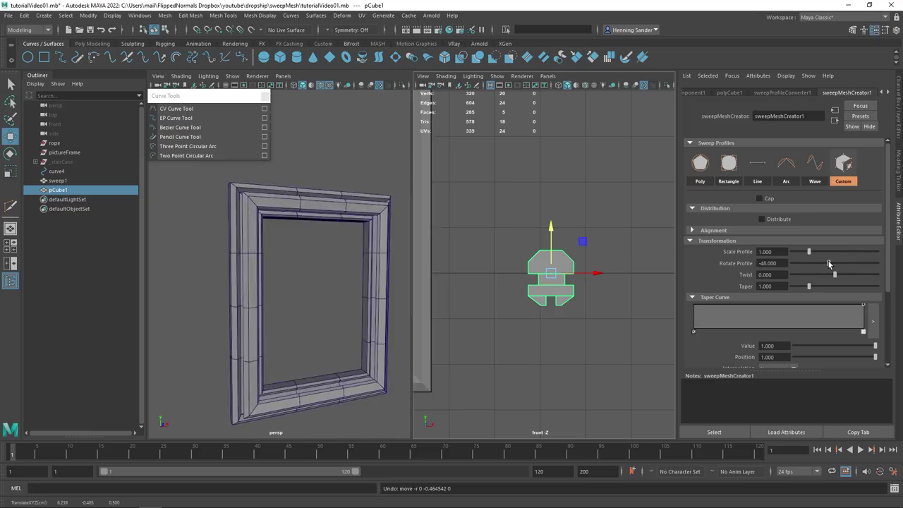
Step: Test Rotate Profile on sweepMeshCreator, then scale pCube1 along one axis to flatten the profile
click(355, 249)
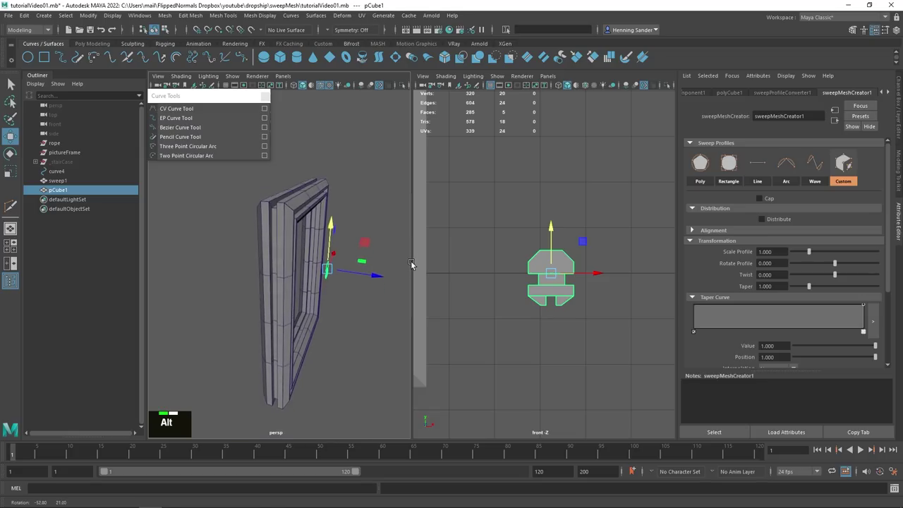
key(r)
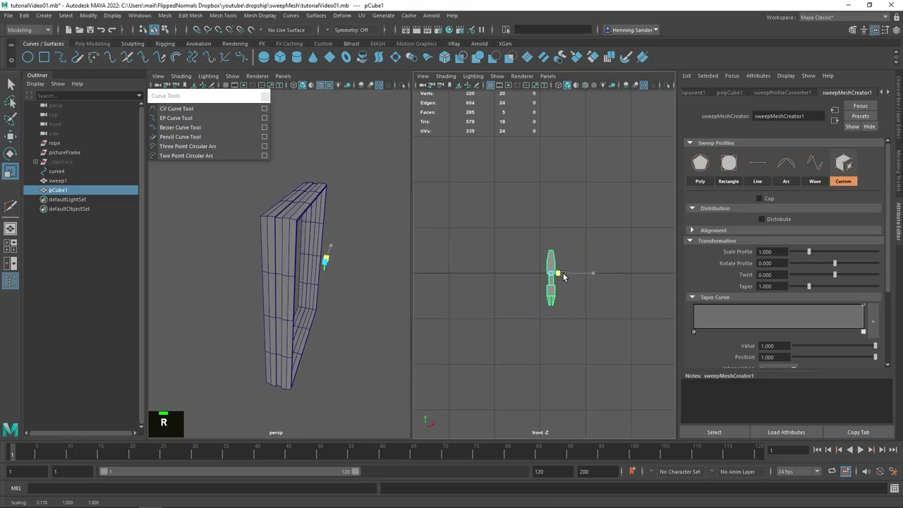
key(ctrl+z)
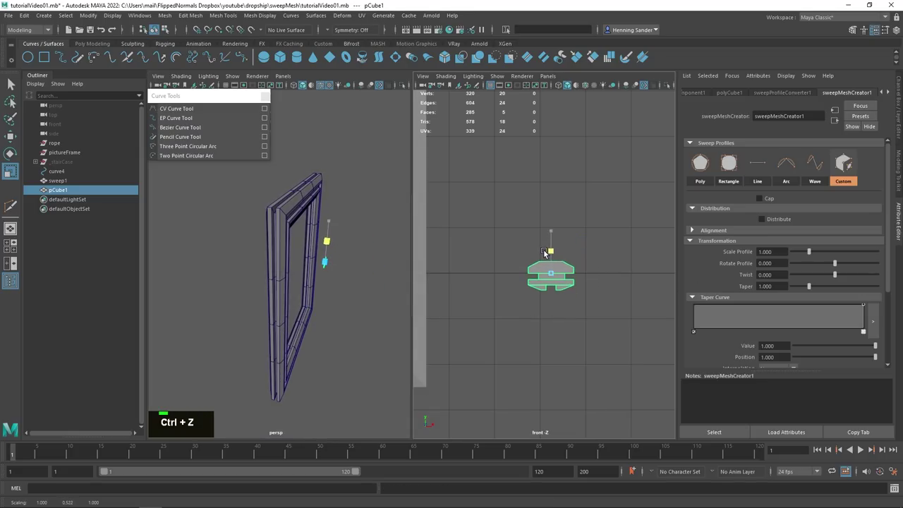
click(266, 271)
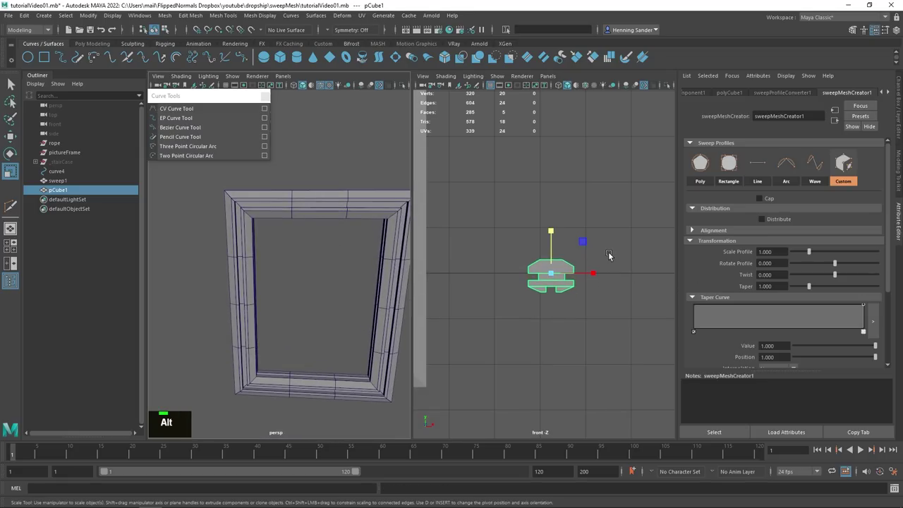
middle_click(566, 239)
click(355, 255)
middle_click(328, 251)
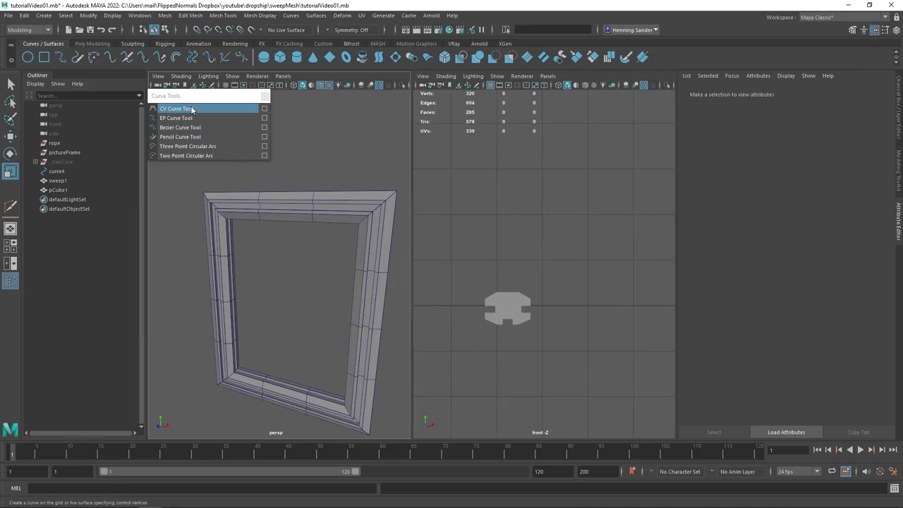
Step: Finish drawing closed curve5 with the CV Curve Tool and grid-snap its top control point
scroll(down, 3)
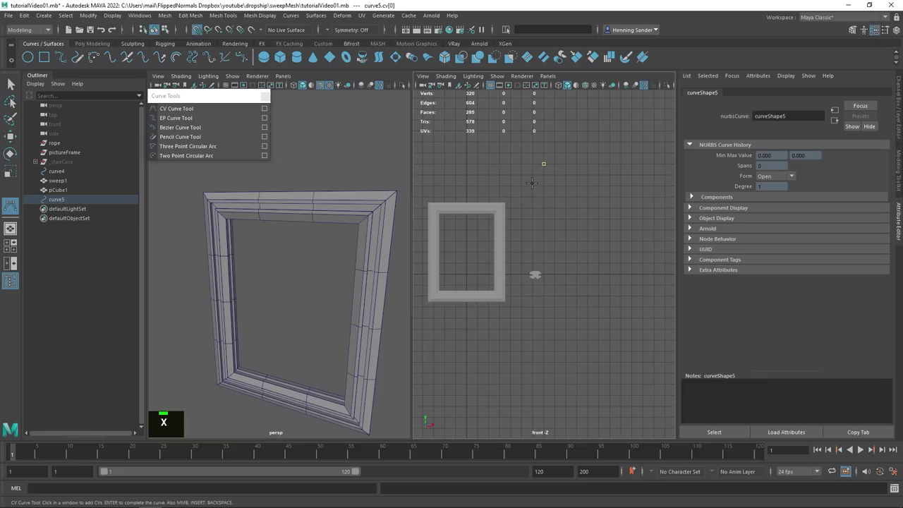
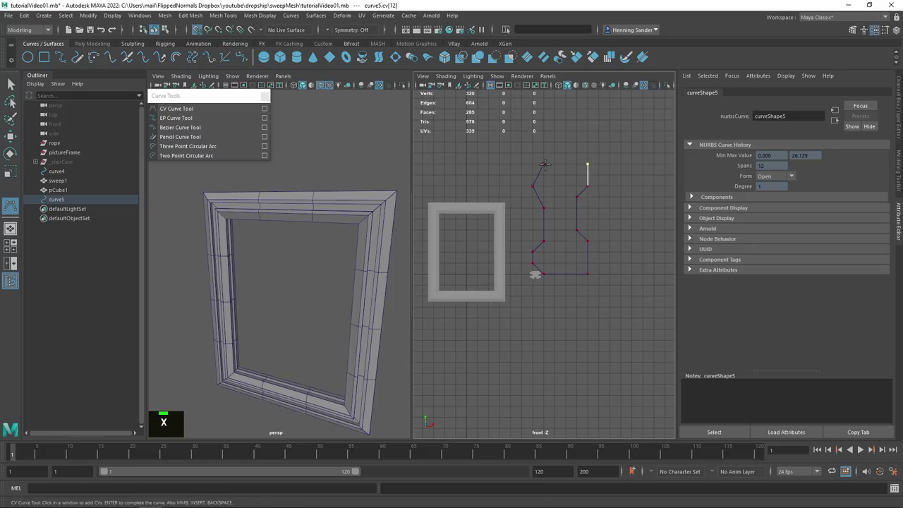
key(w)
right_click(579, 185)
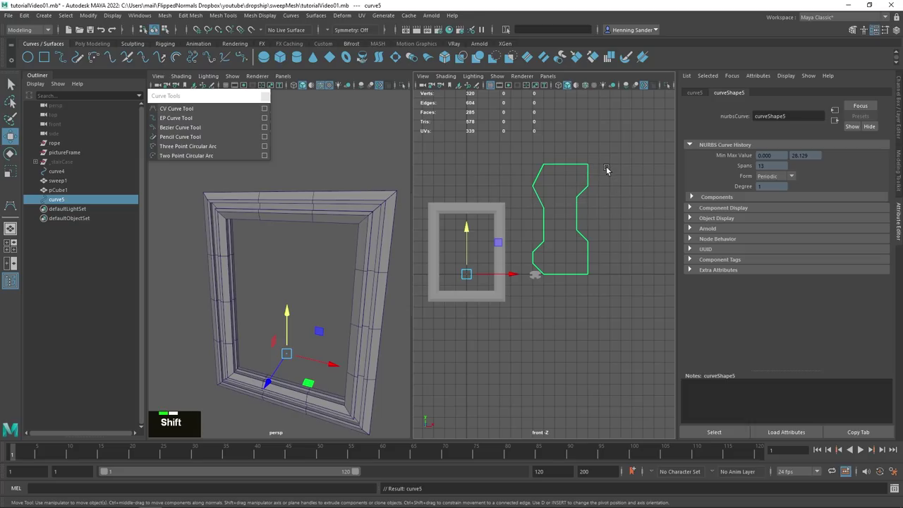
right_click(604, 176)
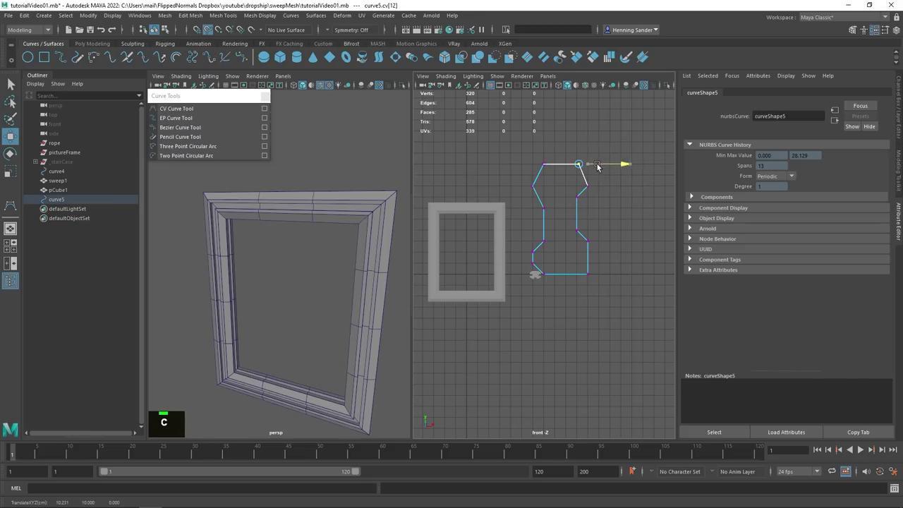
key(ctrl+z)
key(x)
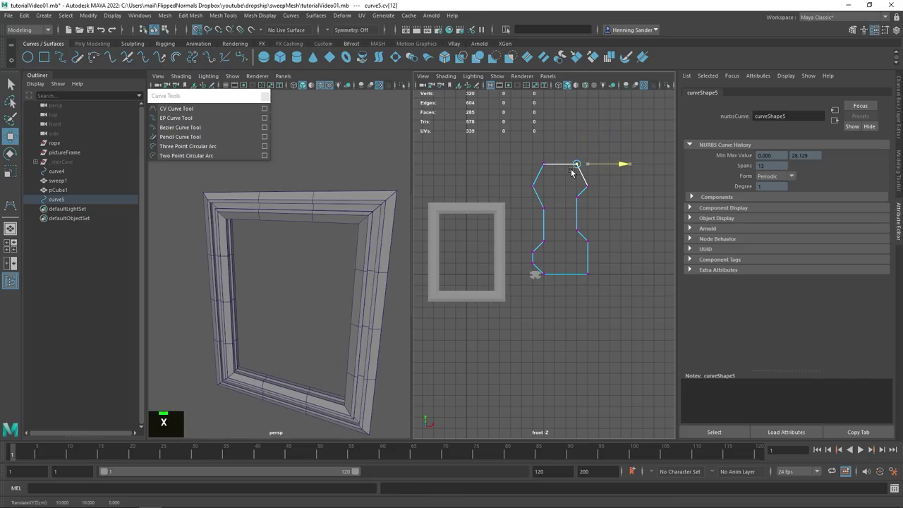
key(x)
right_click(578, 197)
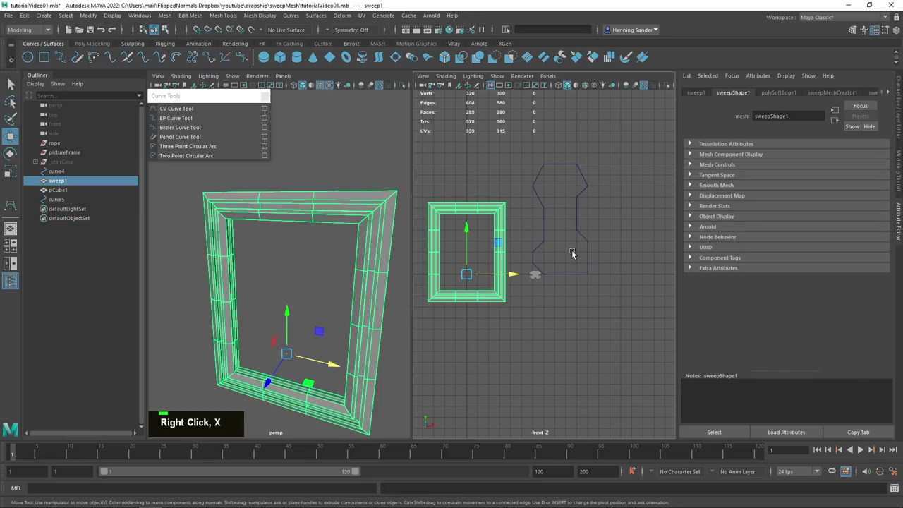
Step: Scale curve5 down beside pCube1 and set Custom Sweep Profile to Curve Object with it picked
key(r)
middle_click(597, 306)
key(ctrl+z)
key(ctrl+alt+q)
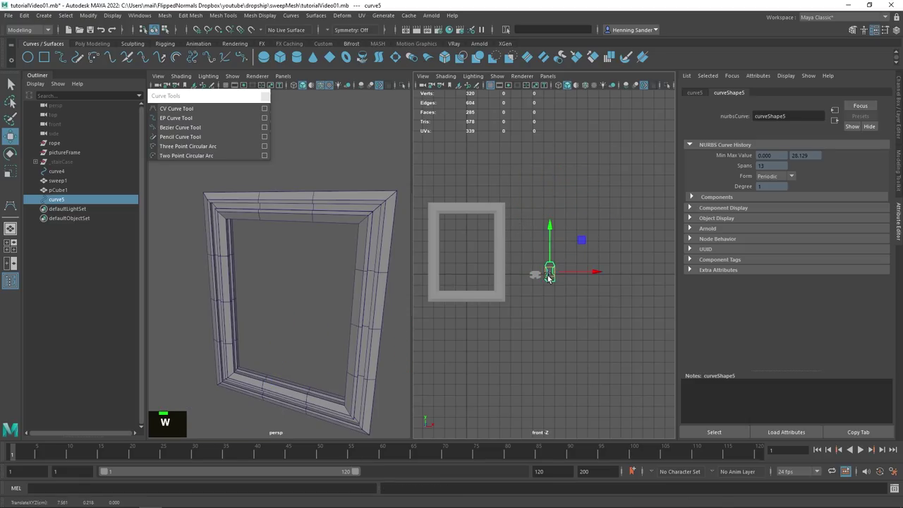
key(w)
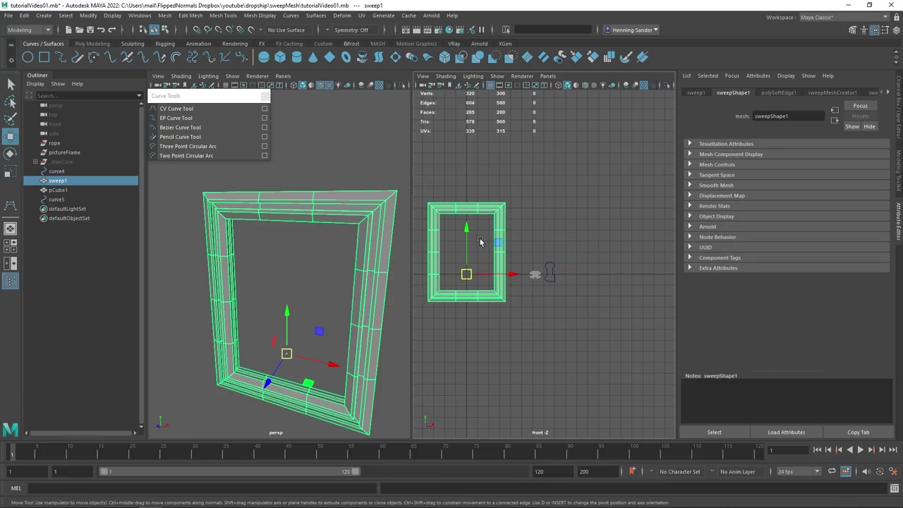
scroll(up, 3)
middle_click(547, 277)
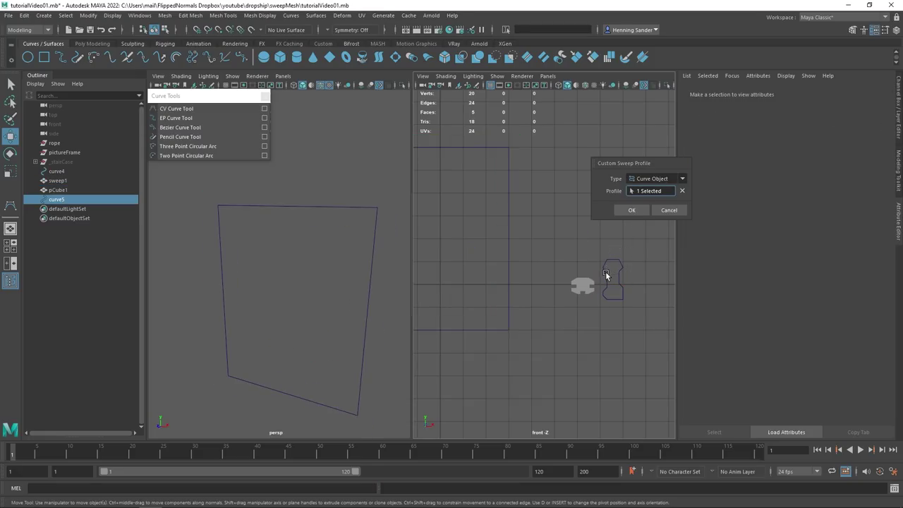
Step: Confirm curve5 as the custom sweep profile and start rotating it to reorient the moulding
click(340, 255)
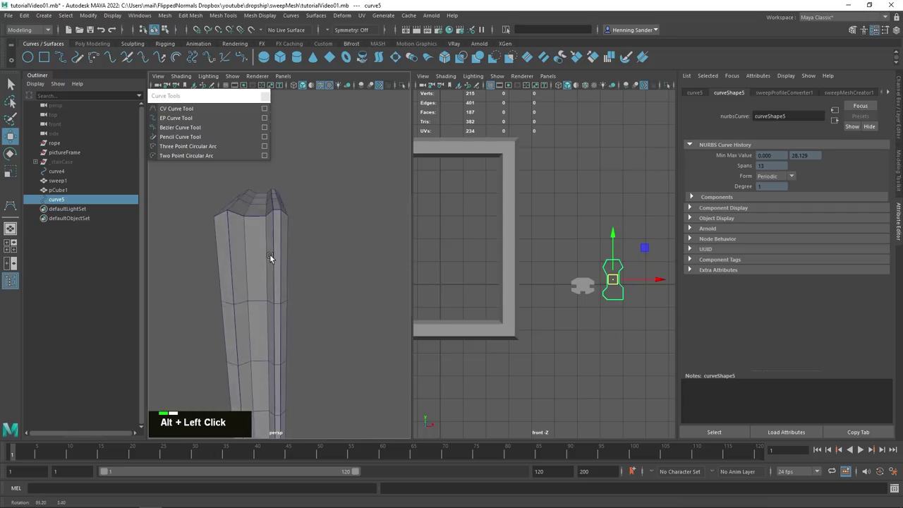
key(e)
click(651, 267)
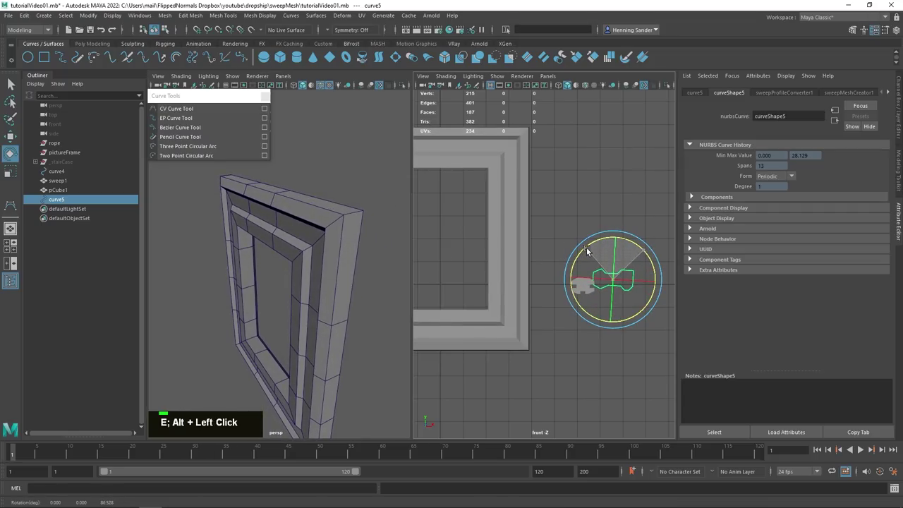
click(281, 267)
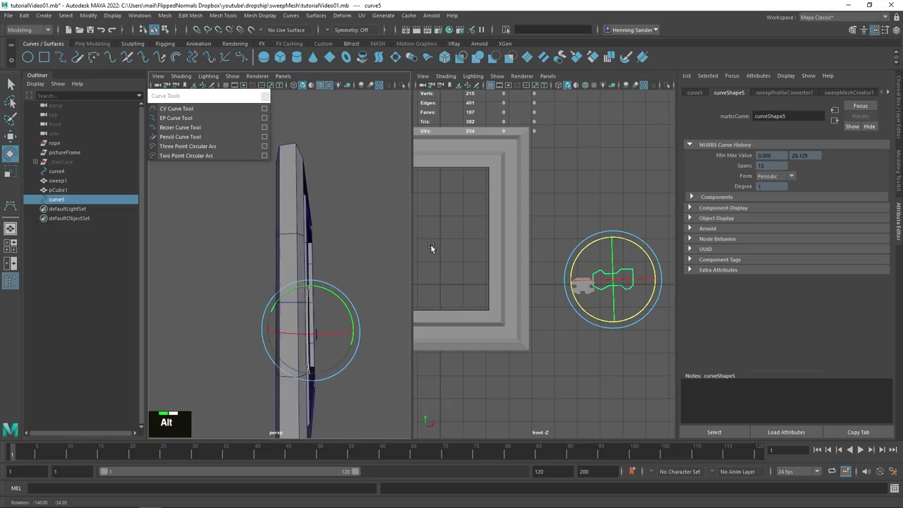
Step: Finish rotating curve5 so the moulding faces correctly, then select sweep1 and pCube1 in the Outliner
right_click(343, 217)
click(325, 225)
key(w)
right_click(314, 235)
click(307, 253)
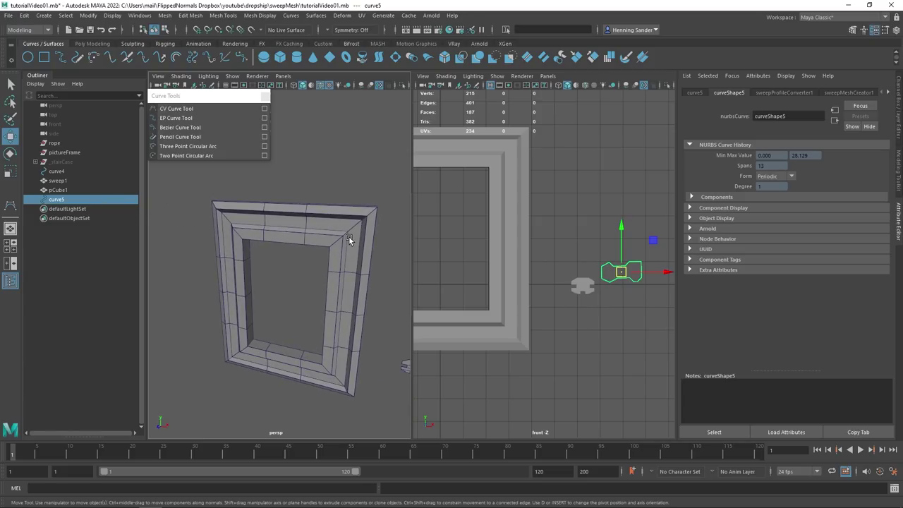
Step: Delete curve4, sweep1, pCube1 and curve5 from the Outliner
click(73, 184)
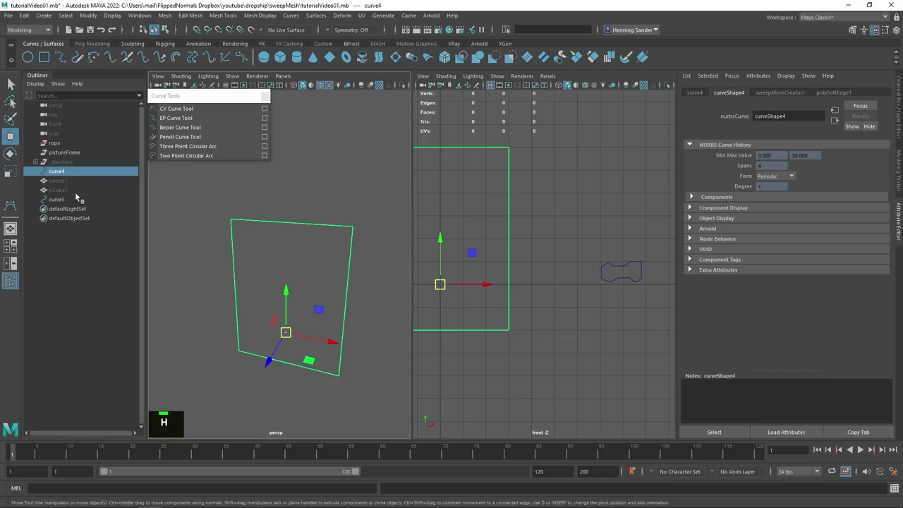
key(h)
scroll(down, 3)
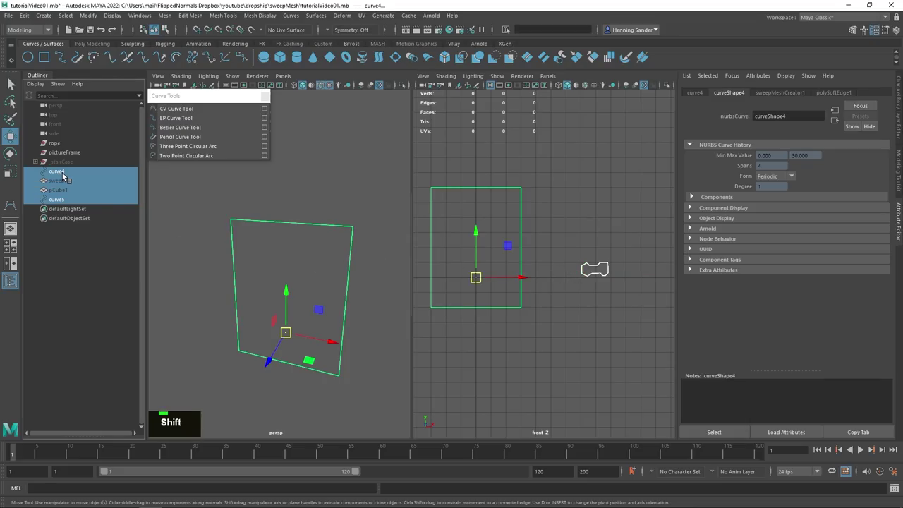
key(Delete)
Step: Unhide the _stairCase group so the staircase and rail curves reappear
key(shift+h)
scroll(down, 3)
click(329, 279)
right_click(290, 264)
middle_click(295, 280)
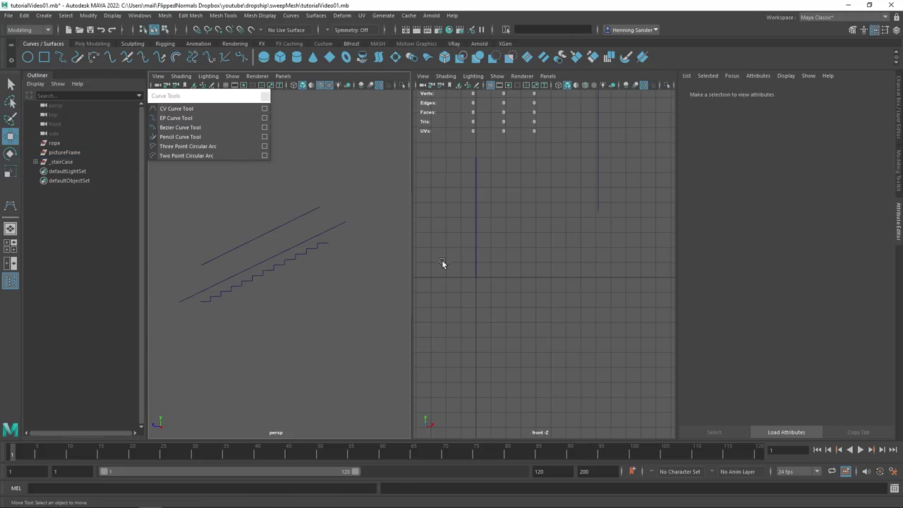
click(347, 271)
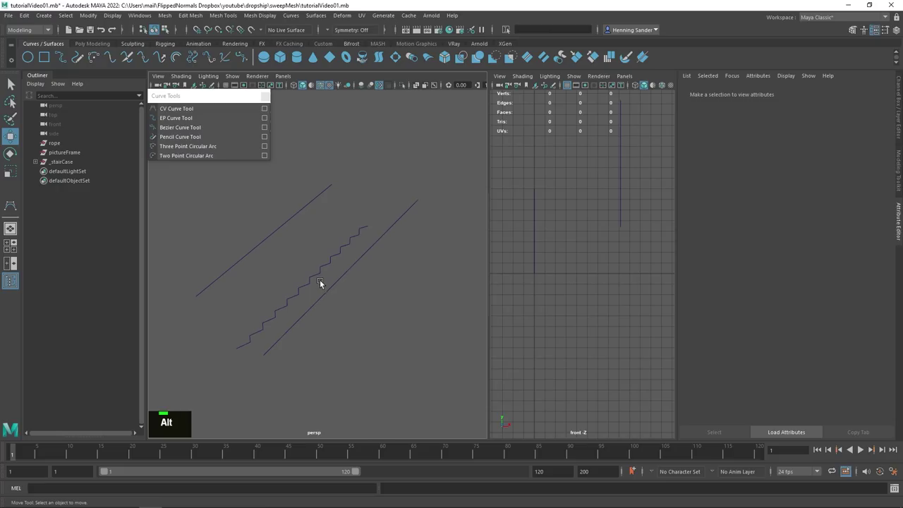
click(350, 290)
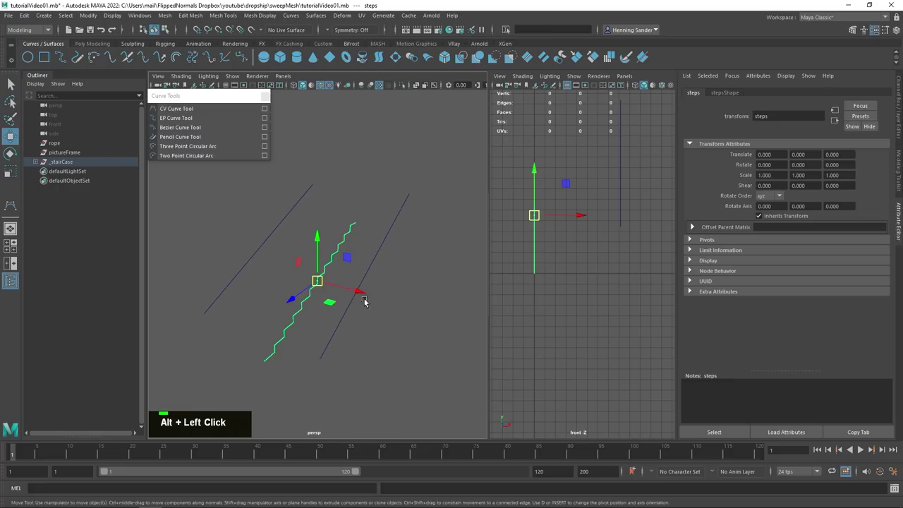
scroll(down, 3)
key(space)
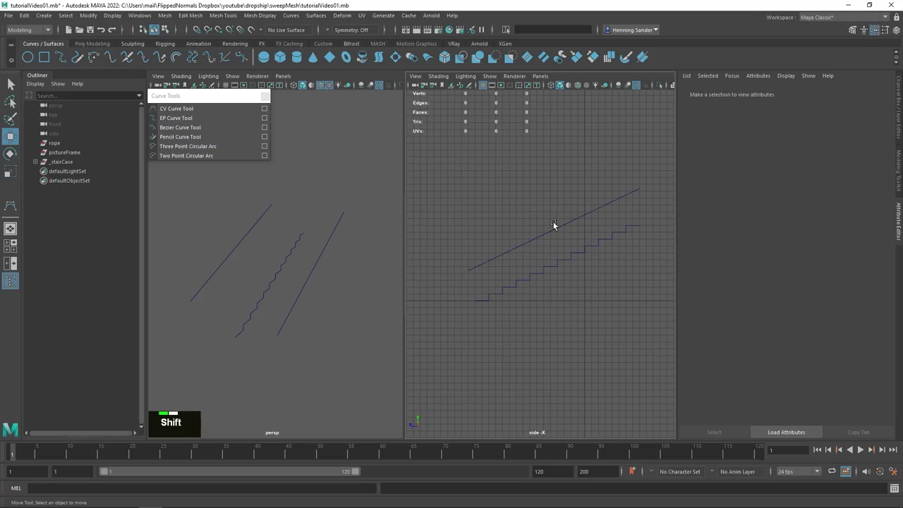
key(x)
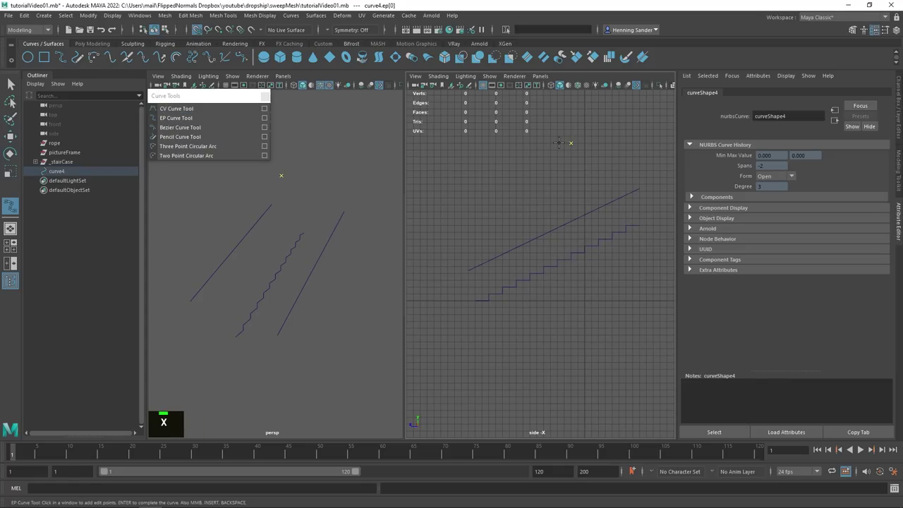
key(ctrl+z)
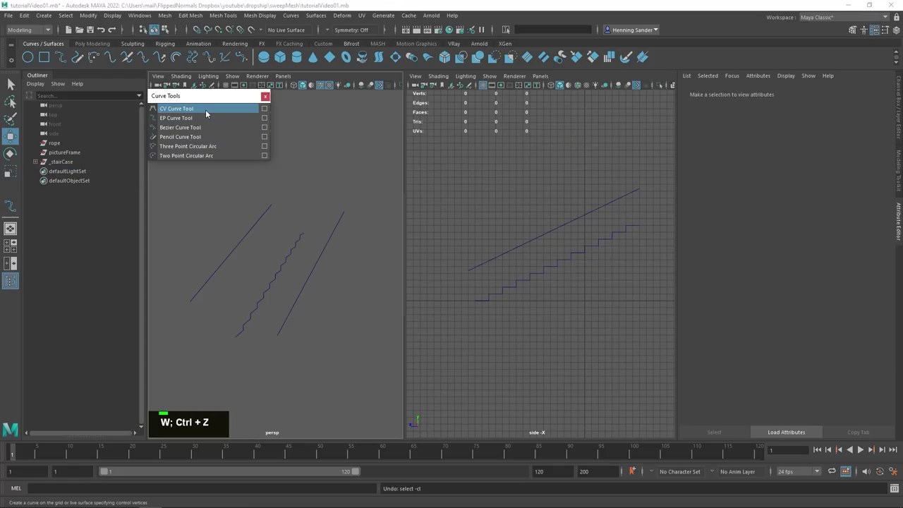
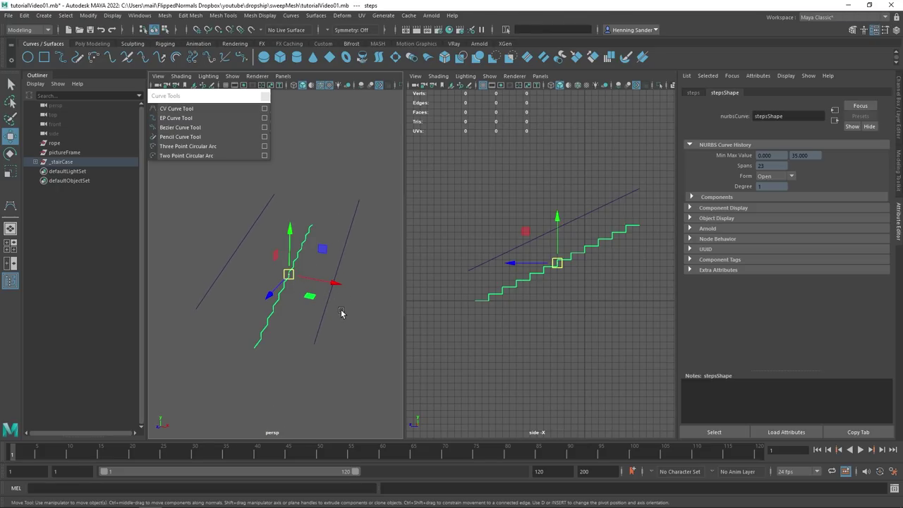
click(236, 278)
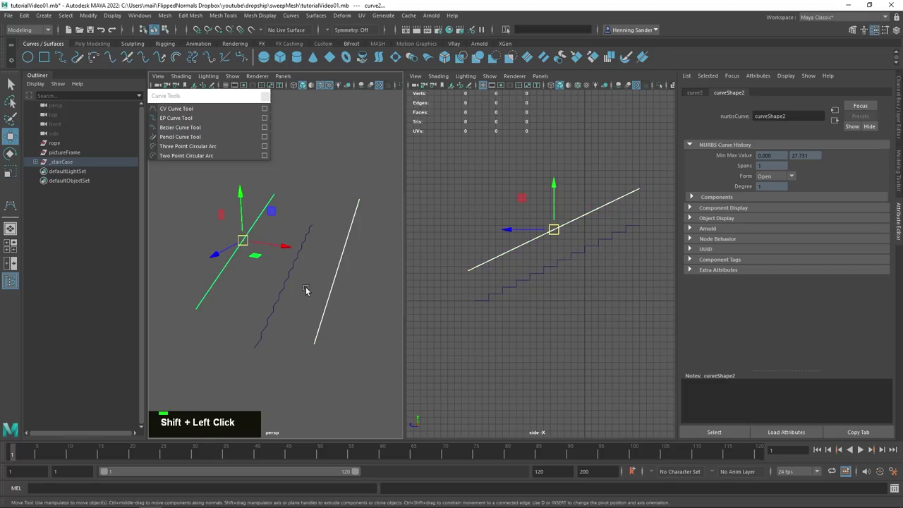
key(space)
scroll(down, 3)
click(532, 275)
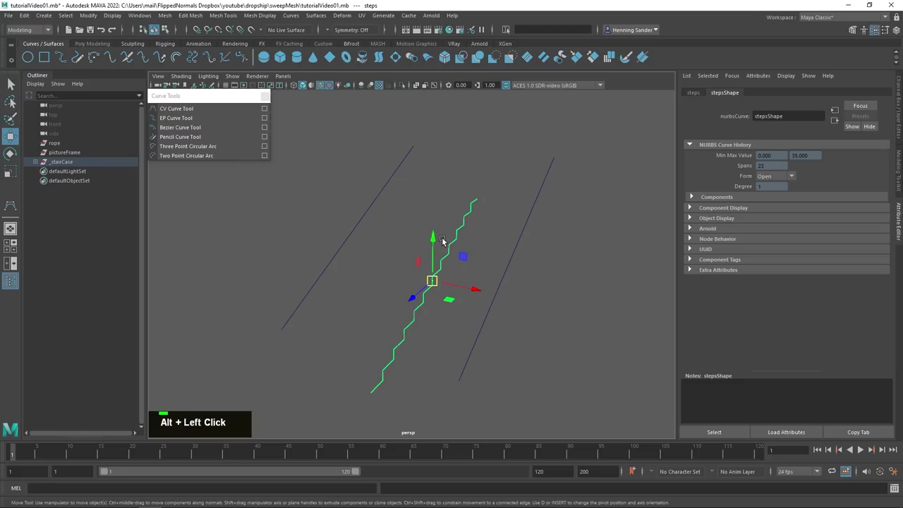
Step: Sweep the steps curve with a Rectangle profile of Width 10 for the treads
click(451, 221)
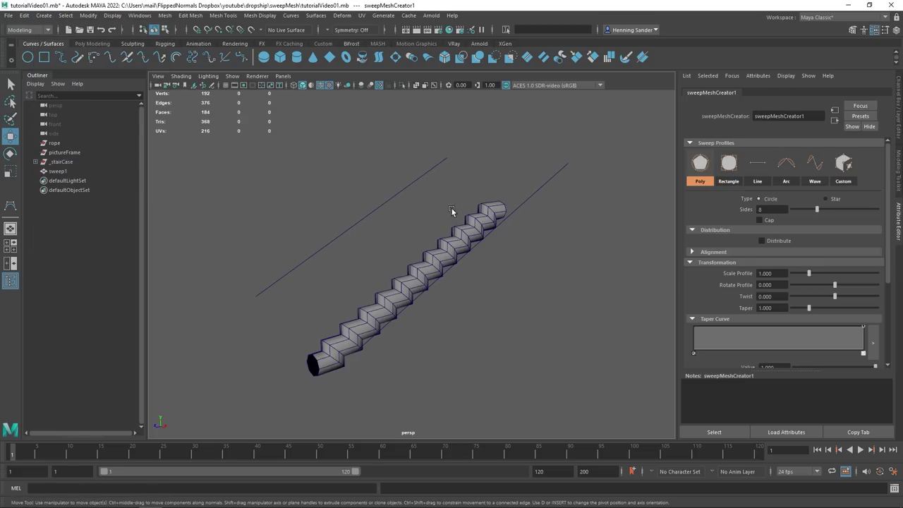
click(449, 273)
scroll(up, 3)
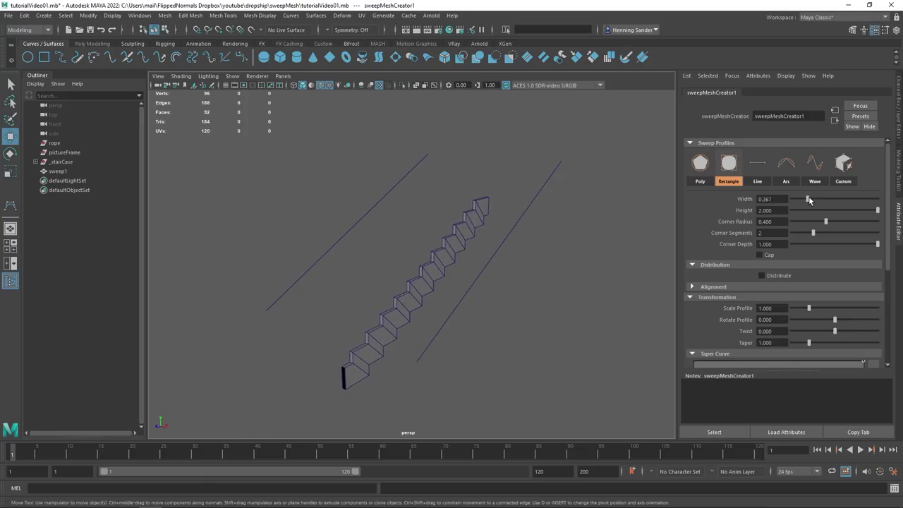
click(445, 292)
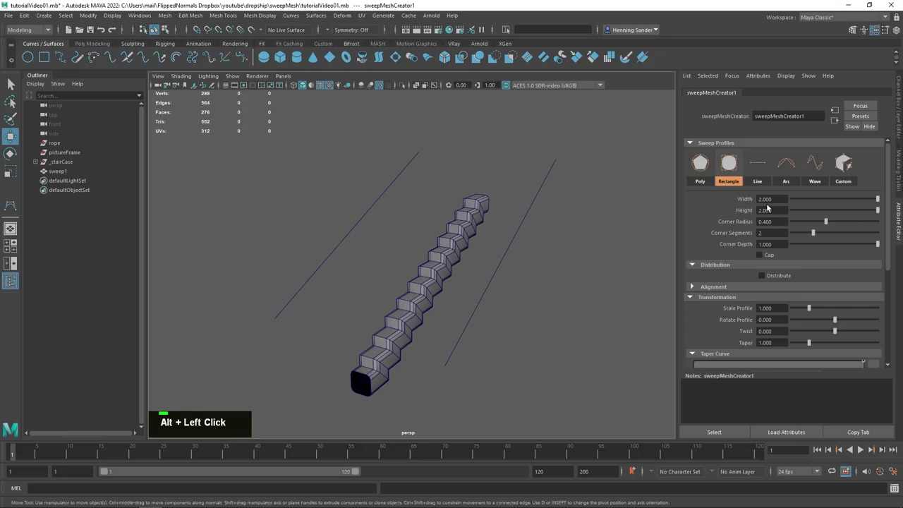
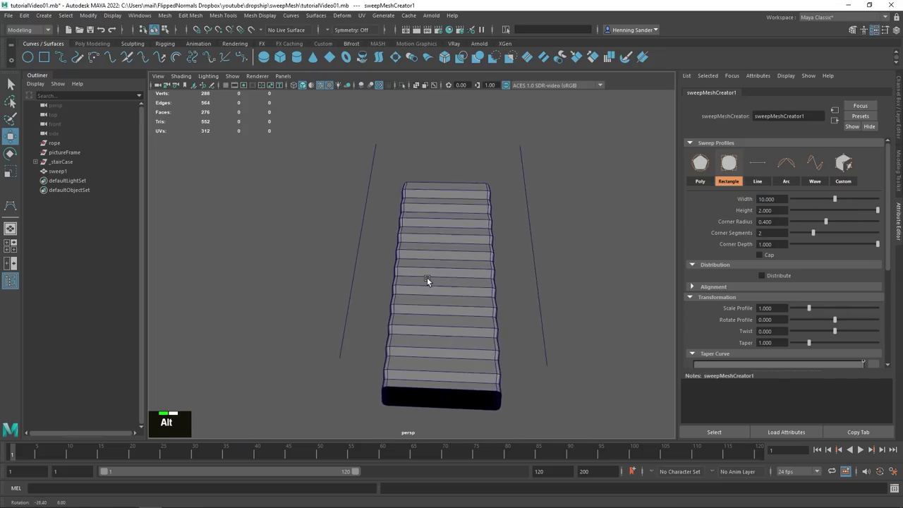
Step: Set step Height around 1 and Corner Depth -0.62 to pull the corners inward
click(478, 269)
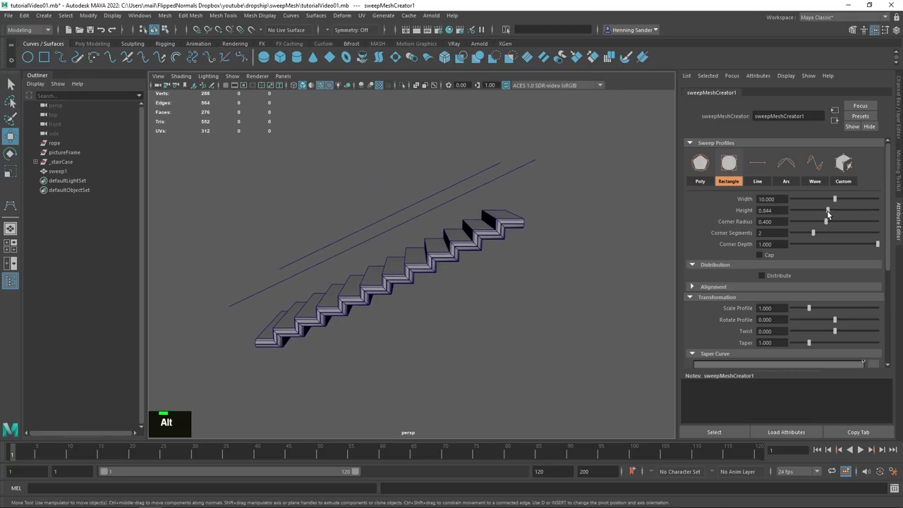
right_click(433, 286)
click(492, 290)
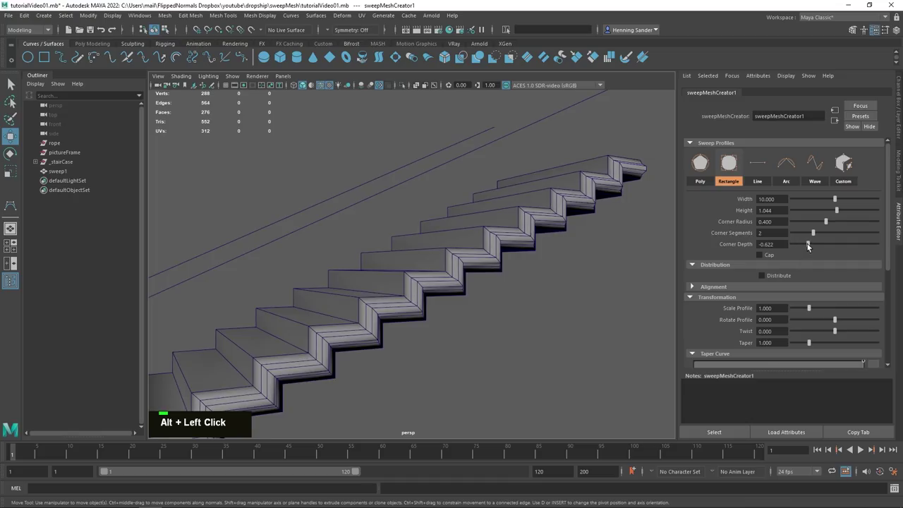
click(502, 273)
Step: Apply Mesh Display > Soften Edge to the stair mesh
right_click(525, 270)
click(539, 283)
right_click(464, 259)
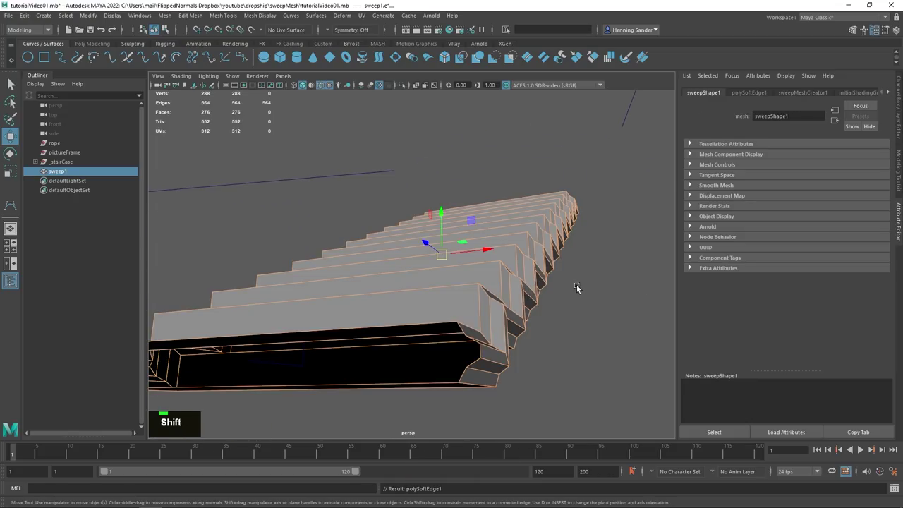
Step: Sweep the rail curves into handrails of 4 radial instances at Scale 0.5 with Twist and Taper
click(511, 304)
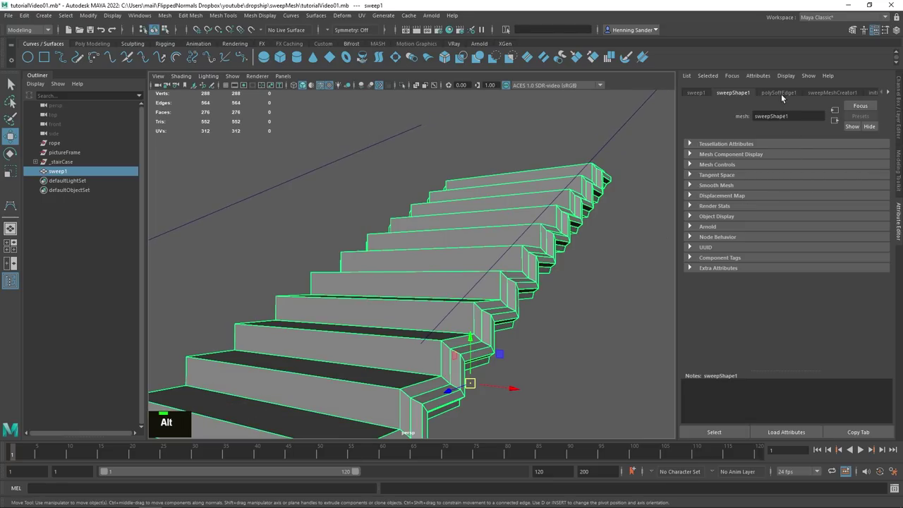
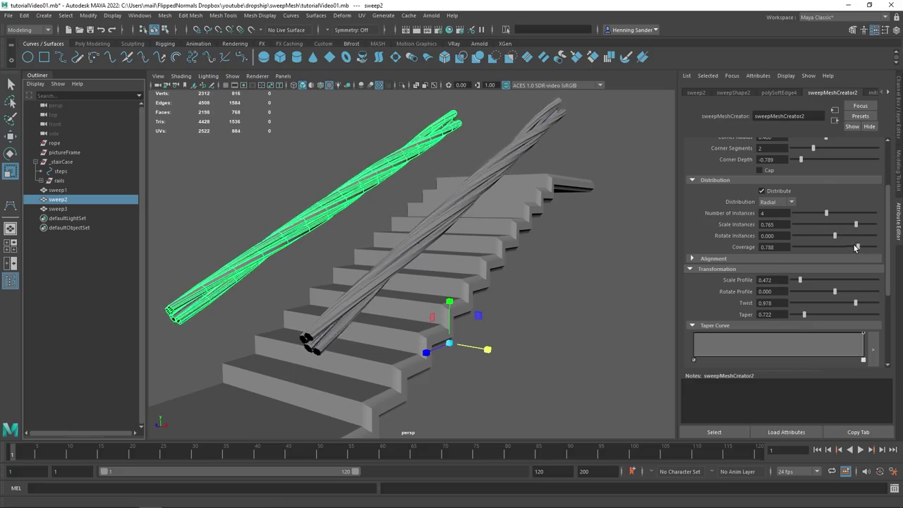
Step: Raise Scale Instances and vary Coverage on sweepMeshCreator2, then deselect and tumble to review sweep2 and sweep3
click(532, 272)
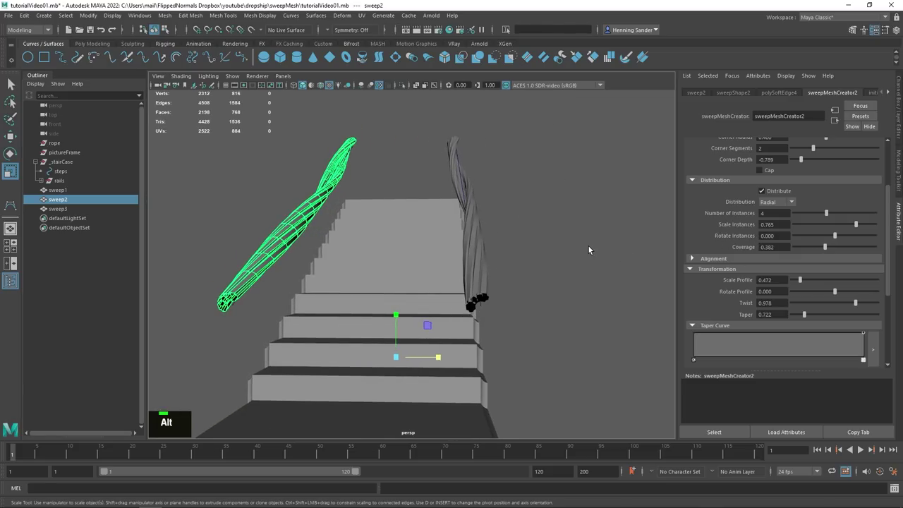
click(563, 261)
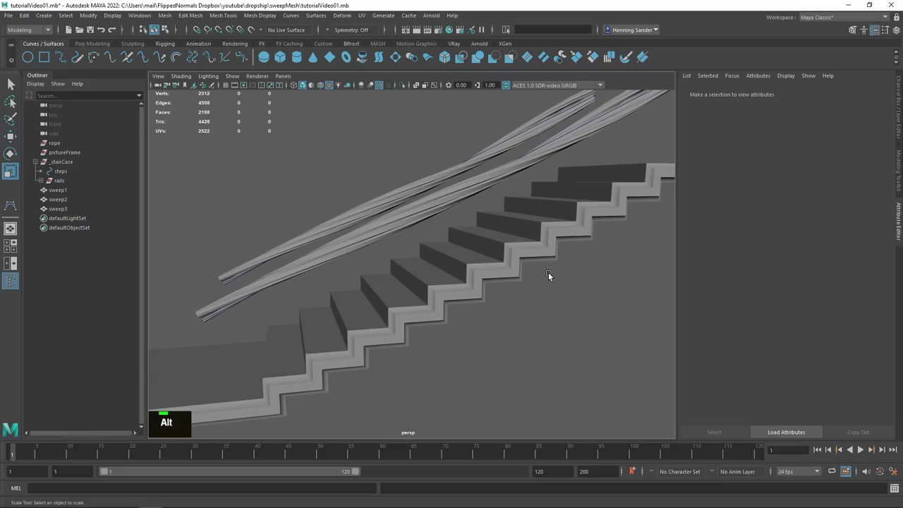
scroll(down, 3)
click(469, 283)
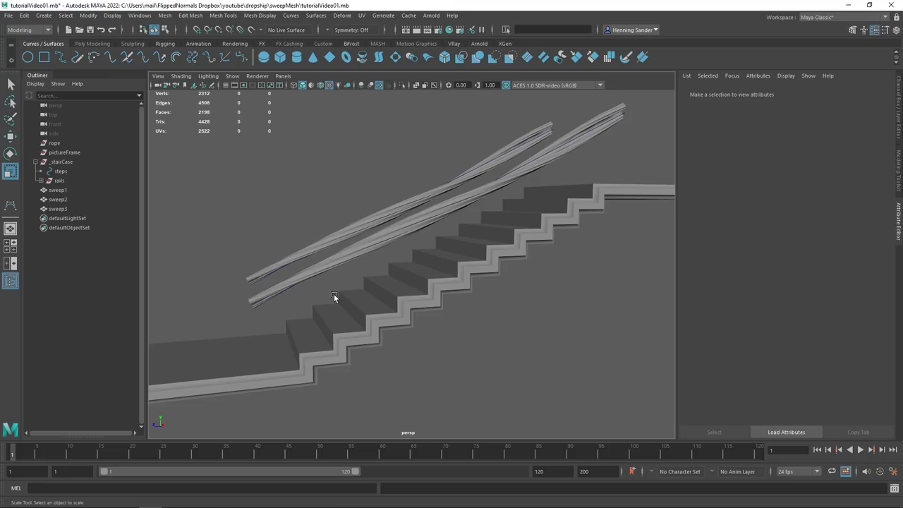
scroll(down, 3)
scroll(up, 3)
scroll(down, 3)
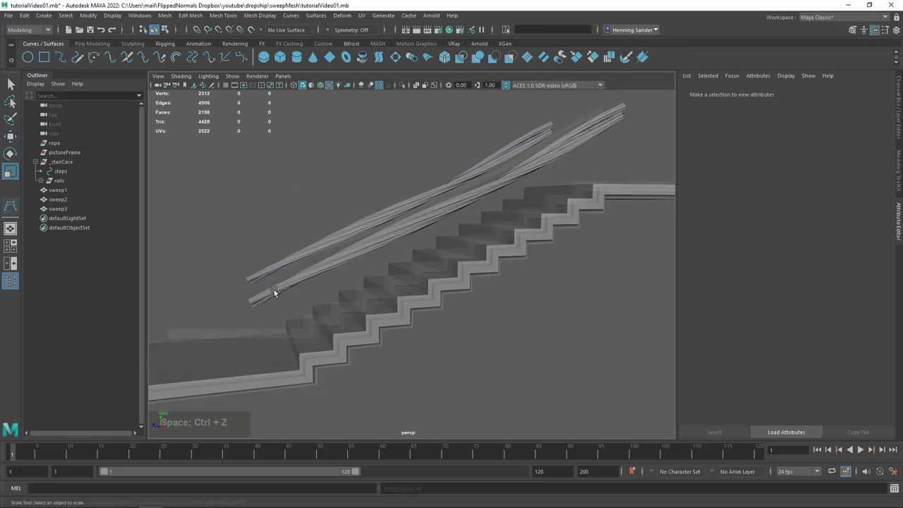
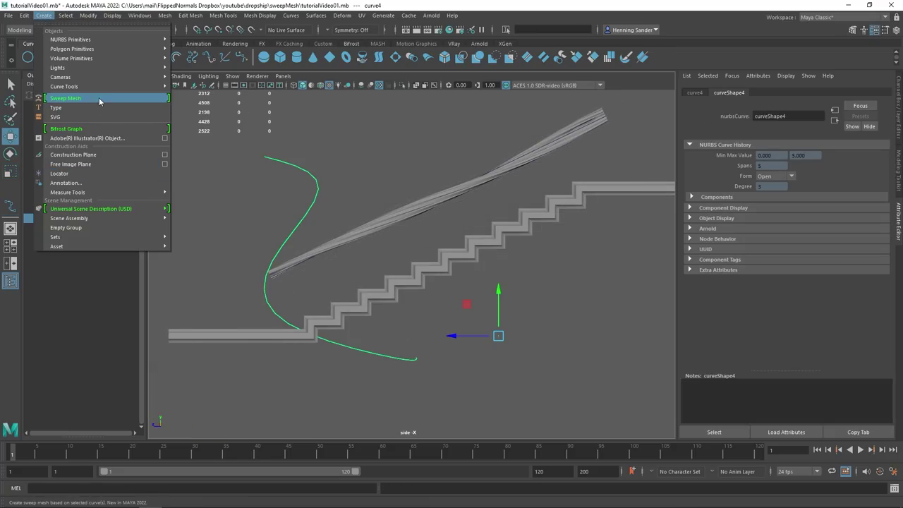
Step: Sweep the S-shaped curve into sweep4 with the Arc profile, Angle 140 and Segments 3
scroll(up, 3)
click(374, 249)
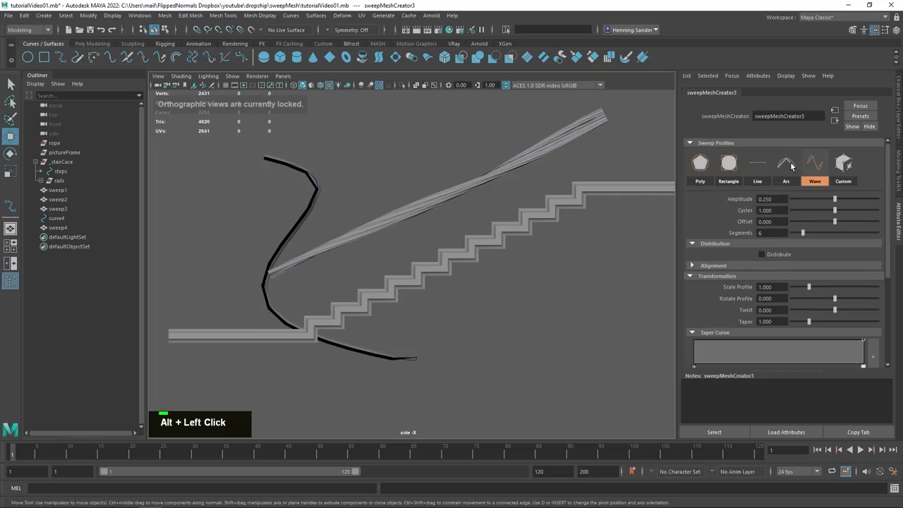
click(388, 210)
key(space)
click(333, 217)
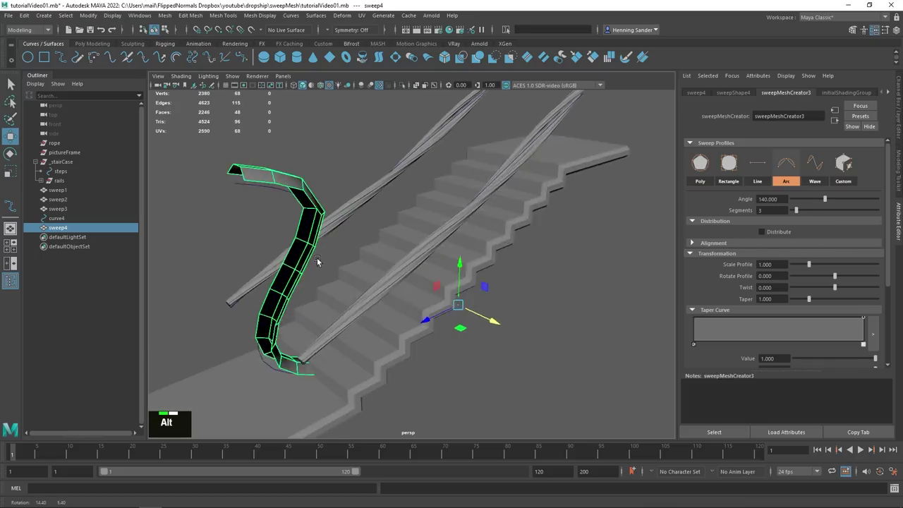
Step: Tumble and frame the view to inspect the arched handrail end at the staircase base
middle_click(311, 260)
click(406, 285)
middle_click(449, 293)
middle_click(462, 204)
middle_click(400, 321)
key(ctrl+z)
click(378, 322)
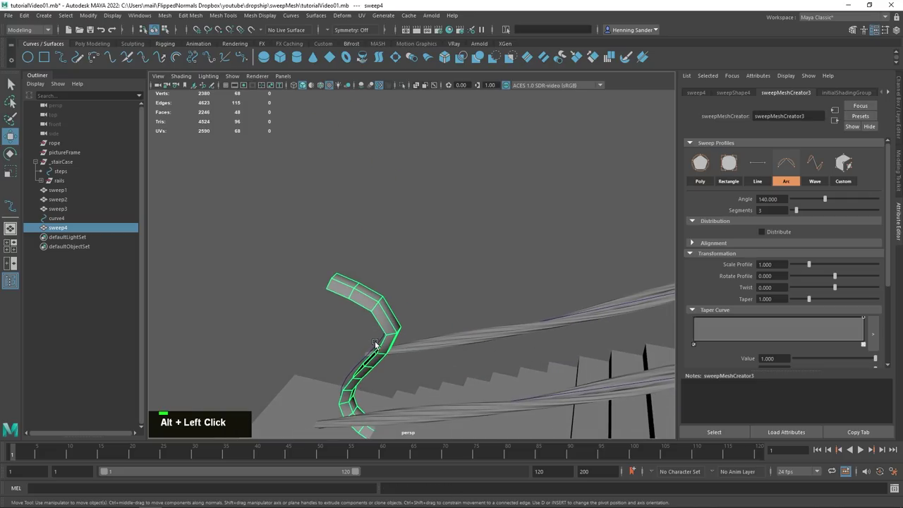
middle_click(419, 309)
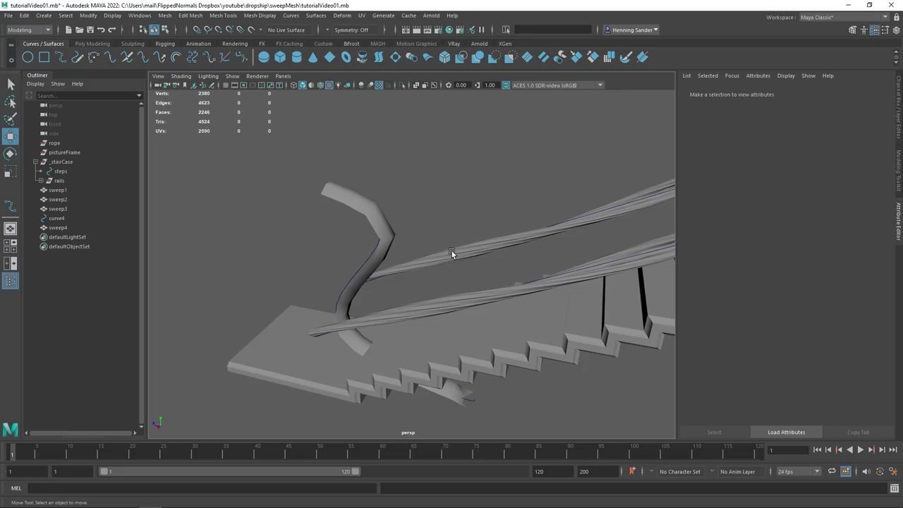
scroll(down, 3)
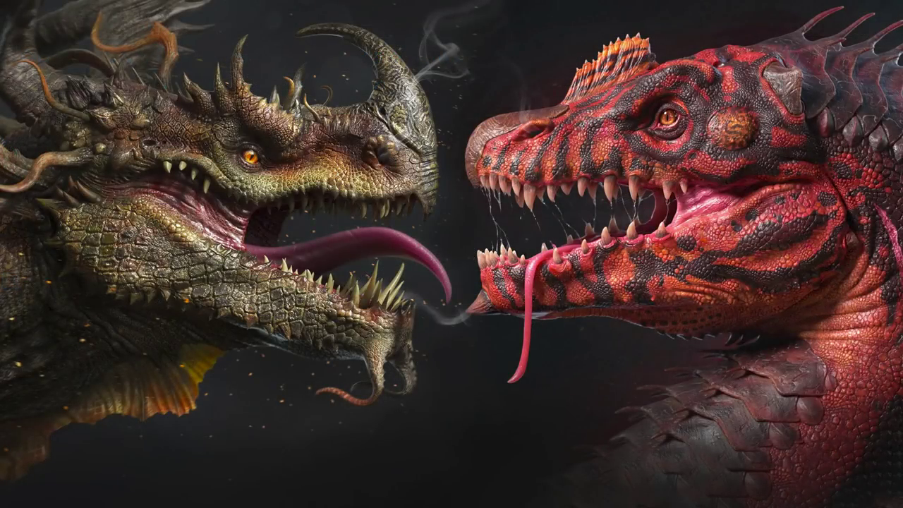